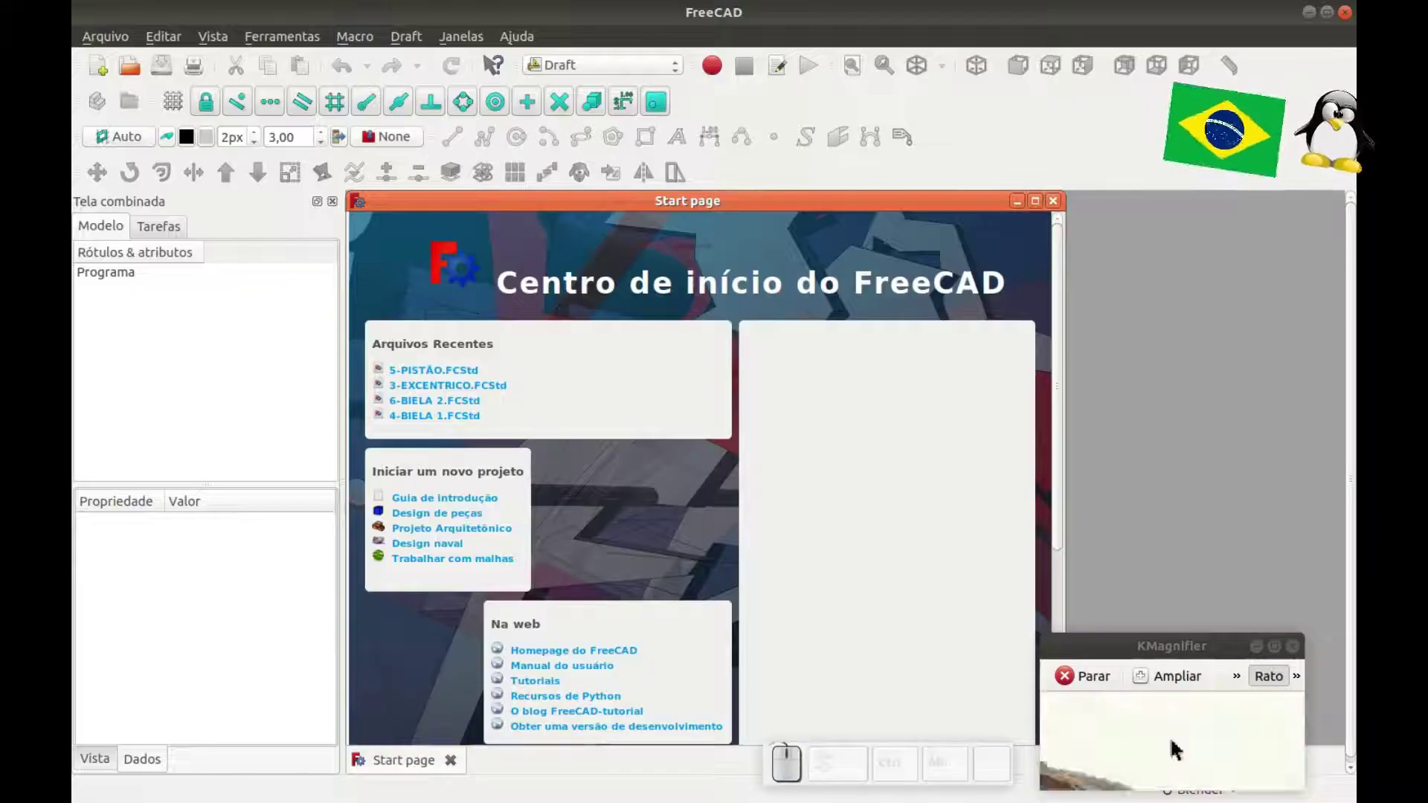
Switch FreeCAD from the Draft workbench to Assembly 2.
left_click(679, 67)
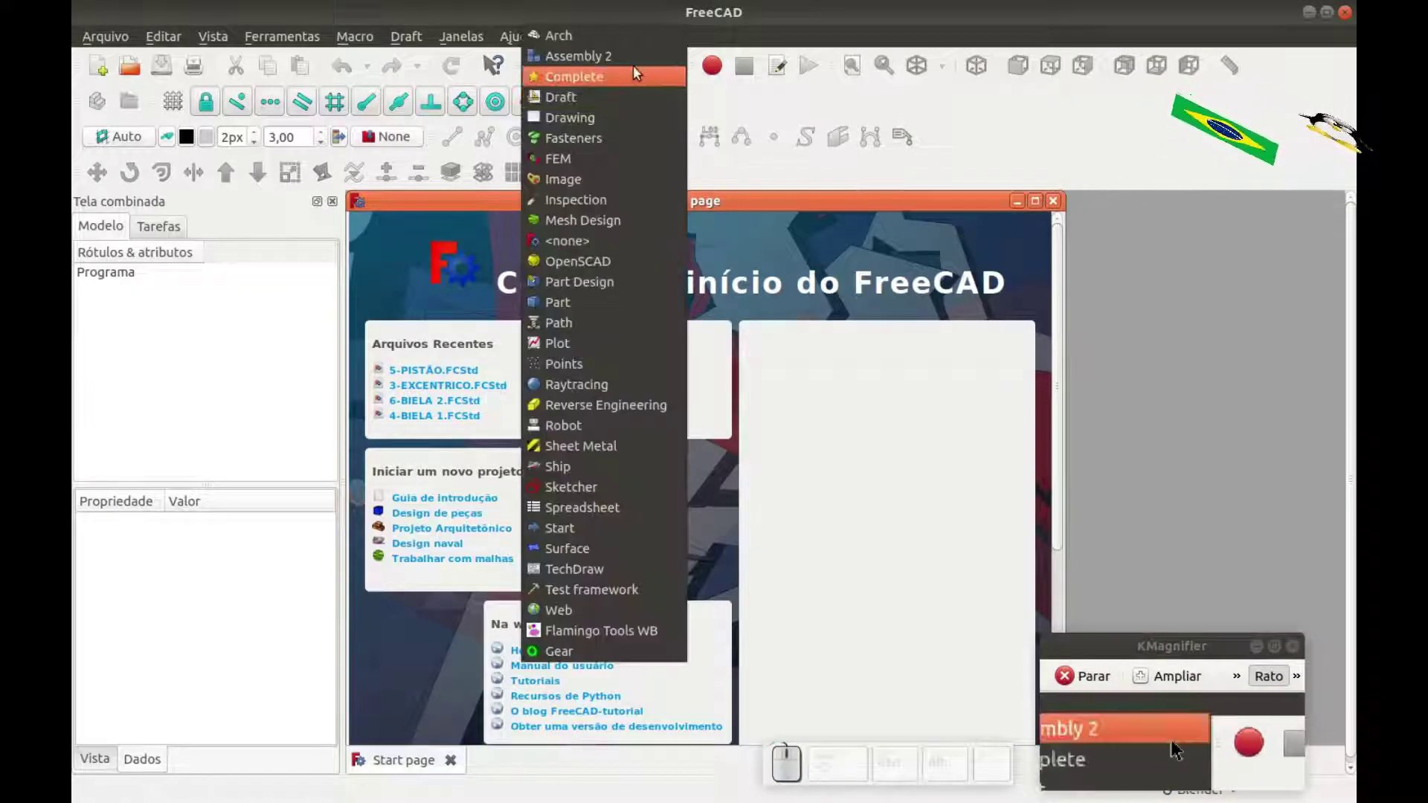
left_click(634, 68)
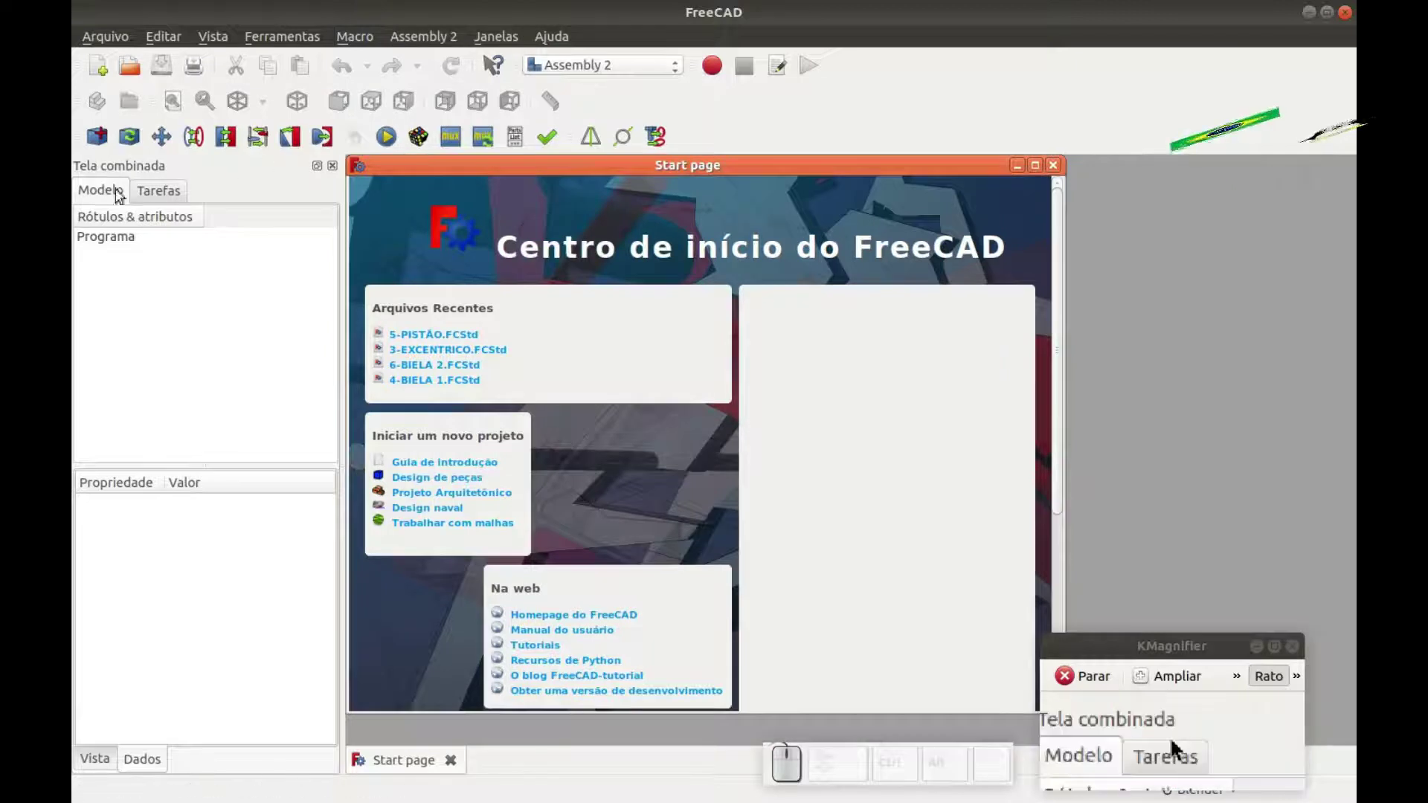
Import the crankcase 1-CARCAÇA.FCStd into a new document and enlarge its 3D window.
left_click(109, 147)
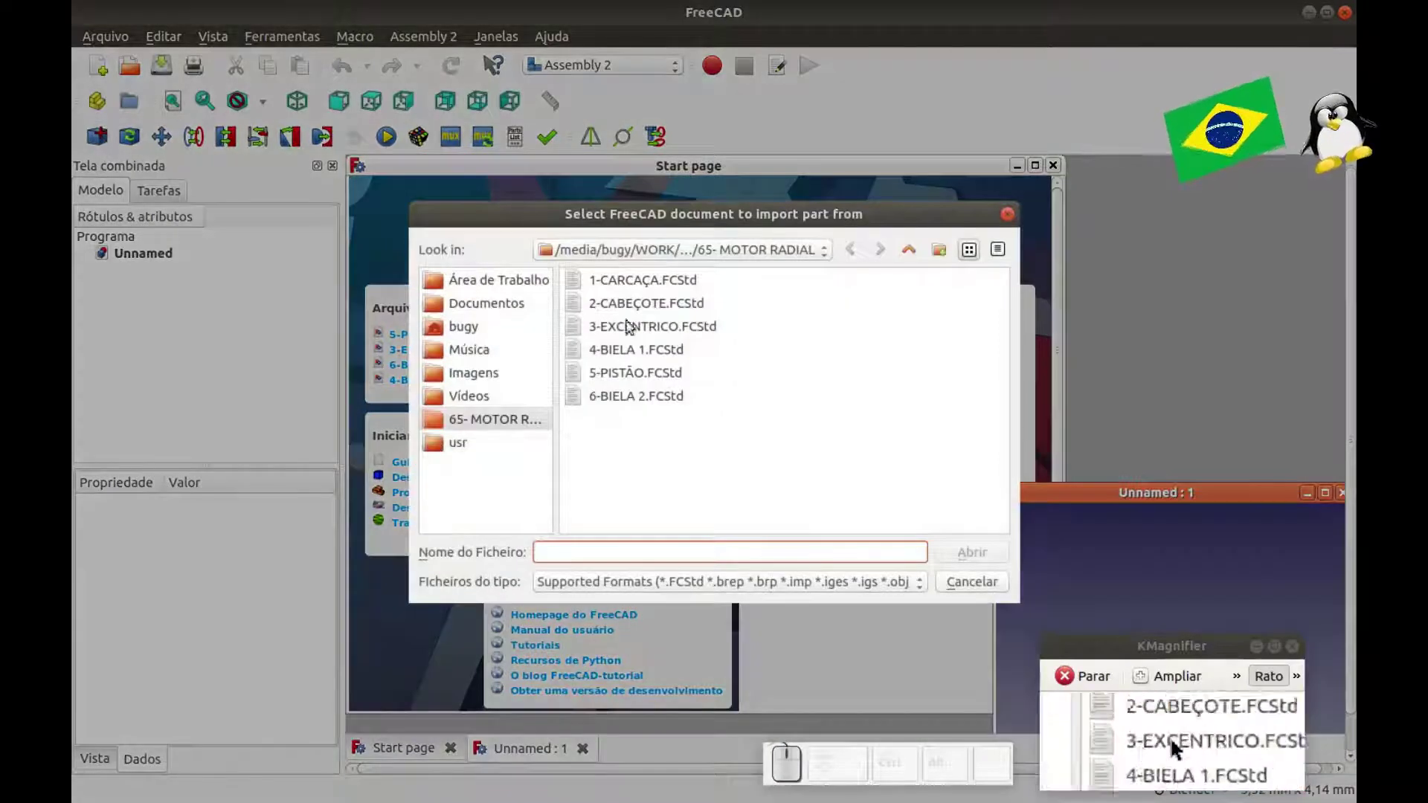
left_click(670, 284)
left_click(978, 563)
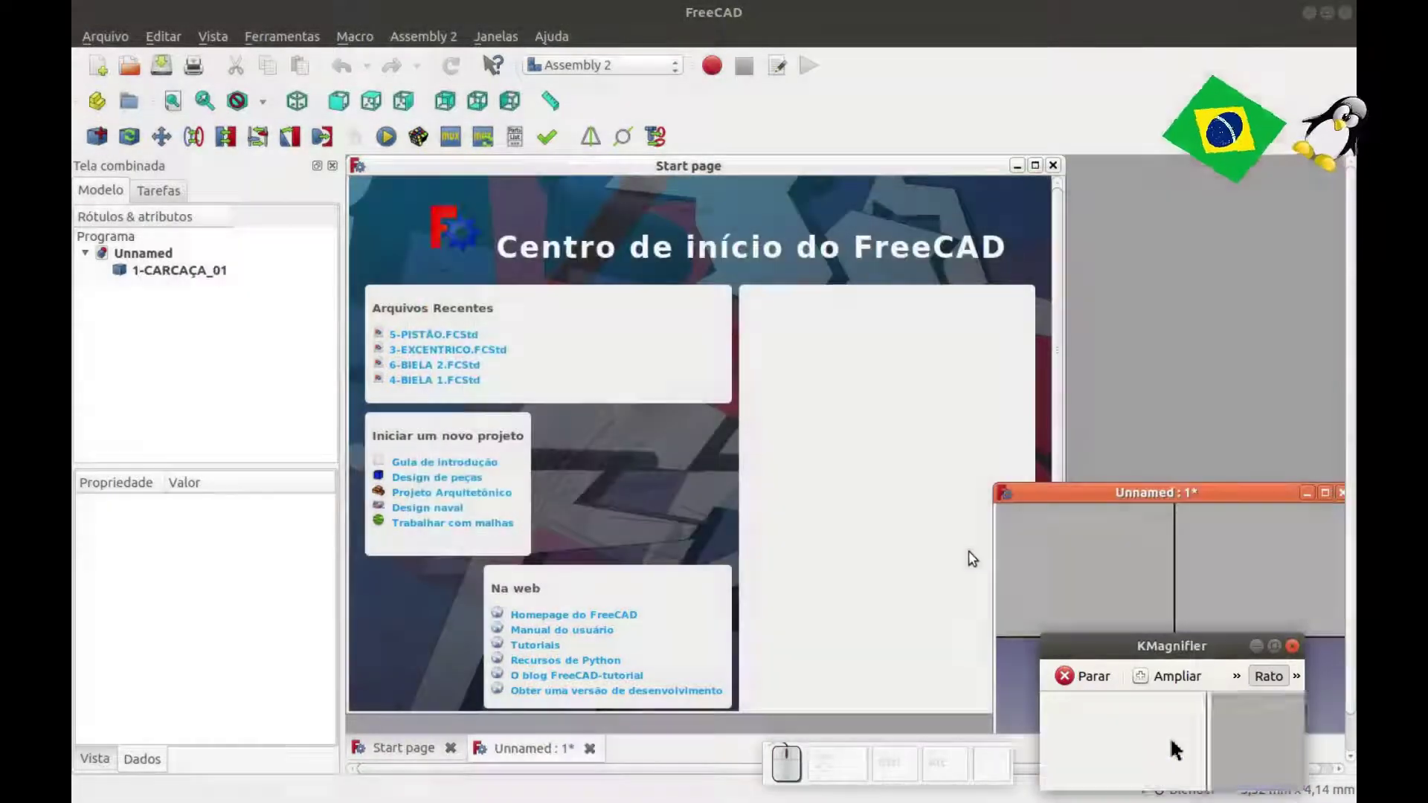
left_click_drag(1143, 491, 692, 377)
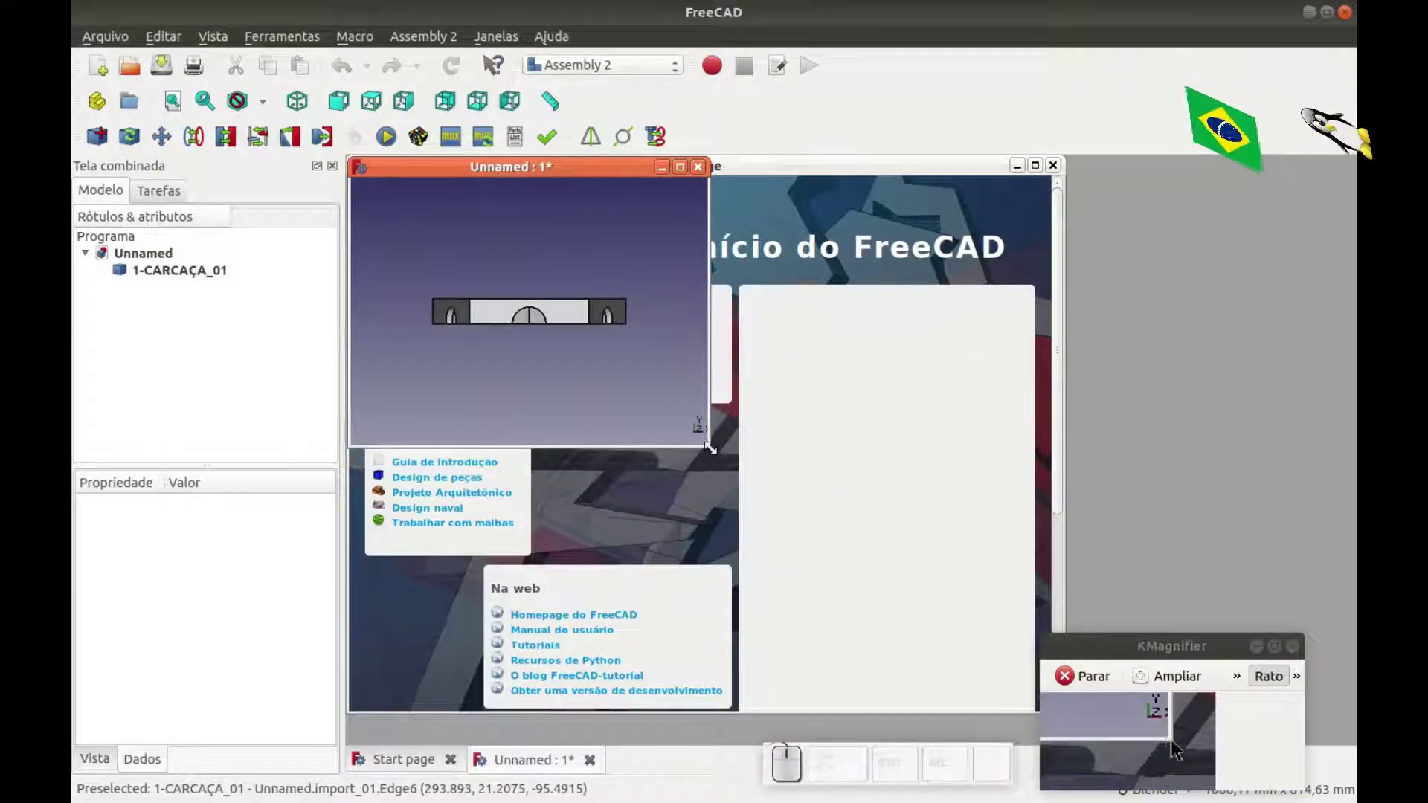
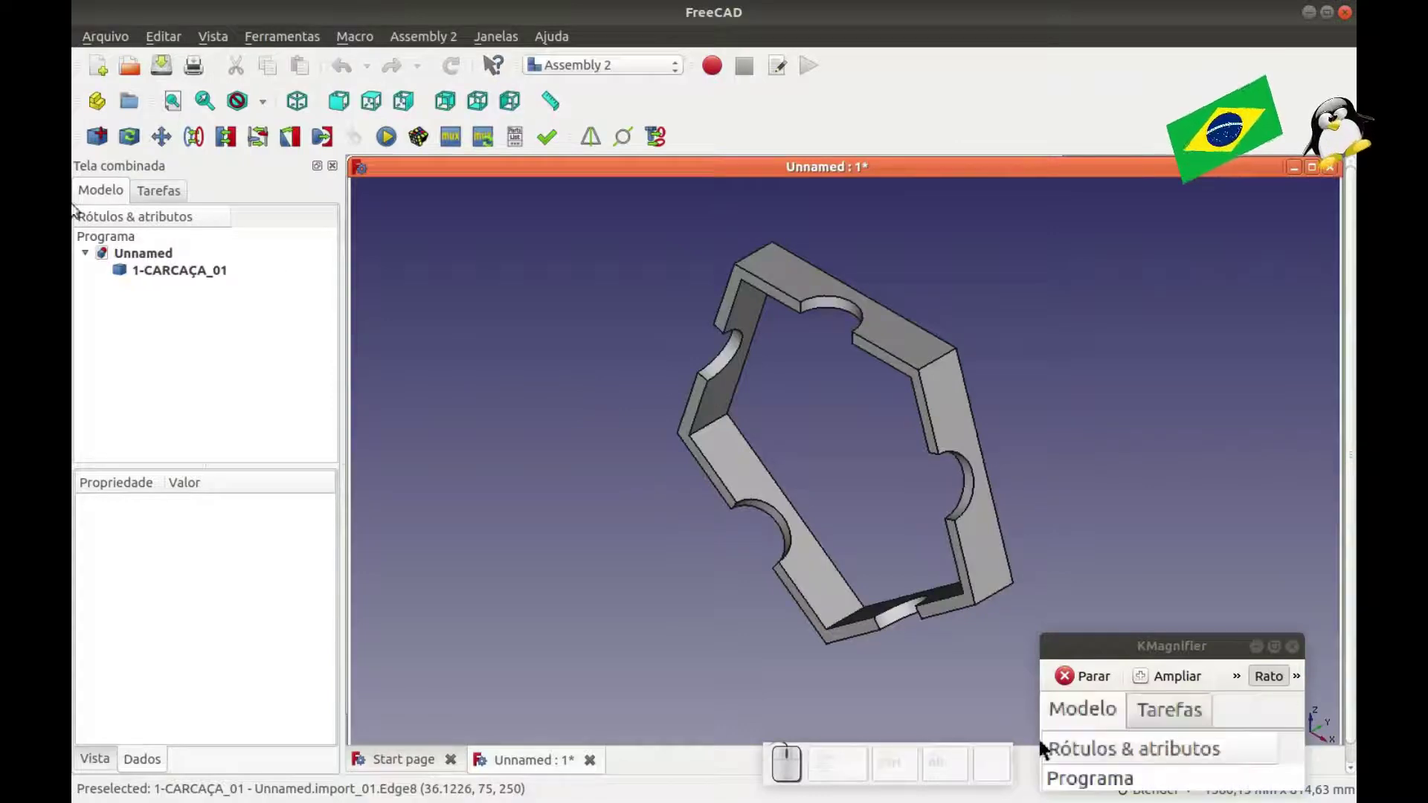
Import the cylinder part 2-CABEÇOTE.FCStd into the assembly.
left_click(102, 139)
left_click(650, 304)
left_click(970, 560)
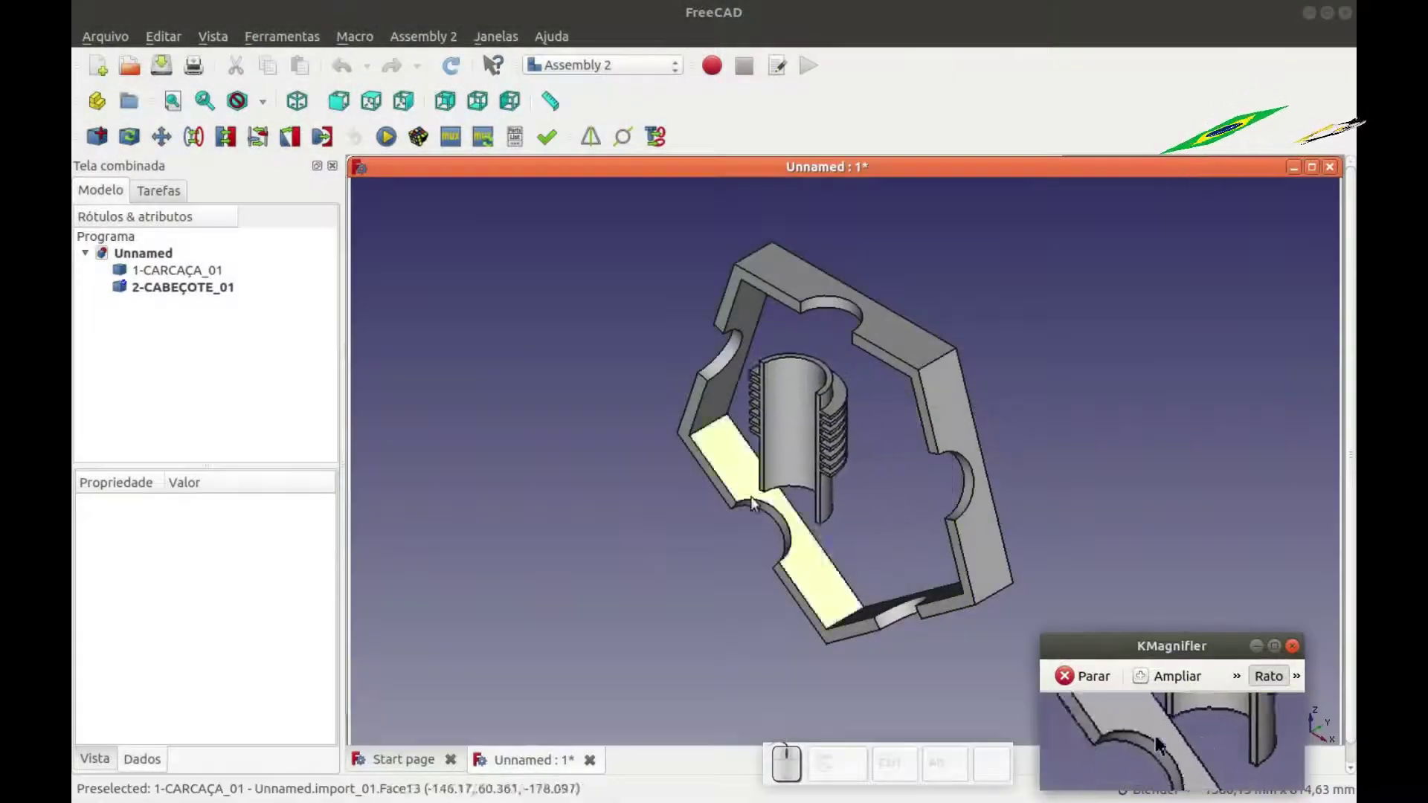
key("Escape")
right_click(724, 458)
key("Escape")
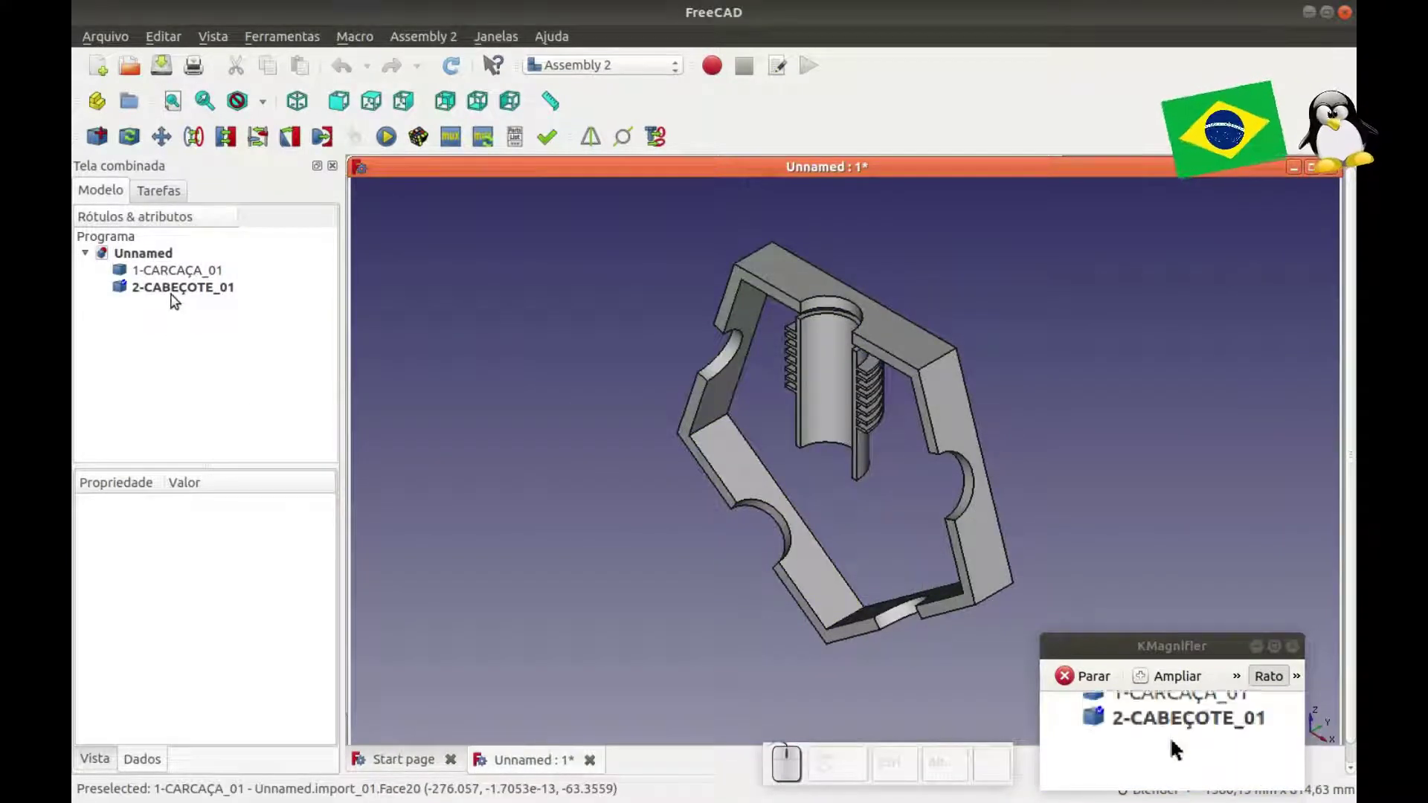
Start moving the cylinder with 1 mm and 15° increments, viewed from the top.
left_click(176, 291)
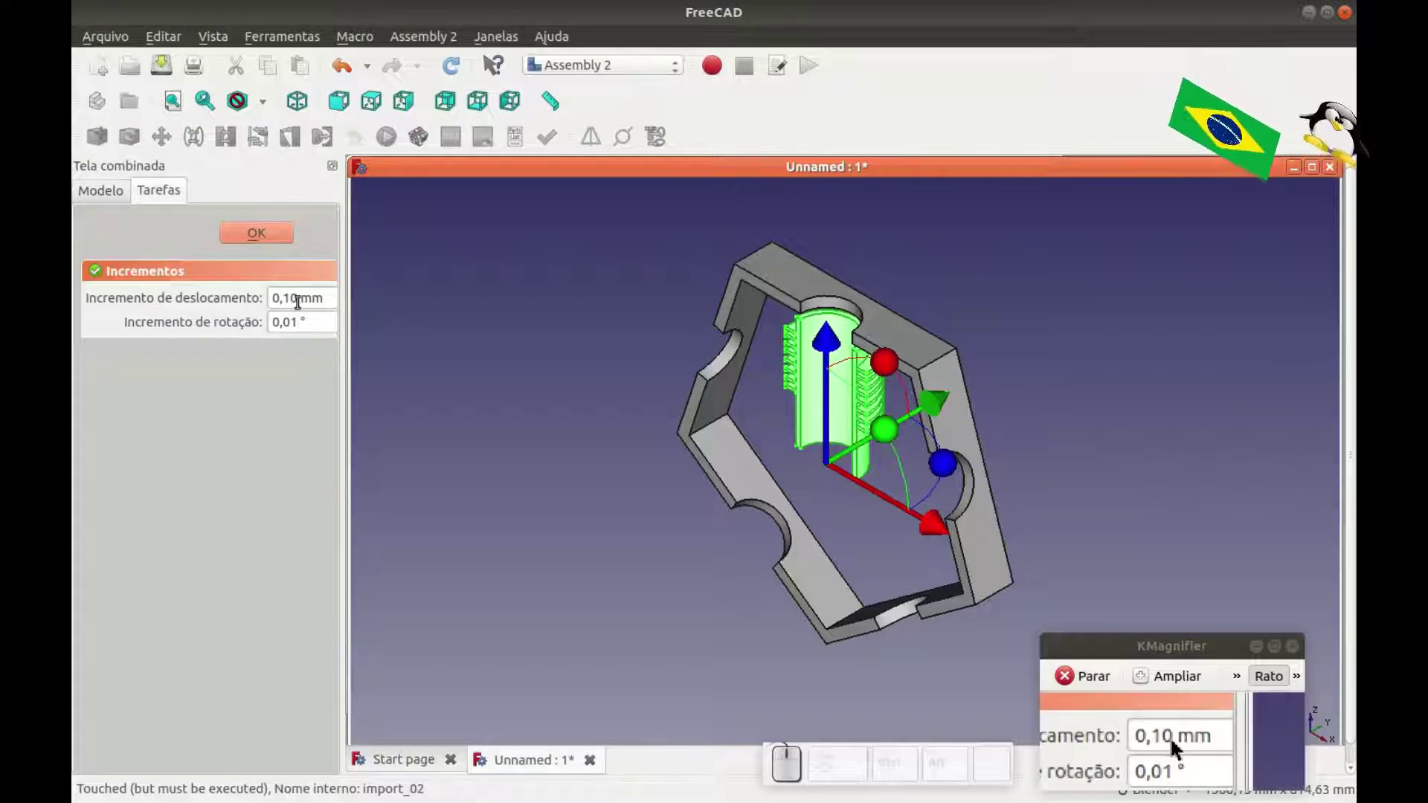
left_click(1172, 744)
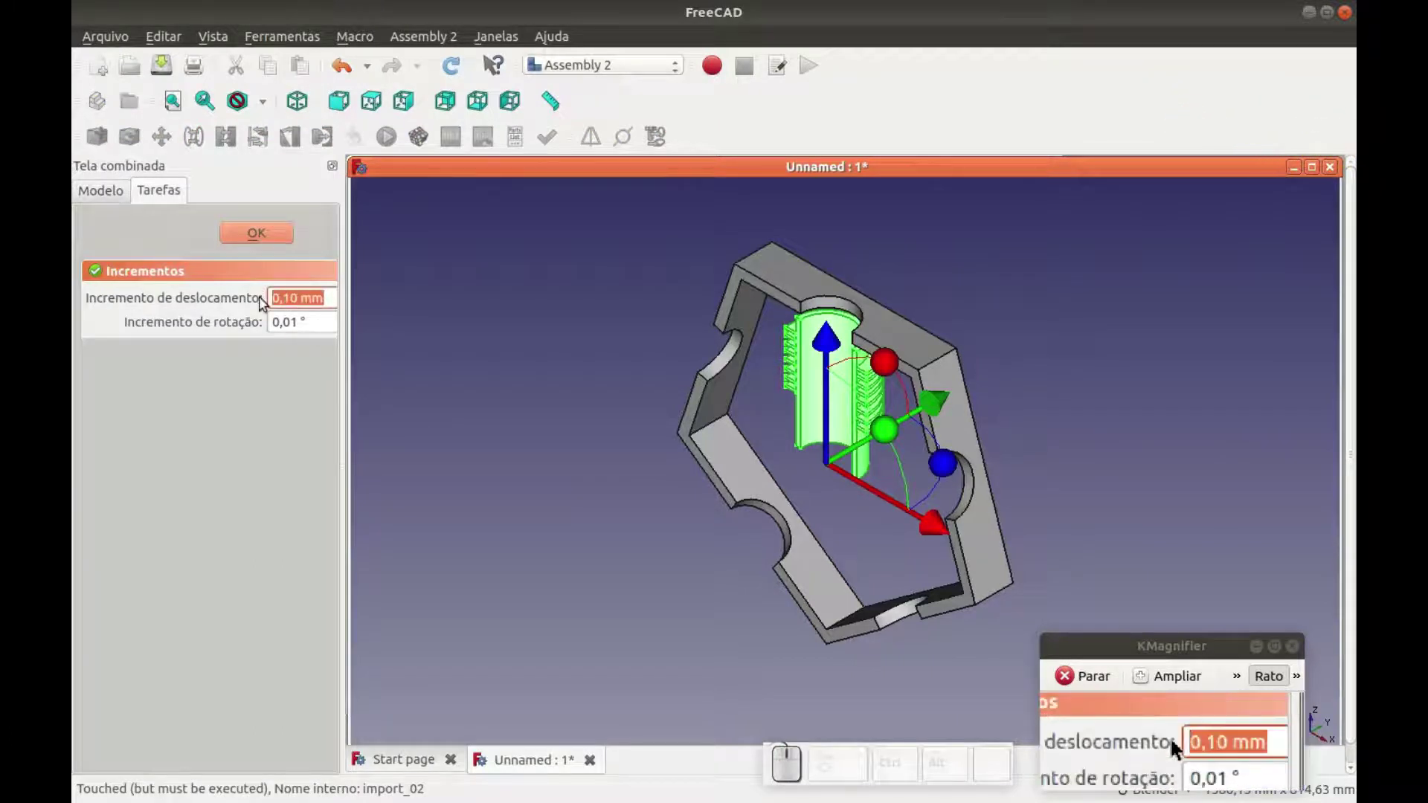
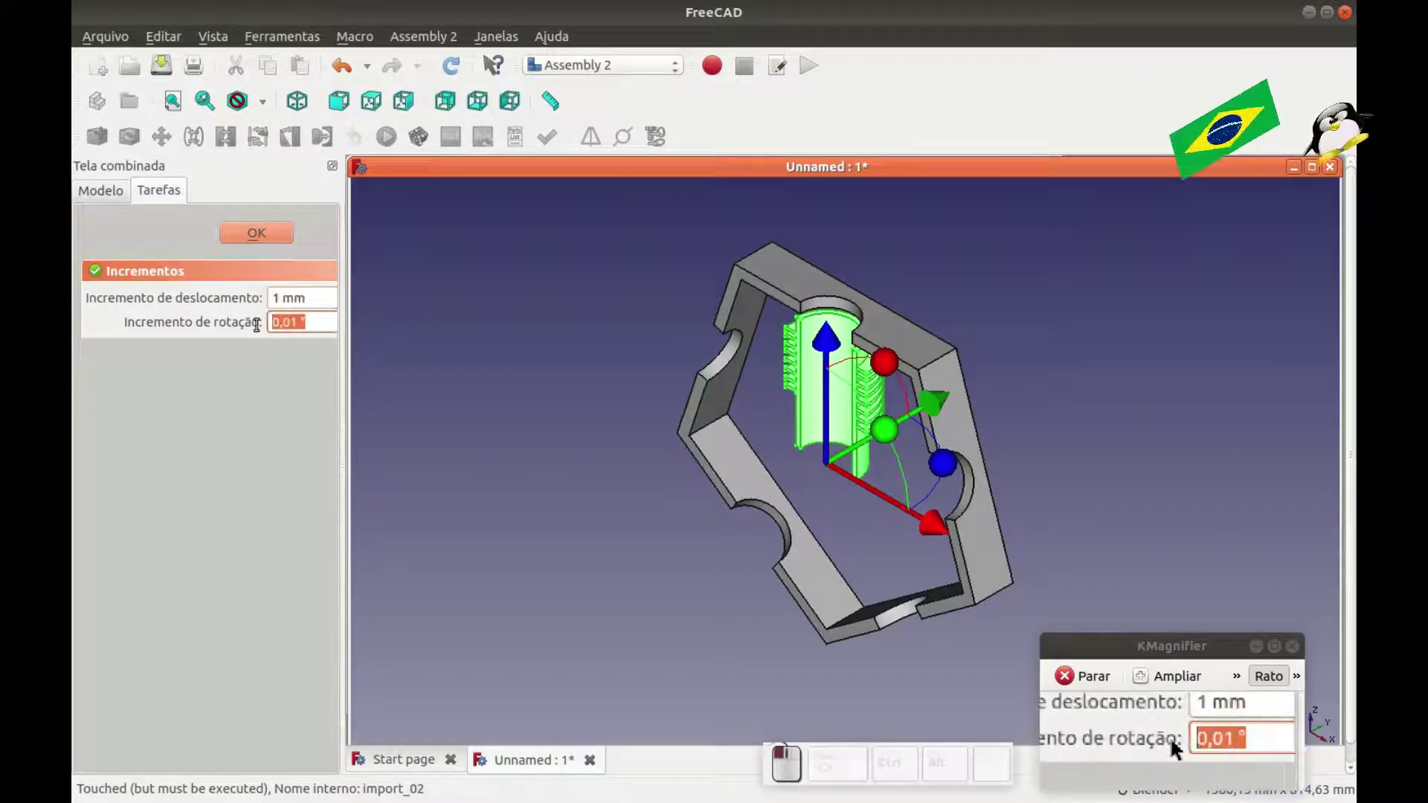
key("1")
key("5")
left_click(379, 353)
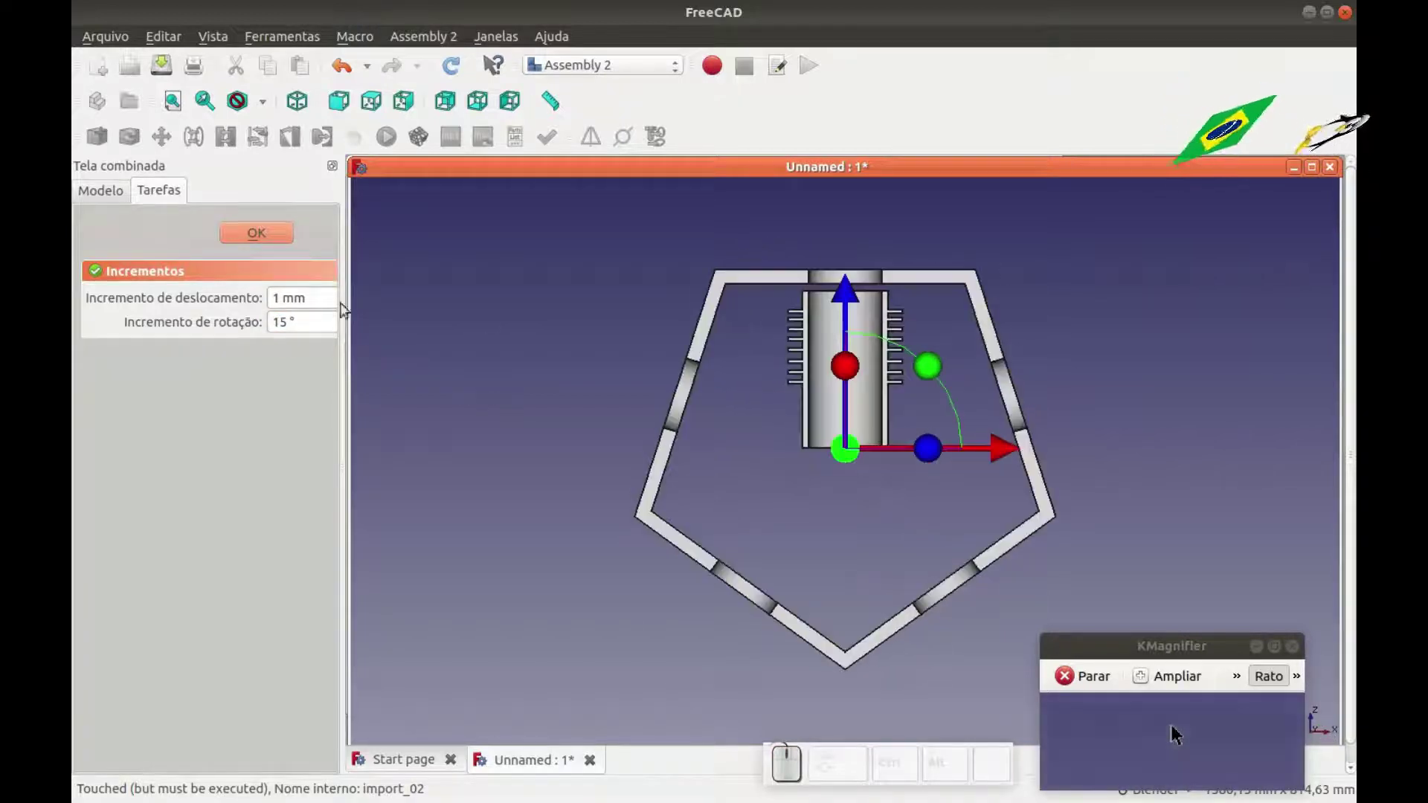
Slide the cylinder onto the crankcase's top edge and confirm its placement.
left_click_drag(852, 289, 837, 324)
left_click(827, 385)
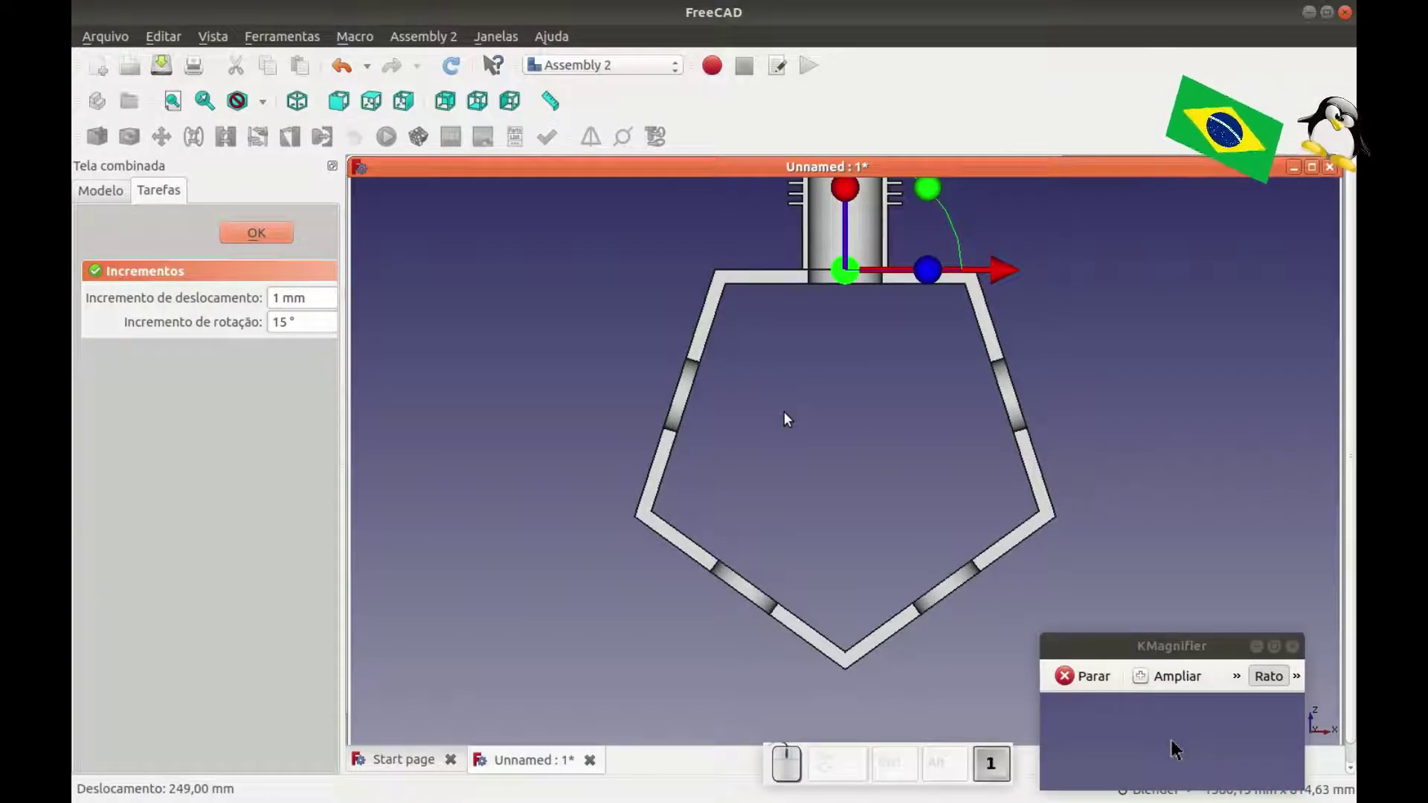
key("1")
left_click(265, 250)
left_click(748, 358)
key("0")
scroll("down", 3)
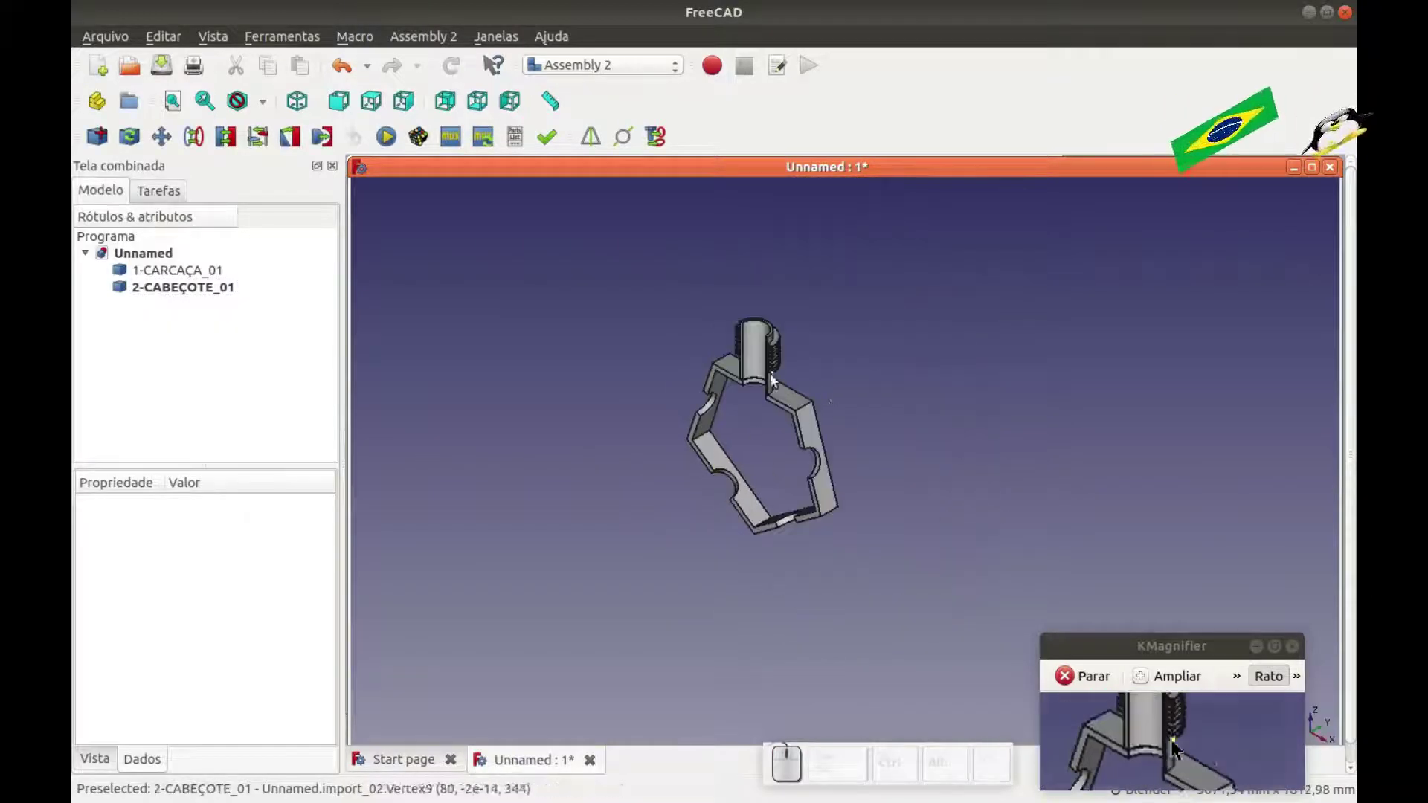
scroll("up", 3)
scroll("down", 3)
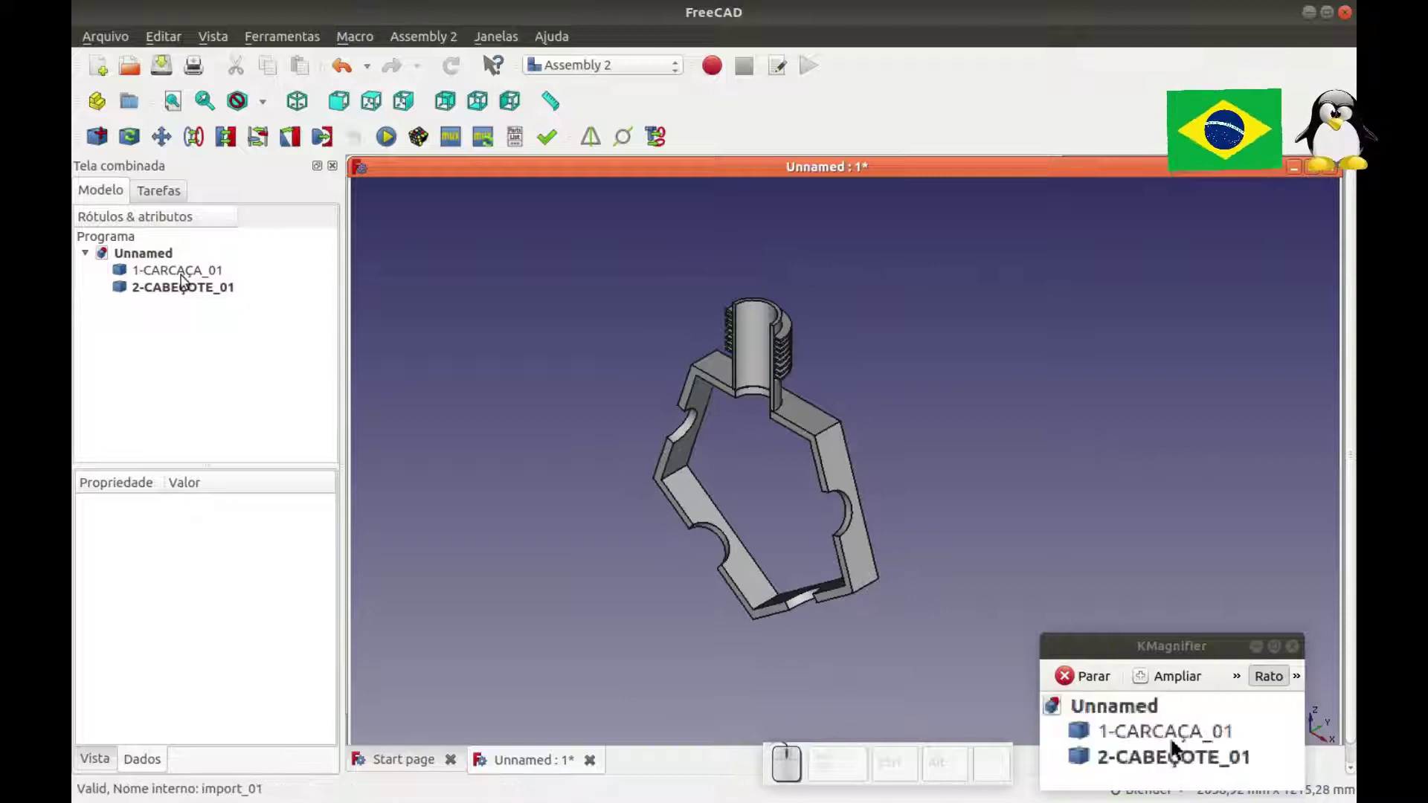
Set the crankcase 1-CARCAÇA_01's Shape Color to cyan.
left_click(188, 280)
left_click_drag(335, 561, 237, 728)
left_click_drag(336, 596, 209, 747)
left_click(1183, 743)
left_click(105, 756)
left_click(231, 698)
left_click(263, 696)
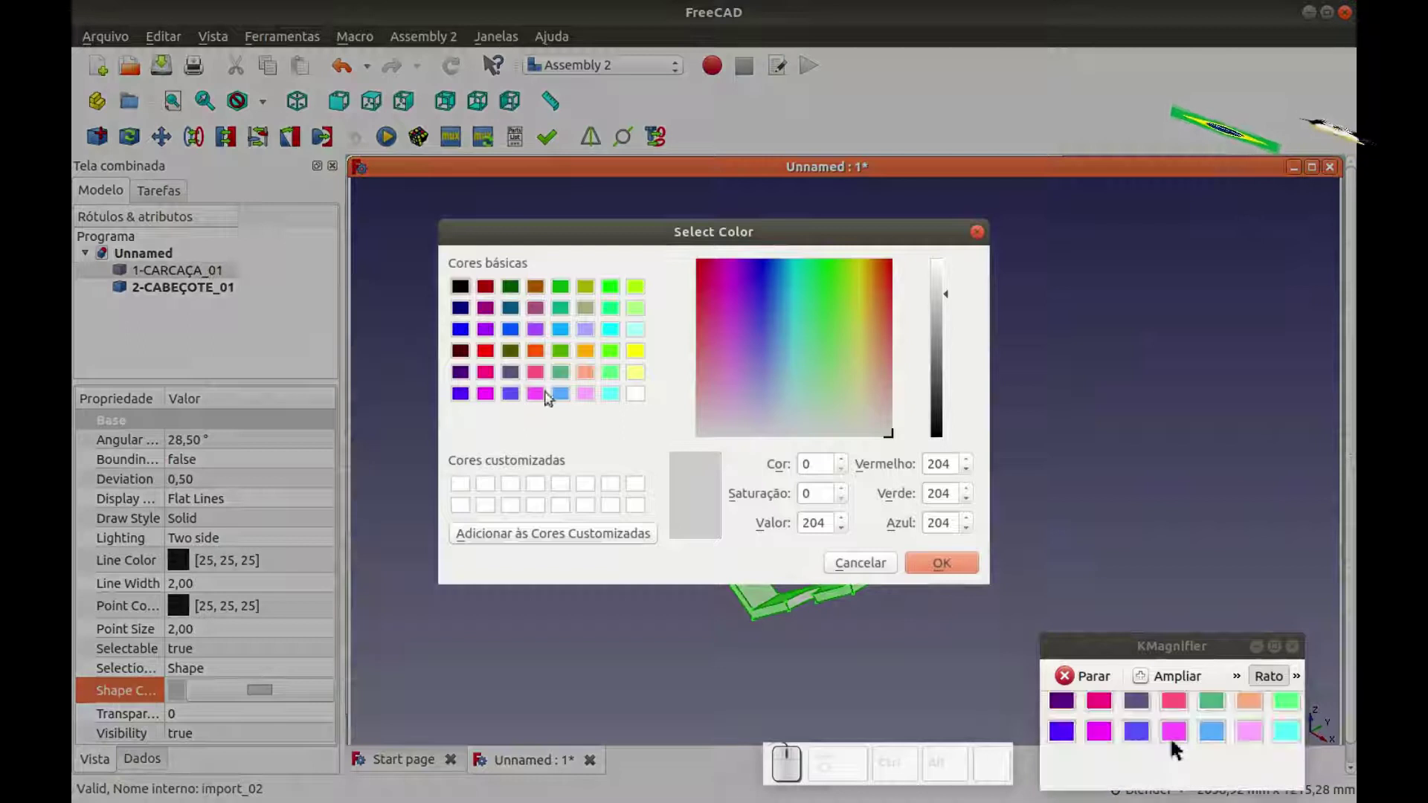
left_click(620, 334)
left_click(937, 571)
Set the cylinder 2-CABEÇOTE_01's Shape Color to blue.
left_click(559, 486)
left_click(186, 297)
left_click(263, 693)
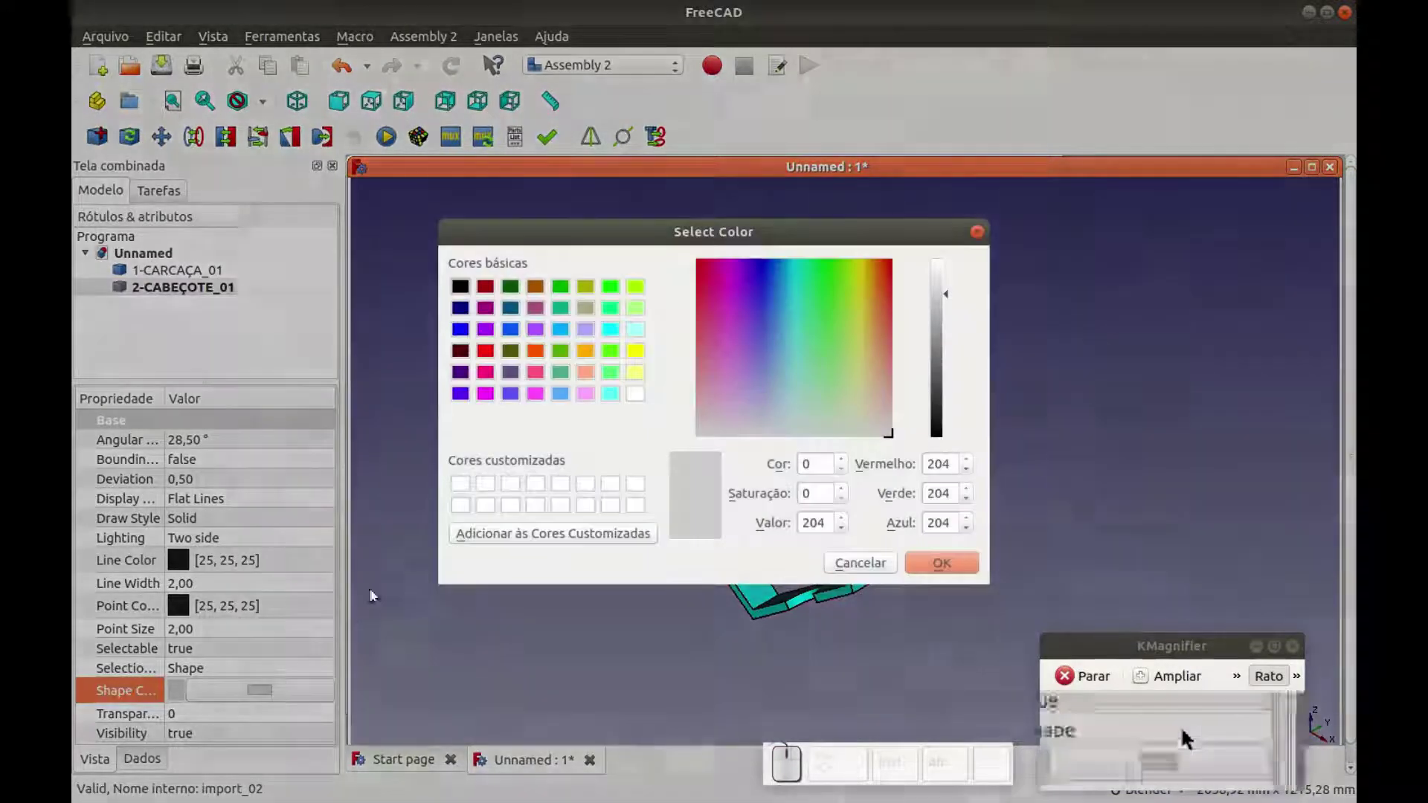
left_click(467, 335)
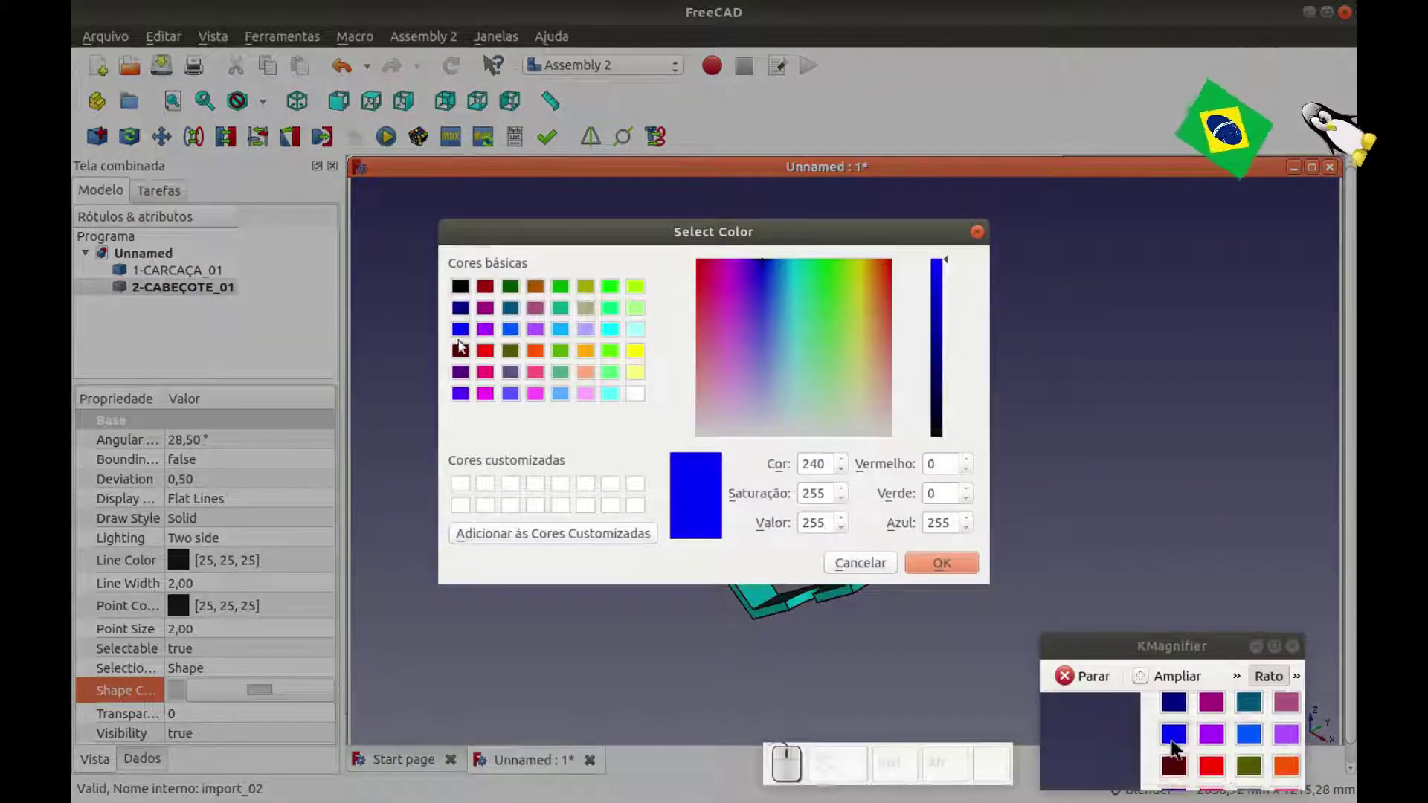
left_click(948, 571)
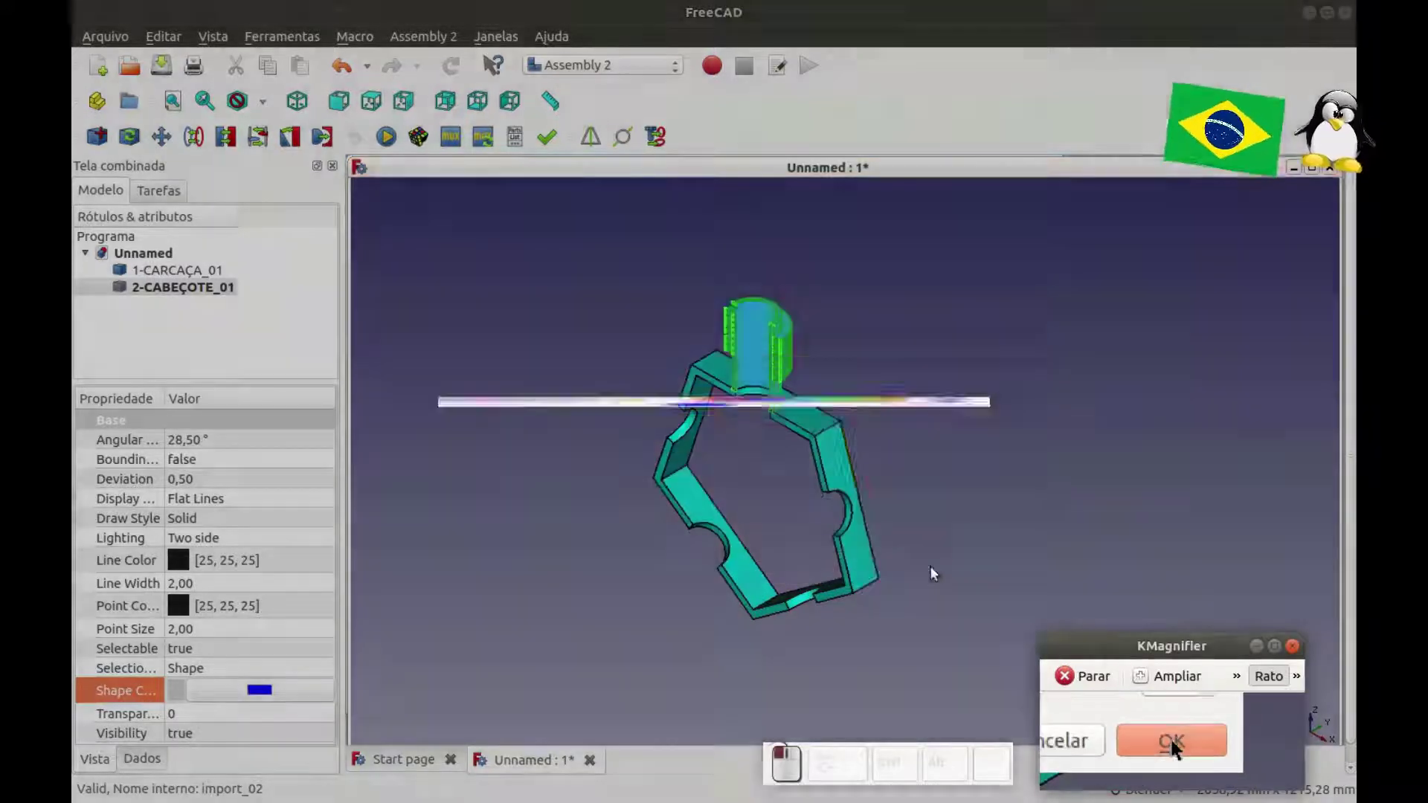
left_click(901, 516)
left_click_drag(679, 448, 242, 299)
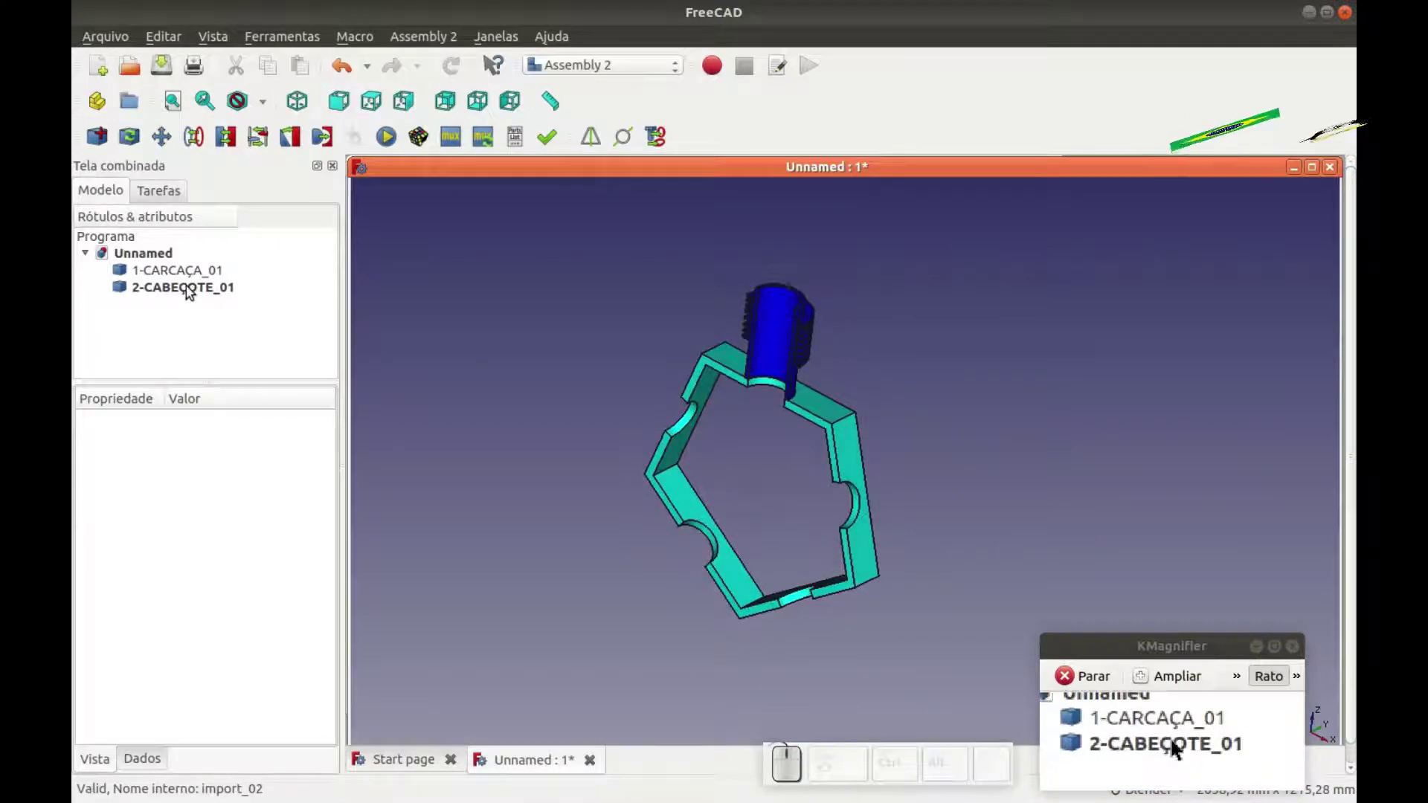
Change the cylinder 2-CABEÇOTE_01's Shape Color to bright green instead.
left_click(191, 290)
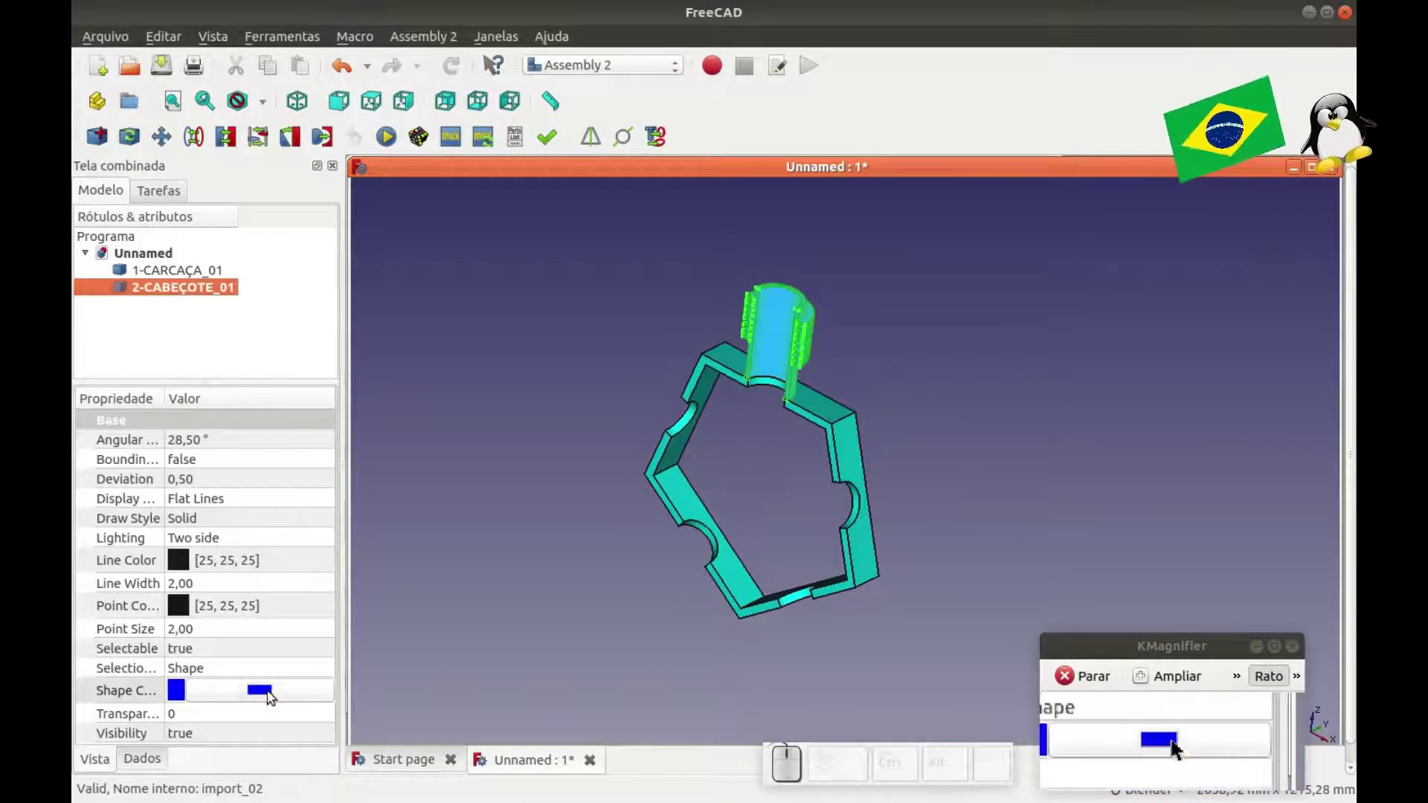
left_click(272, 697)
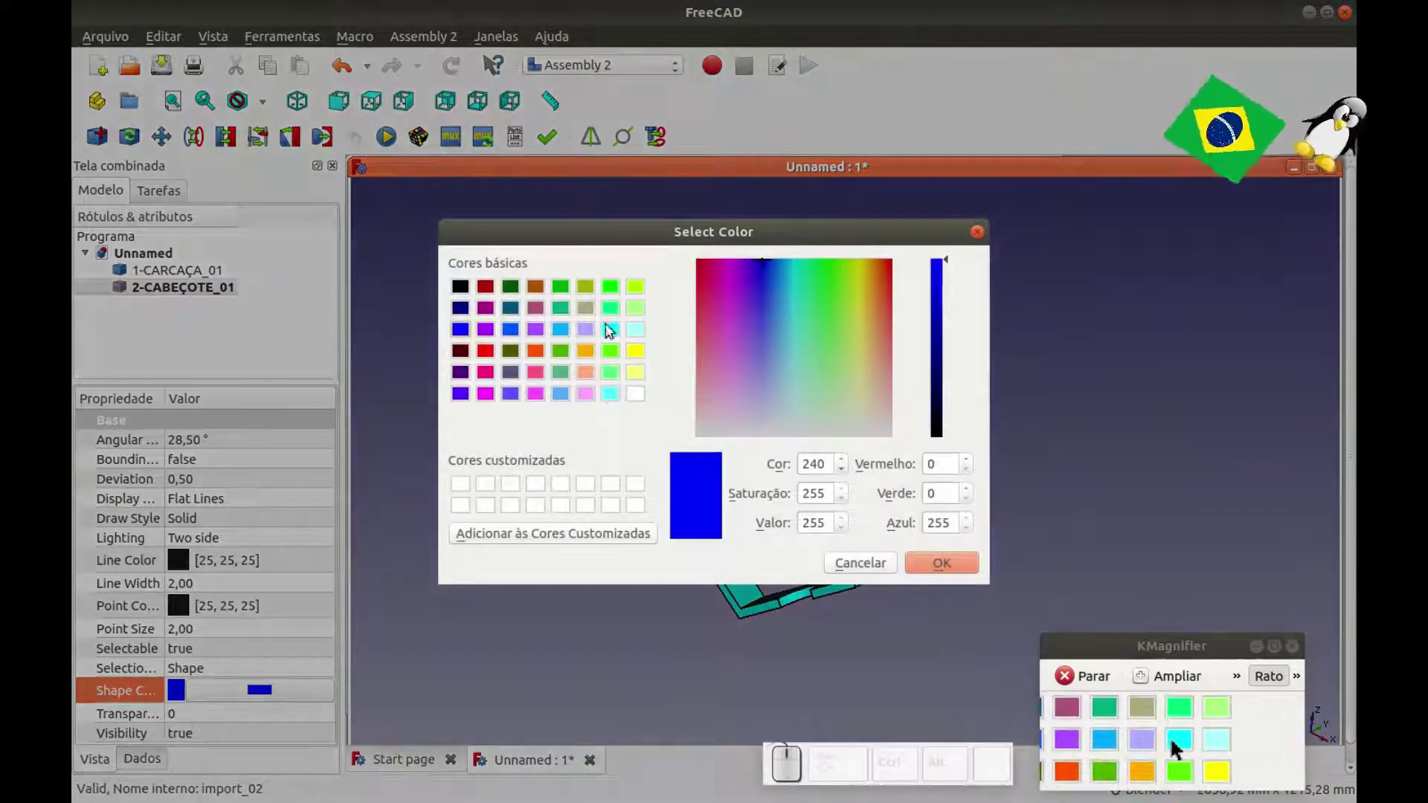
left_click(612, 319)
left_click(935, 571)
left_click(896, 529)
key("0")
left_click(205, 292)
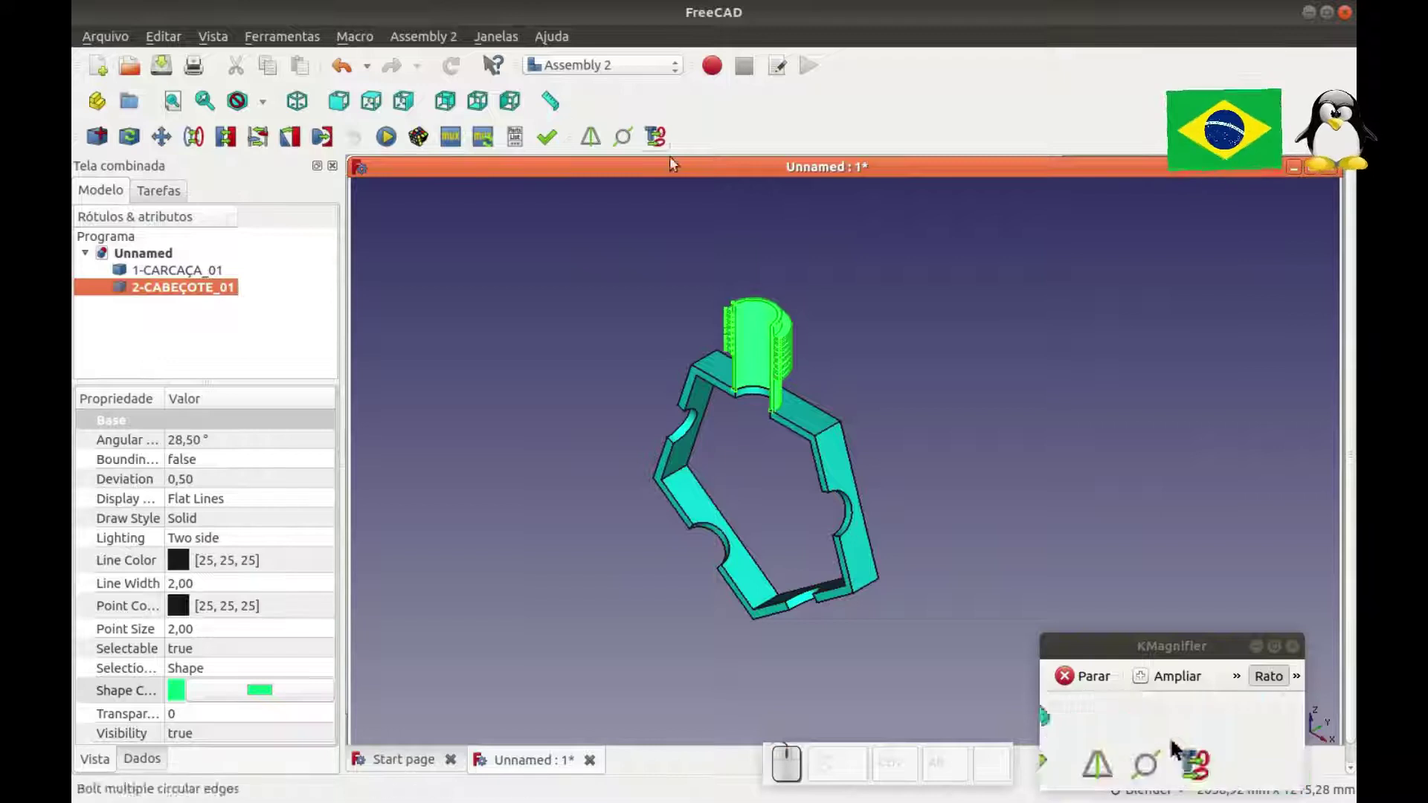
left_click(677, 271)
In the Draft workbench, create an Array from the cylinder part.
left_click(683, 67)
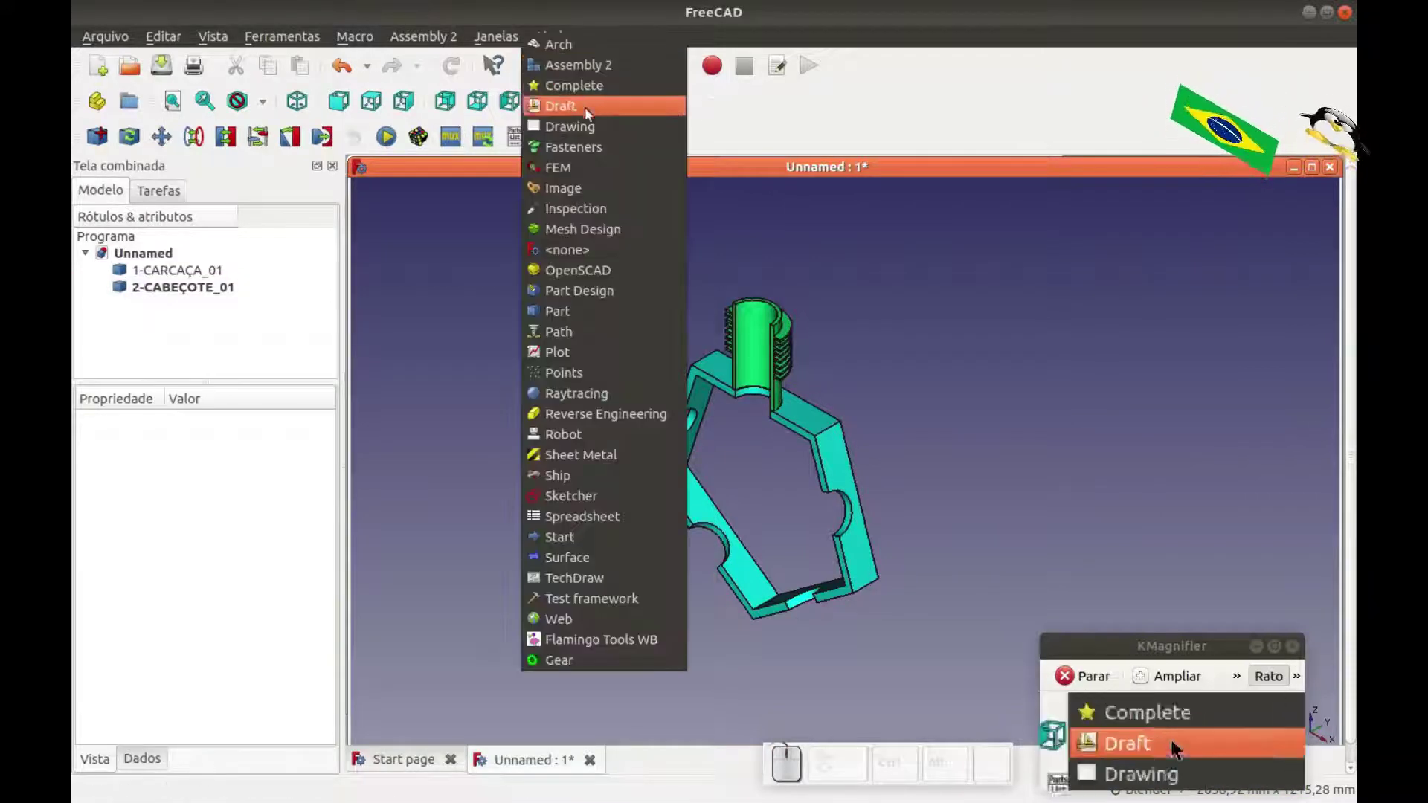
left_click(581, 110)
left_click(573, 340)
left_click(222, 323)
left_click(524, 176)
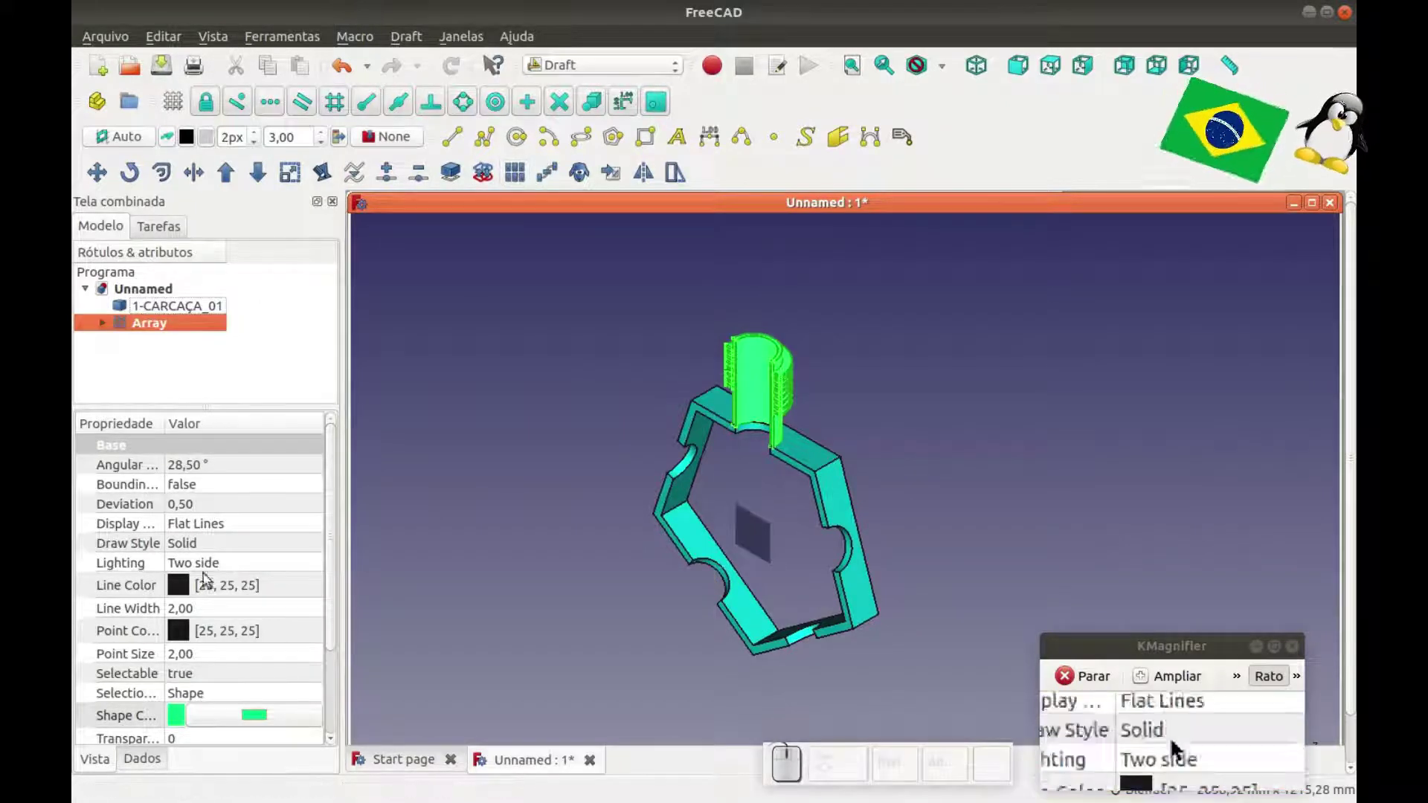
Make the array polar with its axis along Y (Axis y = 1).
left_click_drag(336, 488, 124, 781)
left_click(146, 752)
left_click(209, 664)
left_click(210, 664)
left_click(213, 682)
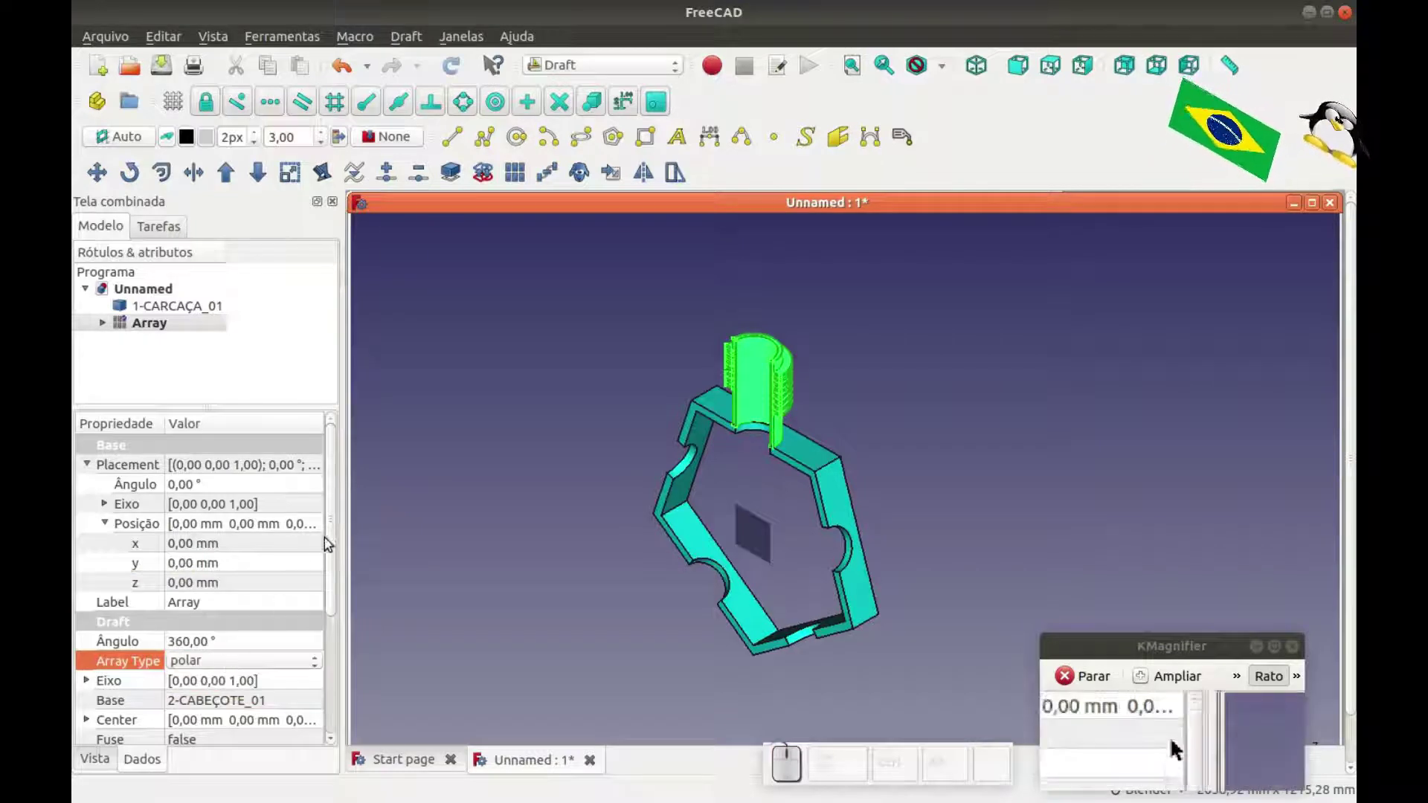
left_click_drag(334, 539, 144, 615)
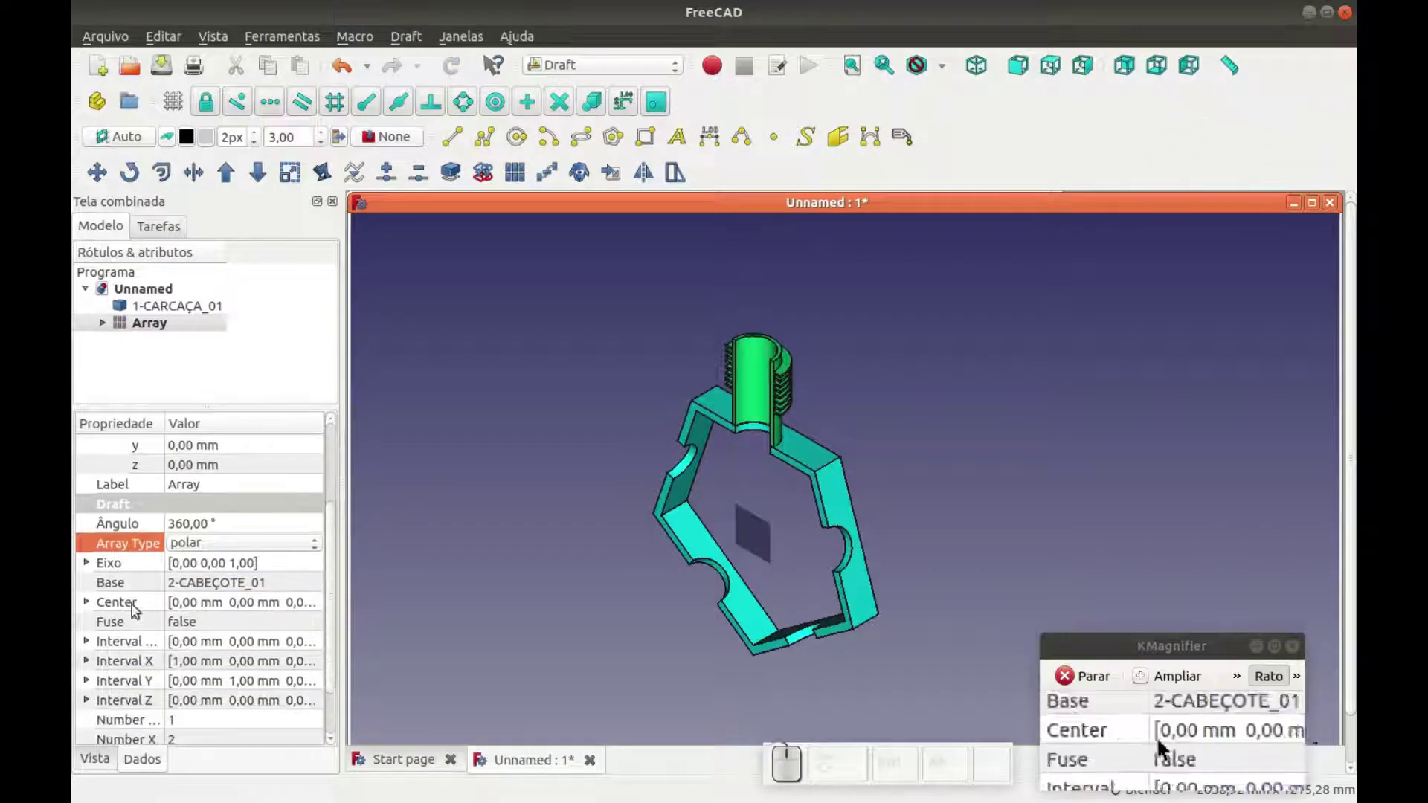
left_click(92, 566)
left_click(201, 626)
key("o")
left_click(210, 607)
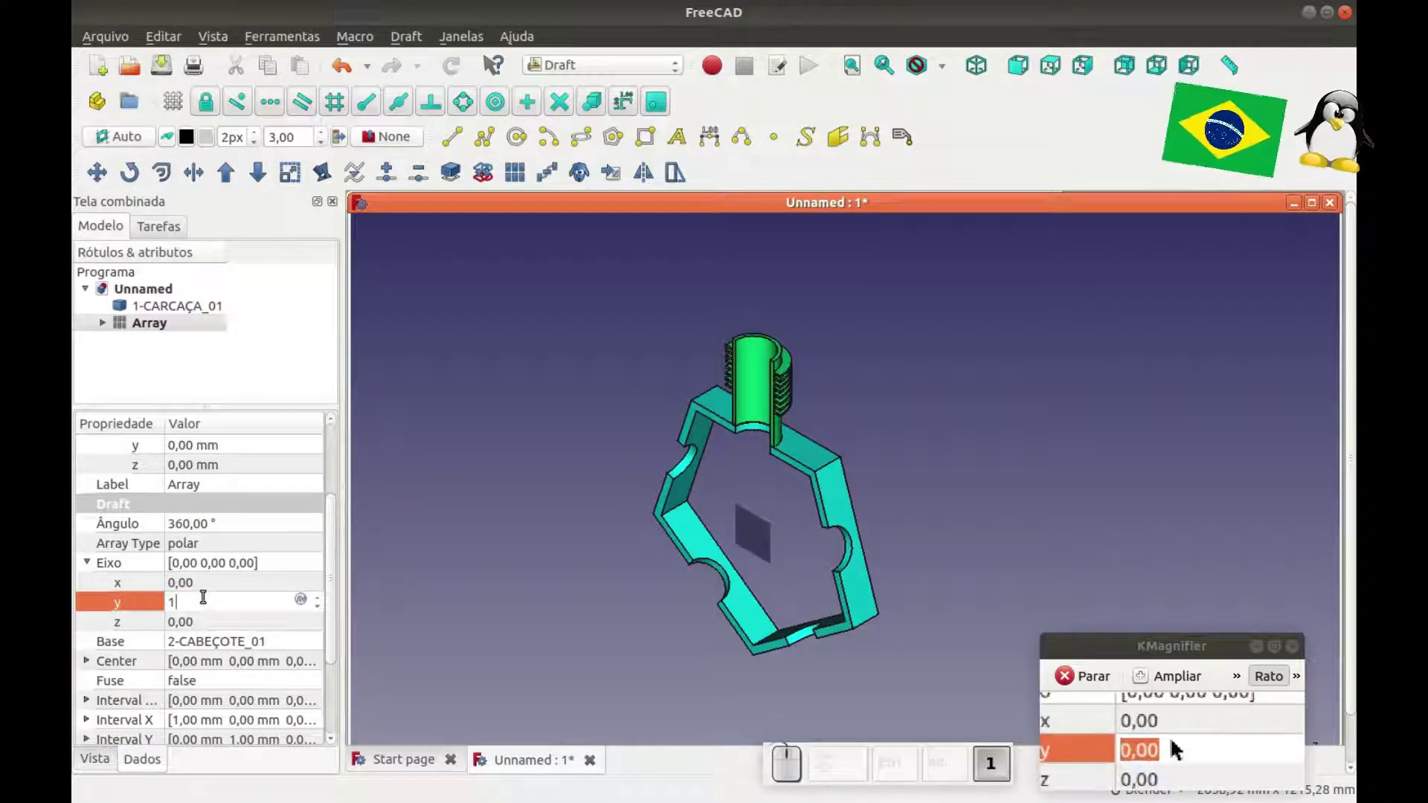
key("1")
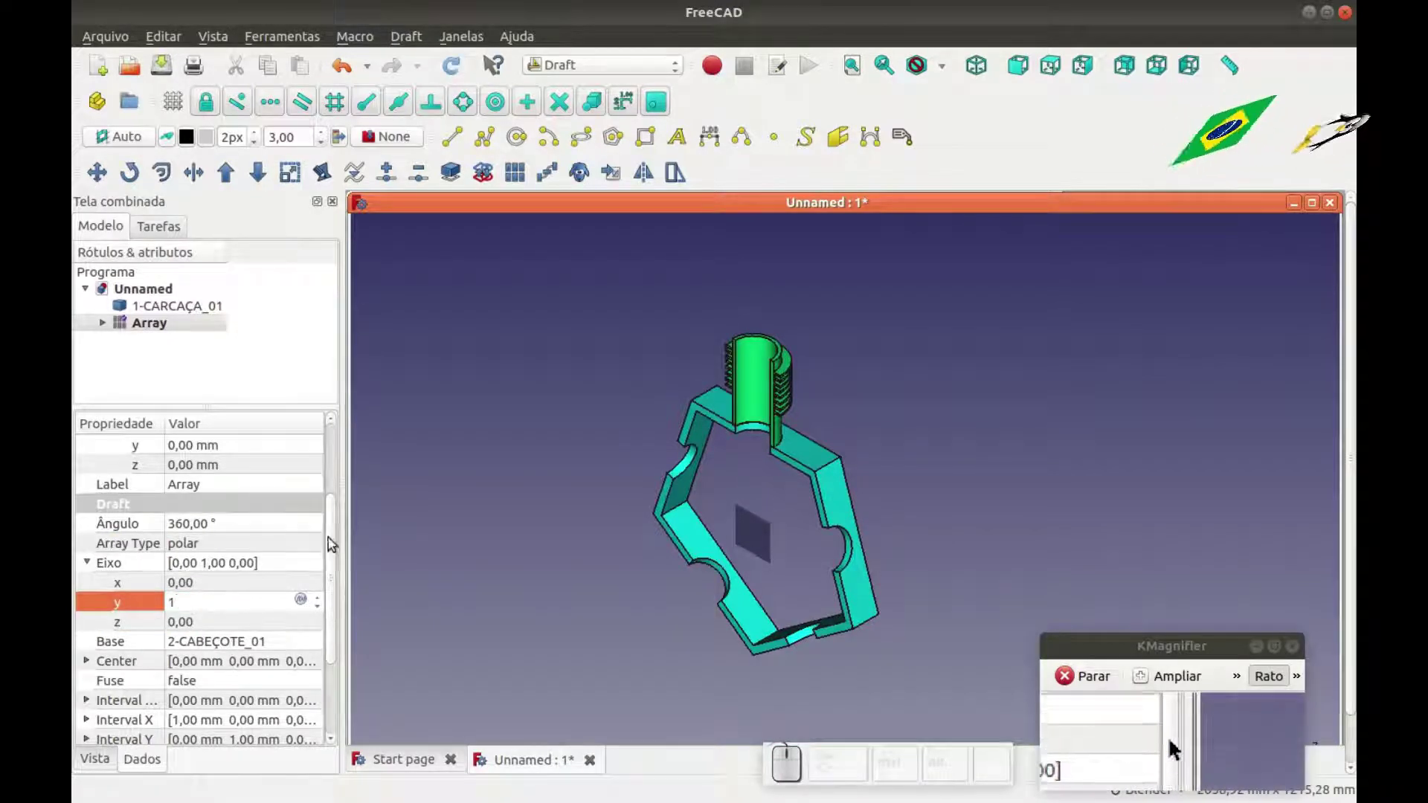
Set five copies so the cylinders ring the crankcase evenly.
left_click_drag(337, 530, 185, 674)
left_click(186, 664)
left_click(184, 661)
key("5")
left_click(485, 540)
left_click(519, 526)
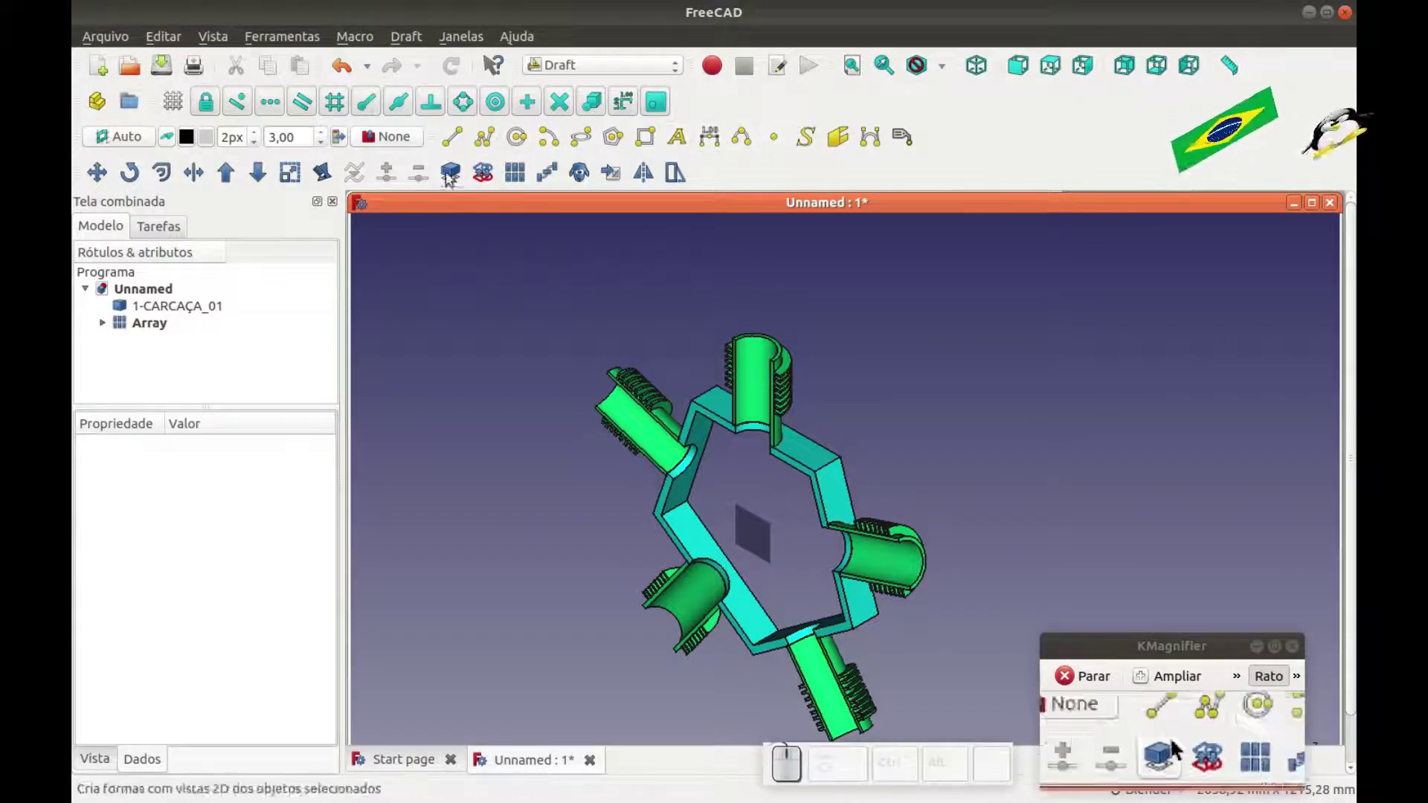
middle_click(577, 338)
scroll("down", 3)
left_click_drag(572, 419, 589, 388)
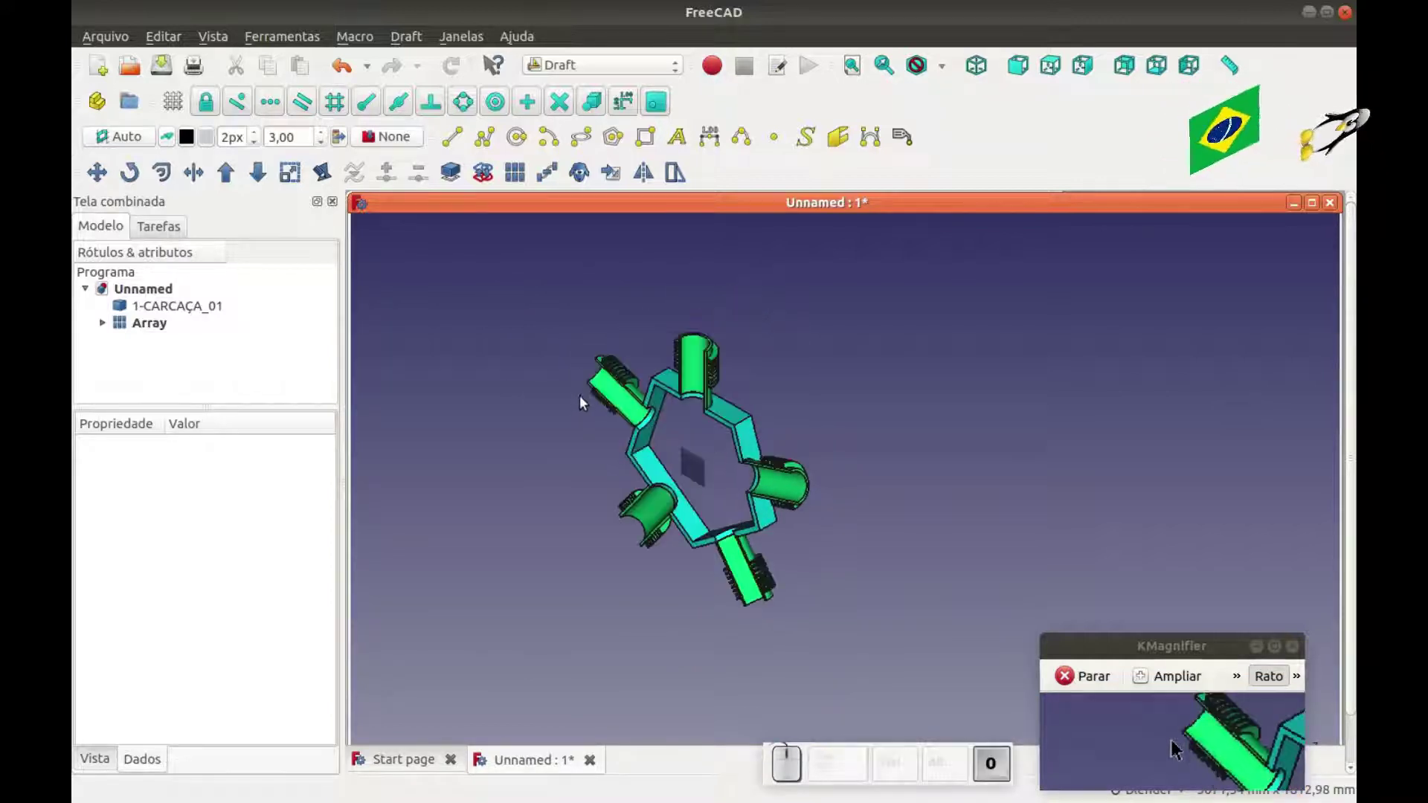
Select 1-CARCAÇA_01 and the Array and switch to the Part workbench.
left_click(157, 314)
left_click(163, 333)
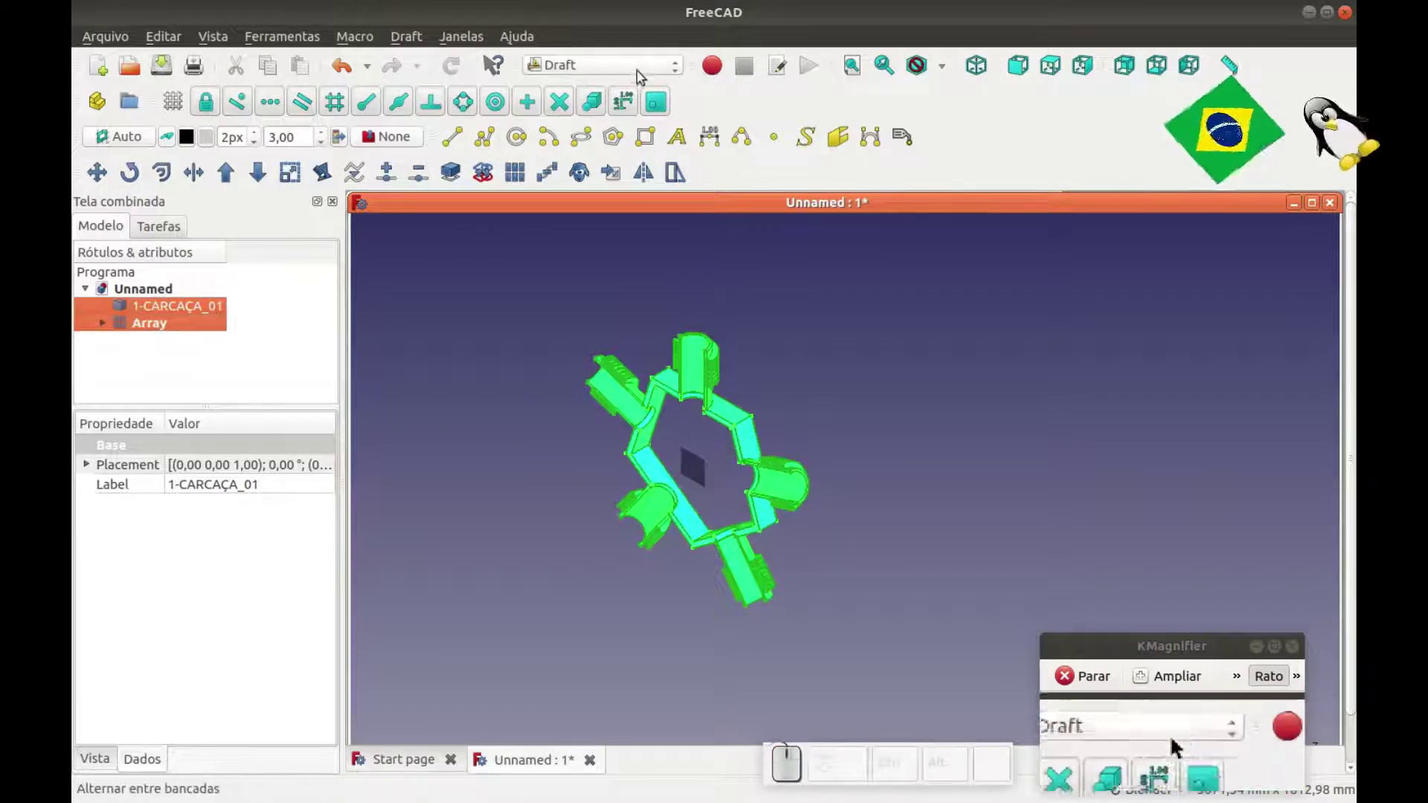
left_click(179, 100)
left_click(505, 329)
Fuse the crankcase and cylinder array into one Fusion with Boolean Union.
left_click(421, 339)
left_click(609, 64)
left_click(571, 303)
left_click(513, 368)
left_click(147, 237)
left_click(161, 256)
left_click(248, 108)
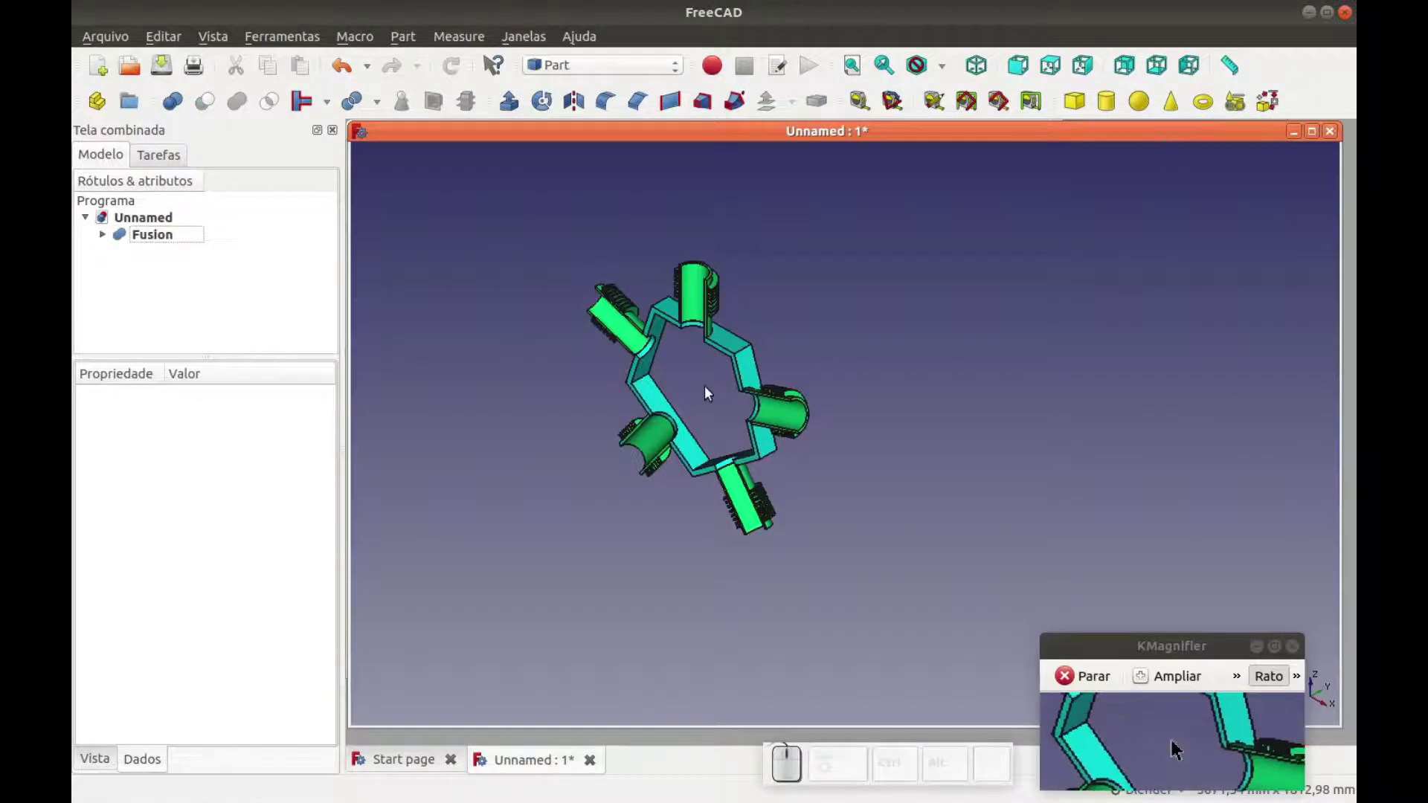
key("0")
key("1")
scroll("down", 3)
key("0")
scroll("up", 3)
scroll("down", 3)
scroll("up", 3)
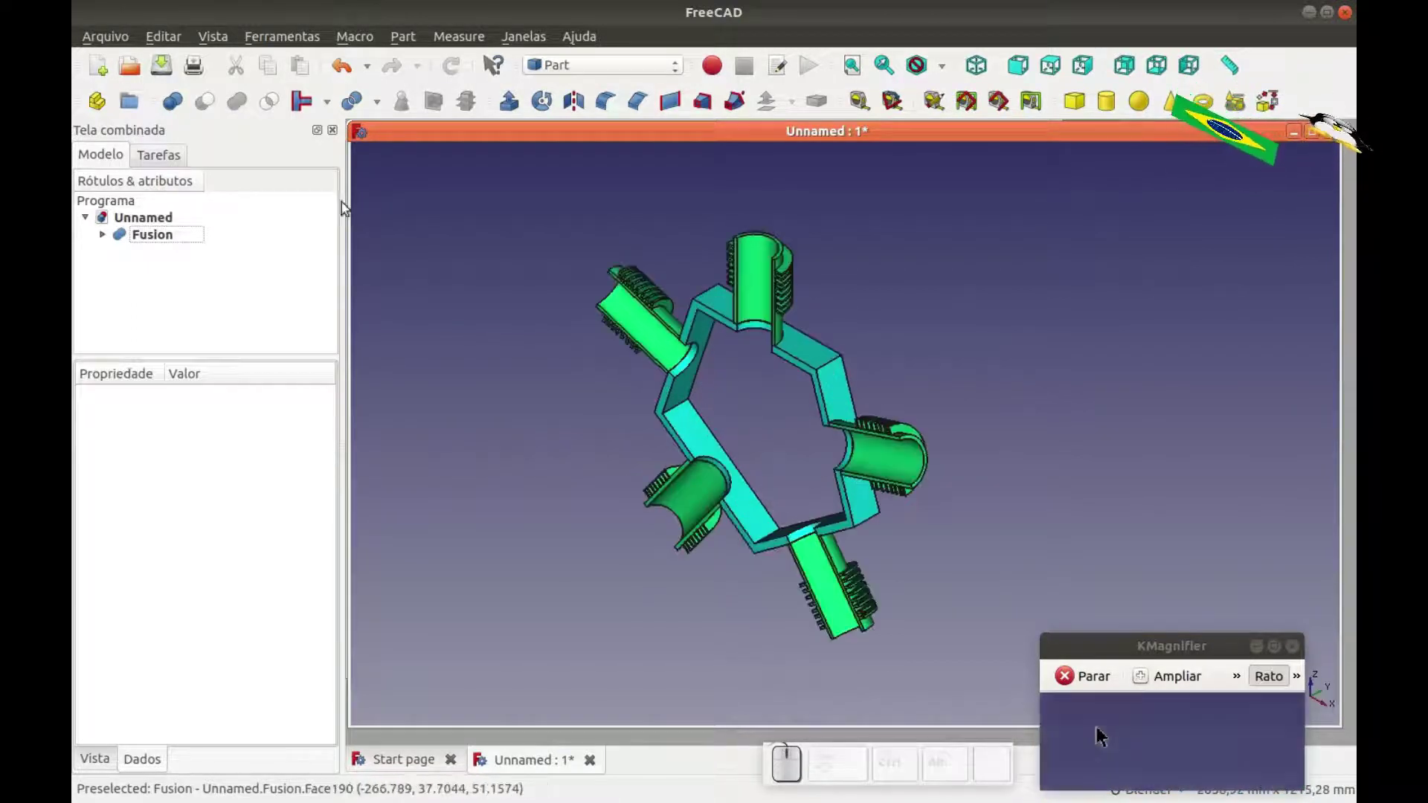
In Assembly 2, import 3-EXCENTRICO.FCStd and centre it inside the crankcase.
left_click(601, 67)
left_click(584, 64)
left_click(100, 146)
left_click(639, 310)
left_click(643, 329)
left_click(1000, 557)
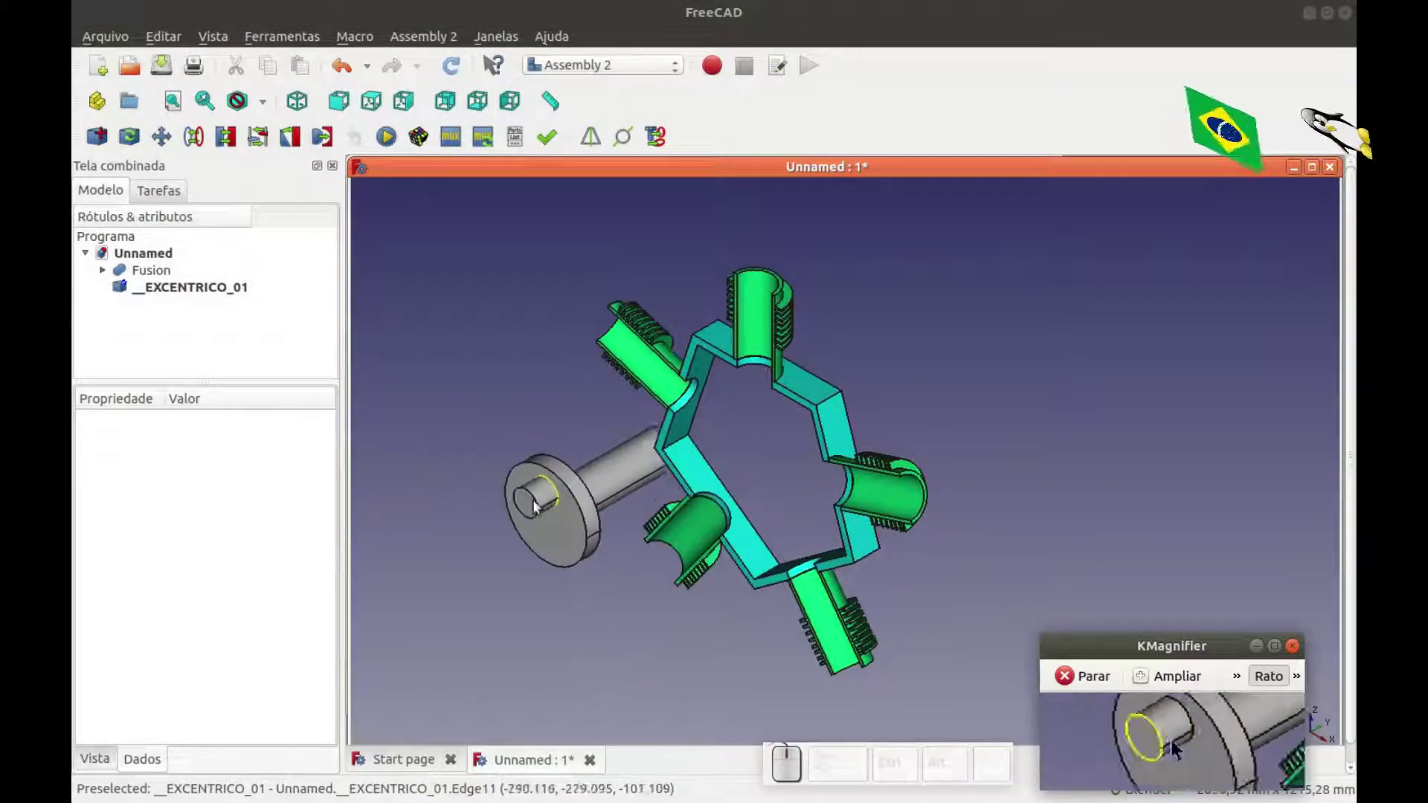
key("Escape")
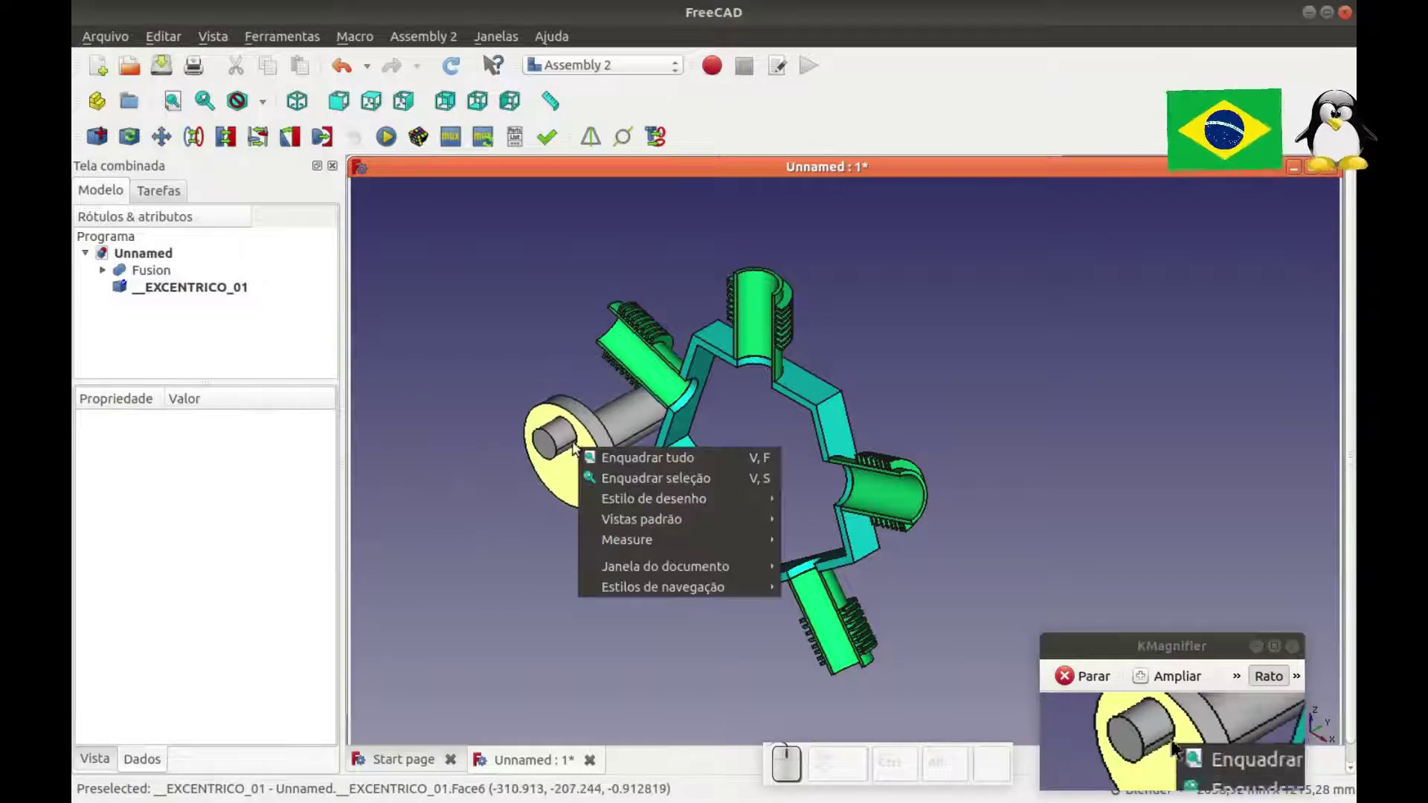
key("Escape")
left_click(159, 294)
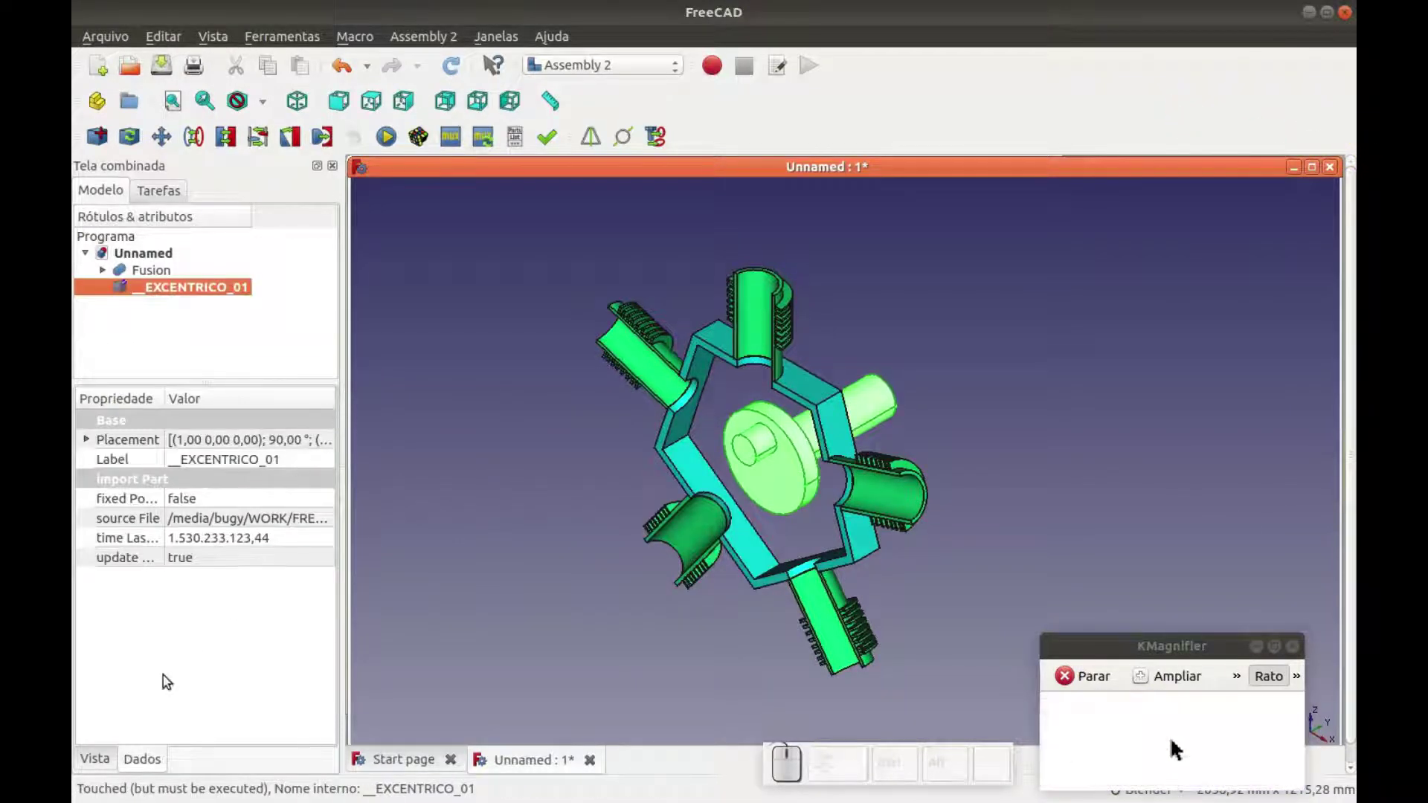
Set the eccentric shaft's Shape Color to red.
left_click(117, 769)
left_click(267, 698)
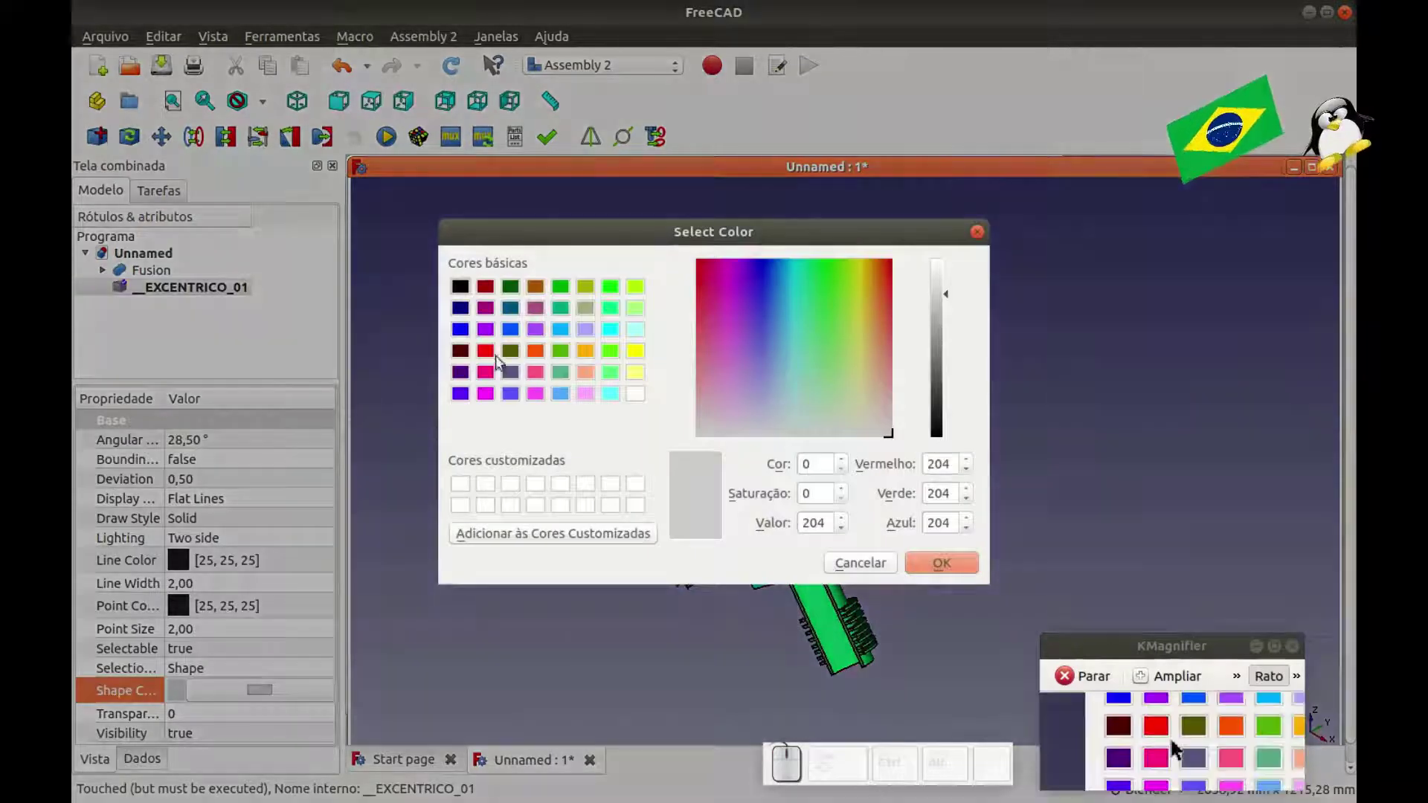
left_click(496, 360)
left_click(922, 570)
left_click(685, 603)
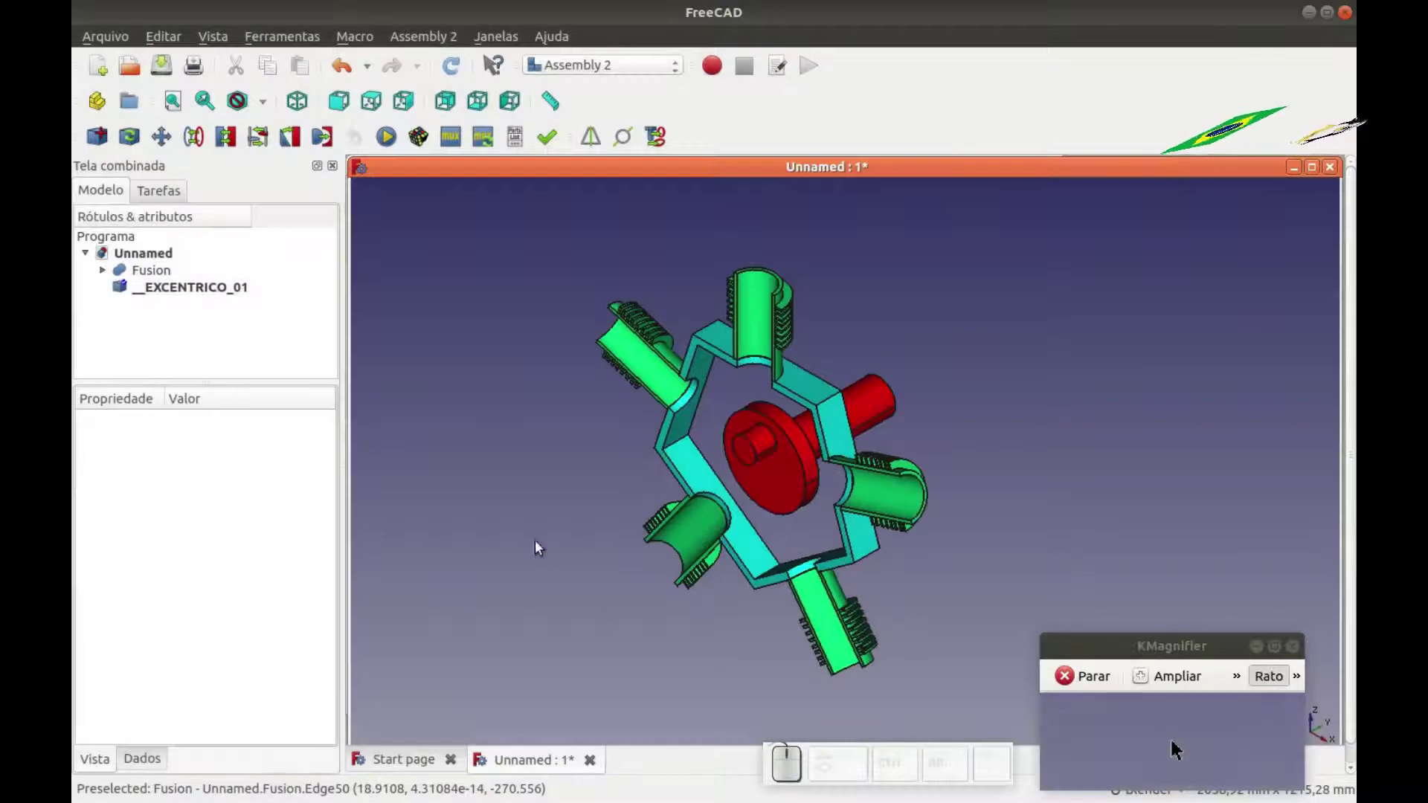
Import the first connecting rod 4-BIELA 1.FCStd into the assembly.
left_click(115, 138)
left_click(653, 338)
left_click(653, 354)
left_click(972, 566)
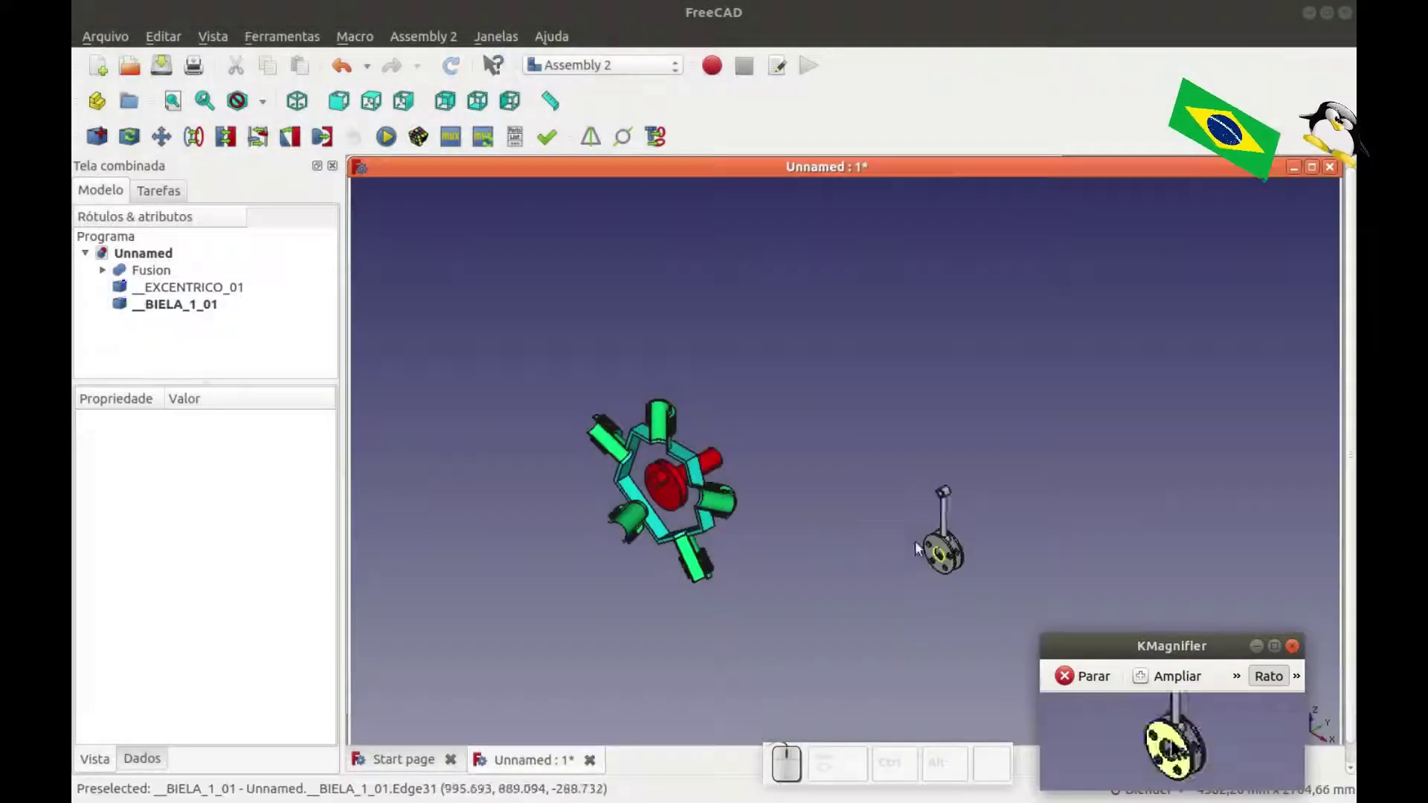
key("Escape")
right_click(486, 386)
key("Escape")
From a front view, move the rod from the eccentric centre up into the top cylinder.
scroll("up", 3)
key("0")
scroll("up", 3)
scroll("up", 3)
key("1")
left_click(576, 597)
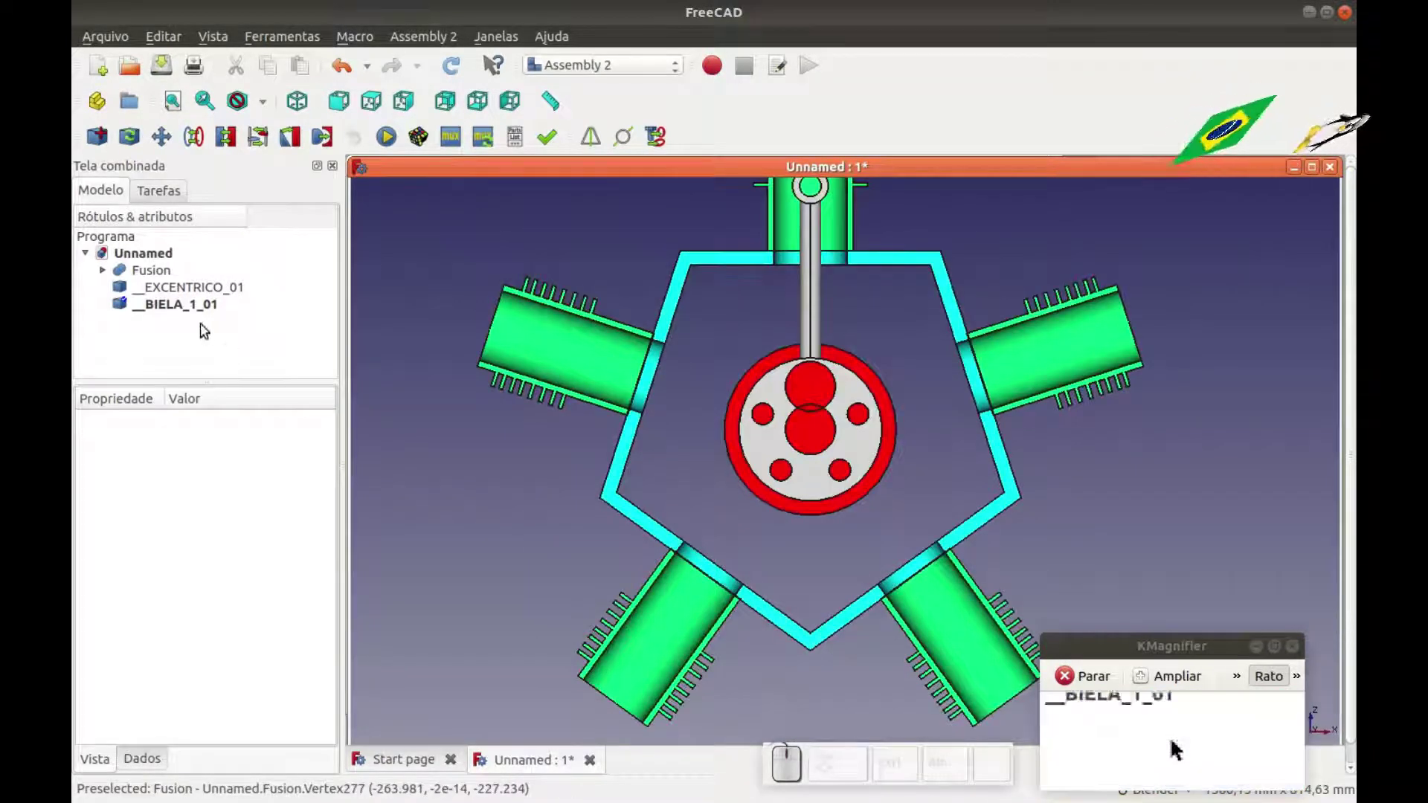
left_click(197, 316)
left_click(199, 315)
left_click_drag(816, 279, 817, 316)
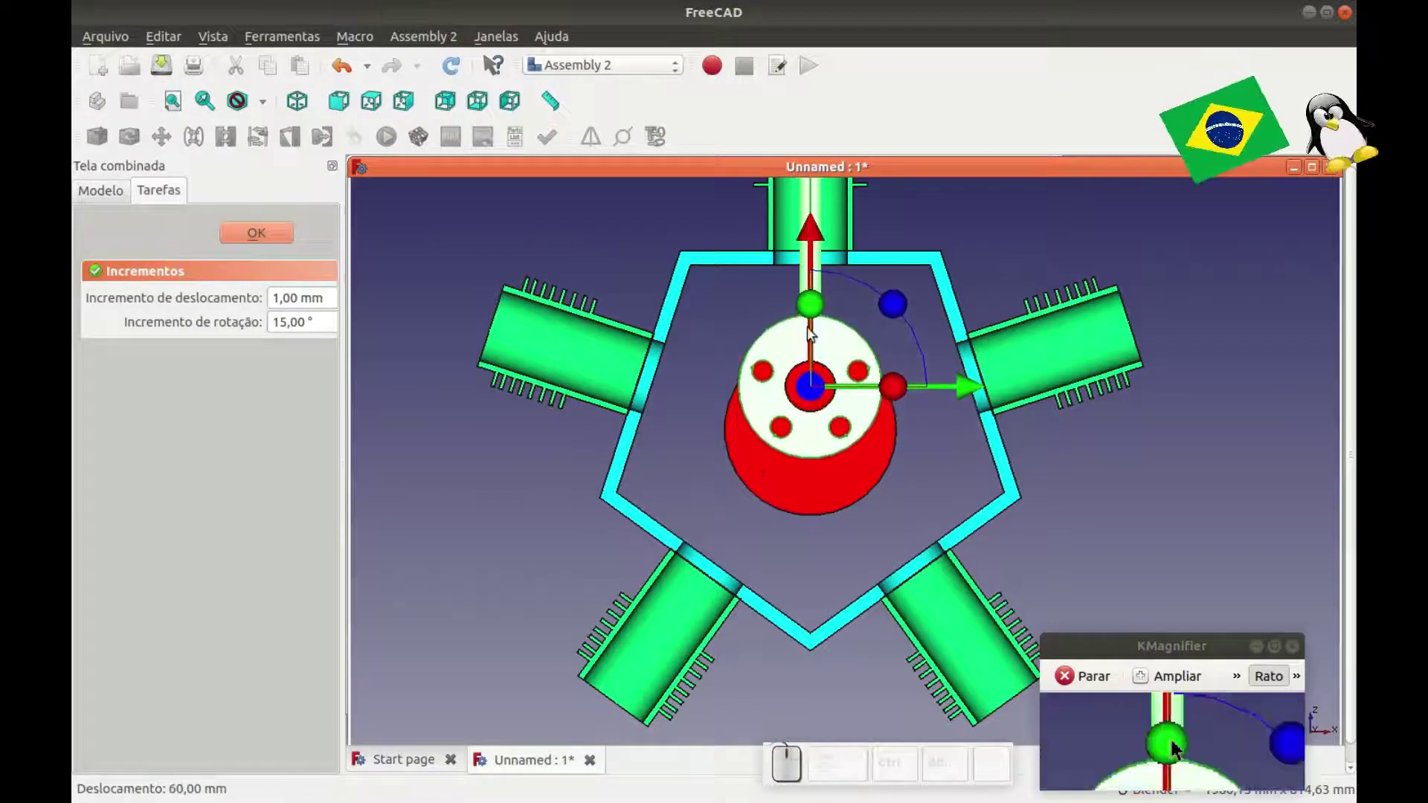
scroll("up", 3)
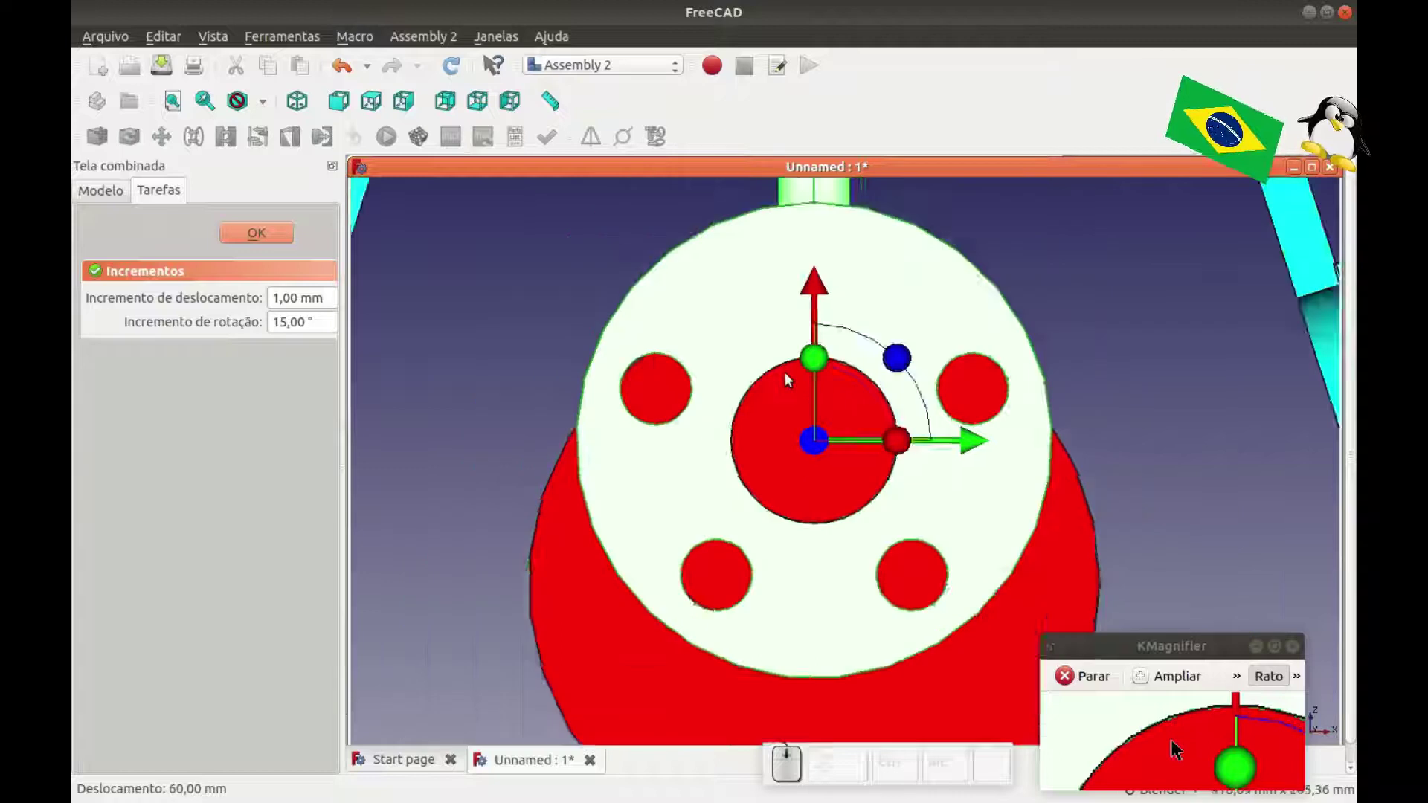
left_click(278, 234)
left_click(687, 308)
scroll("down", 3)
Set the __BIELA_1_01 connecting rod's Shape Color to yellow.
key("0")
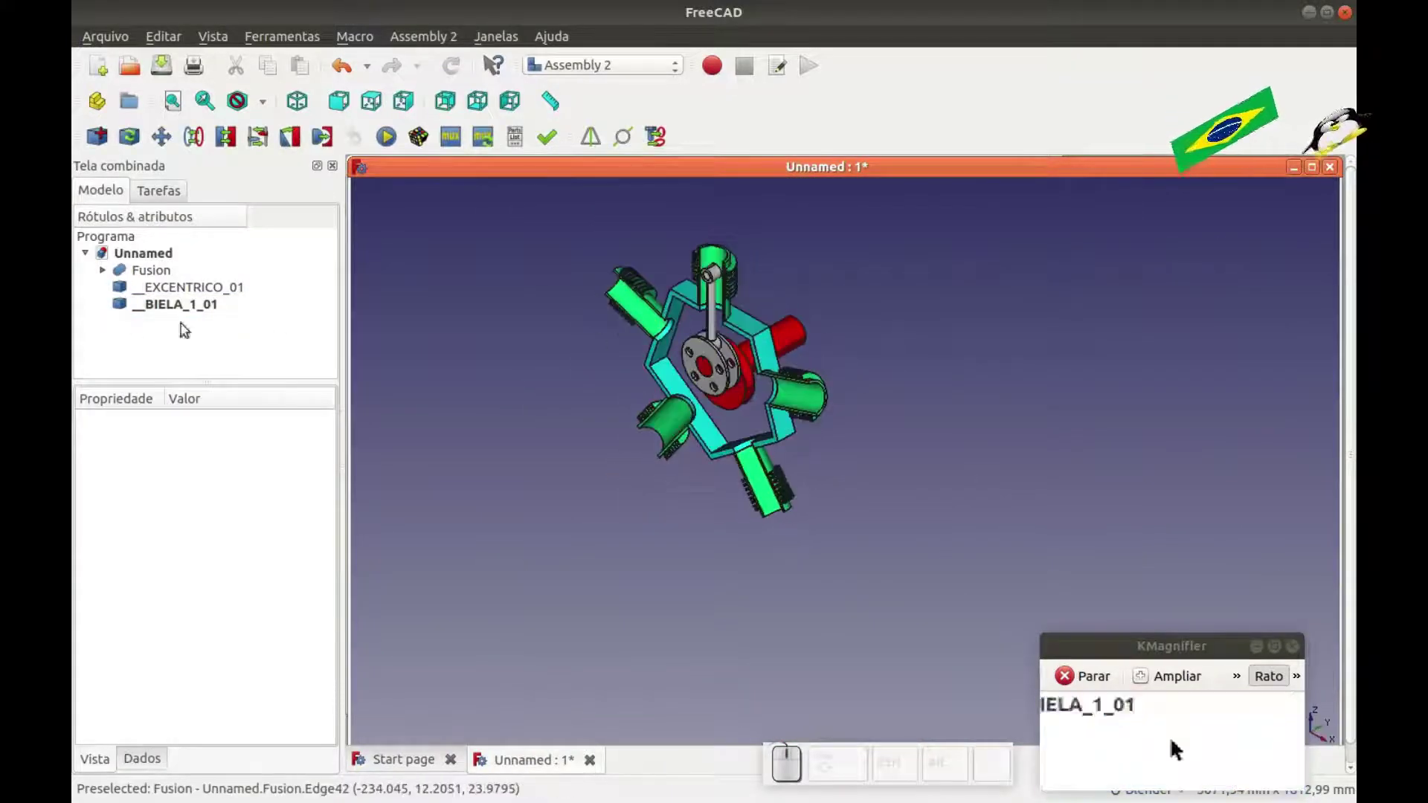
left_click(156, 310)
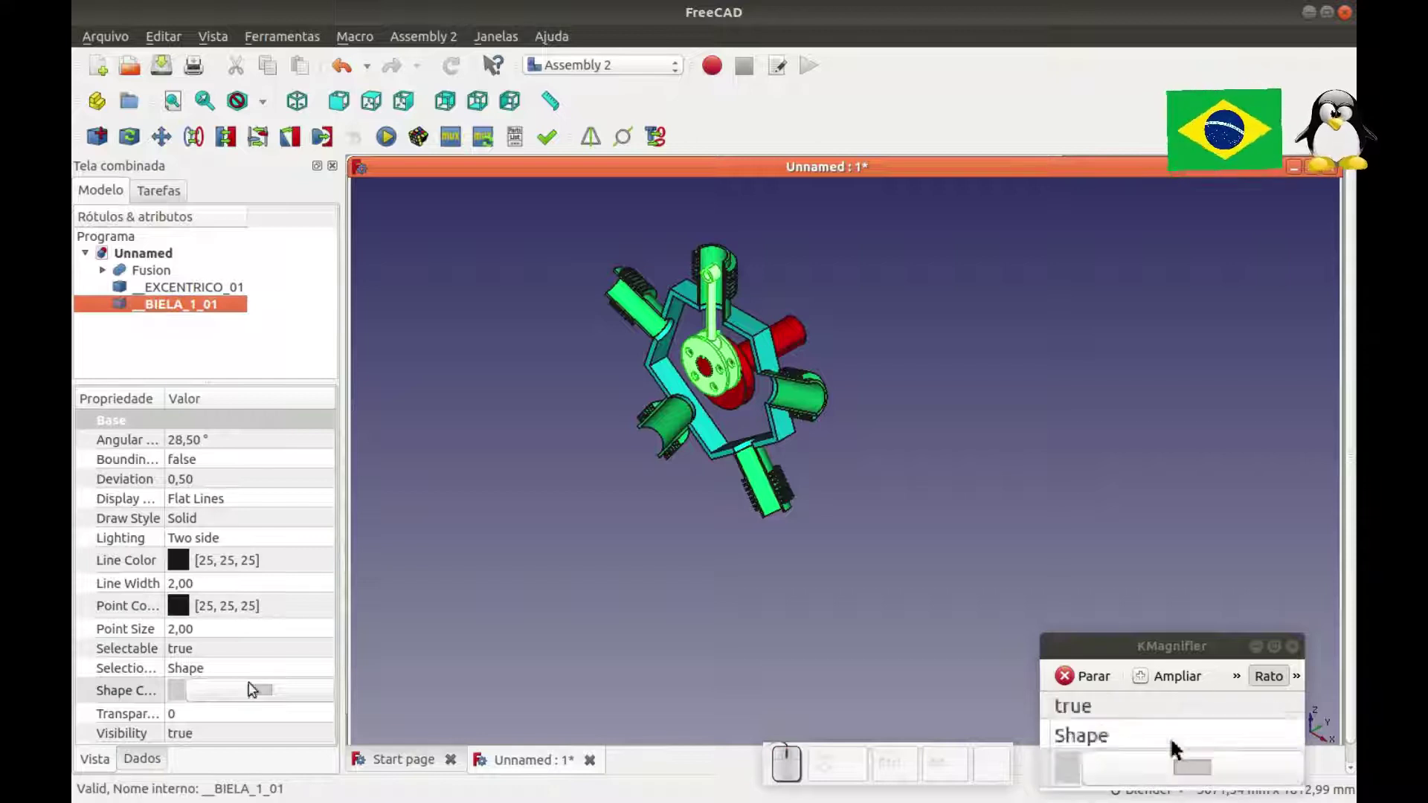
left_click(260, 698)
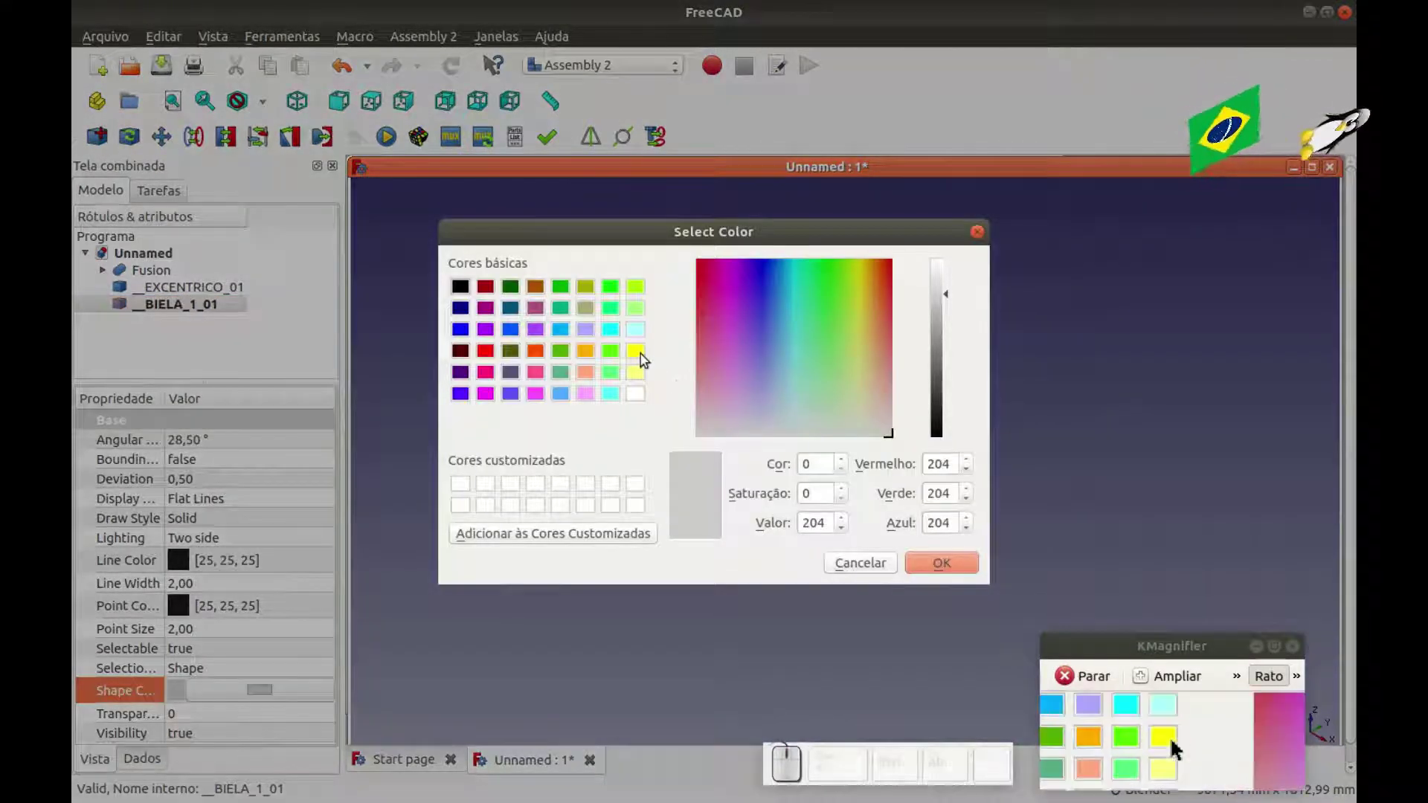
left_click(646, 358)
left_click(942, 563)
left_click(693, 605)
scroll("up", 3)
middle_click(735, 338)
Import 5-PISTÃO.FCStd and drag the piston up into the top cylinder onto the rod.
left_click(109, 145)
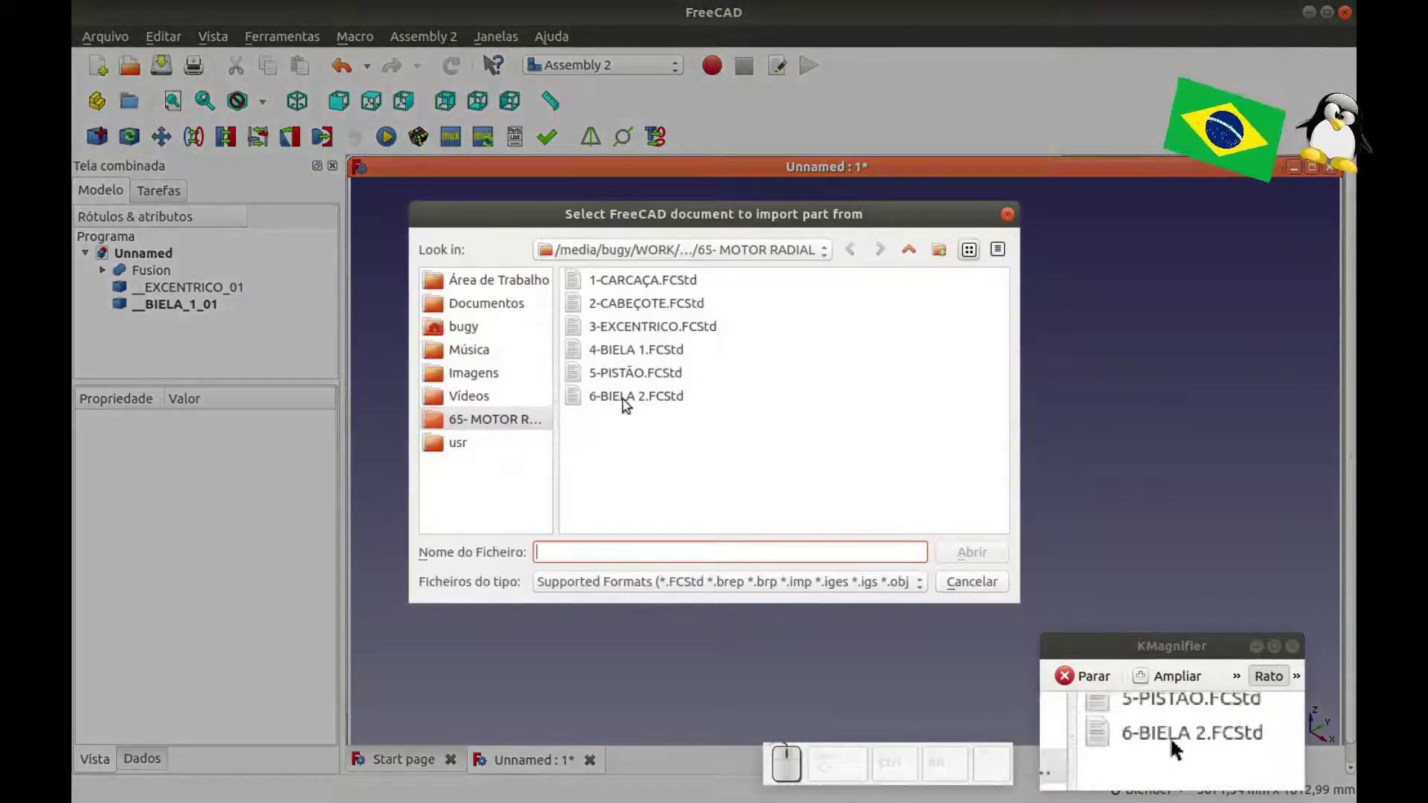
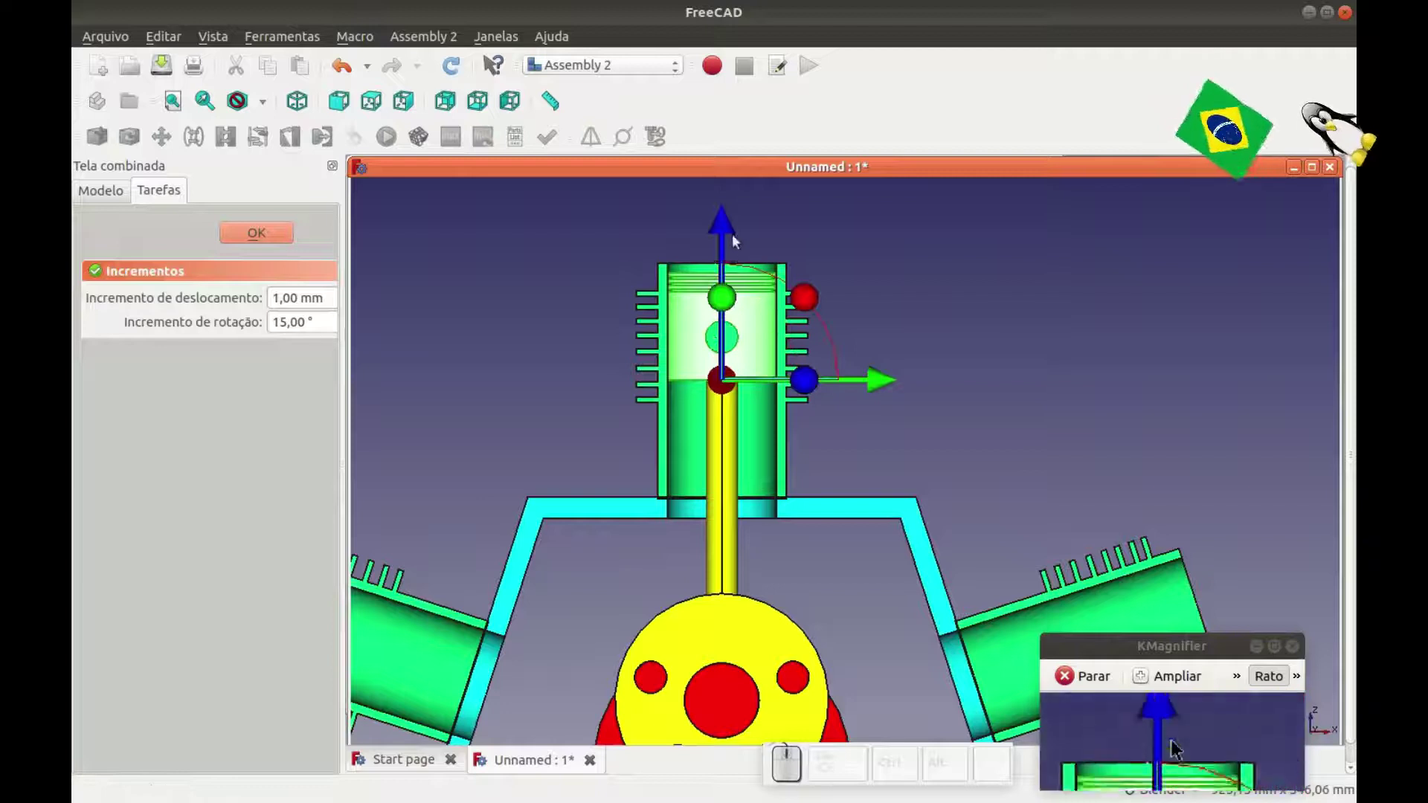
left_click_drag(734, 229, 731, 283)
scroll("up", 3)
scroll("down", 3)
left_click(264, 240)
left_click(595, 305)
Confirm the piston's position and select 5-PISTÃO_01 in the tree.
scroll("down", 3)
key("0")
scroll("down", 3)
scroll("up", 3)
left_click(186, 325)
Set the Shape Color of 5-PISTÃO_01 to blue.
left_click(265, 697)
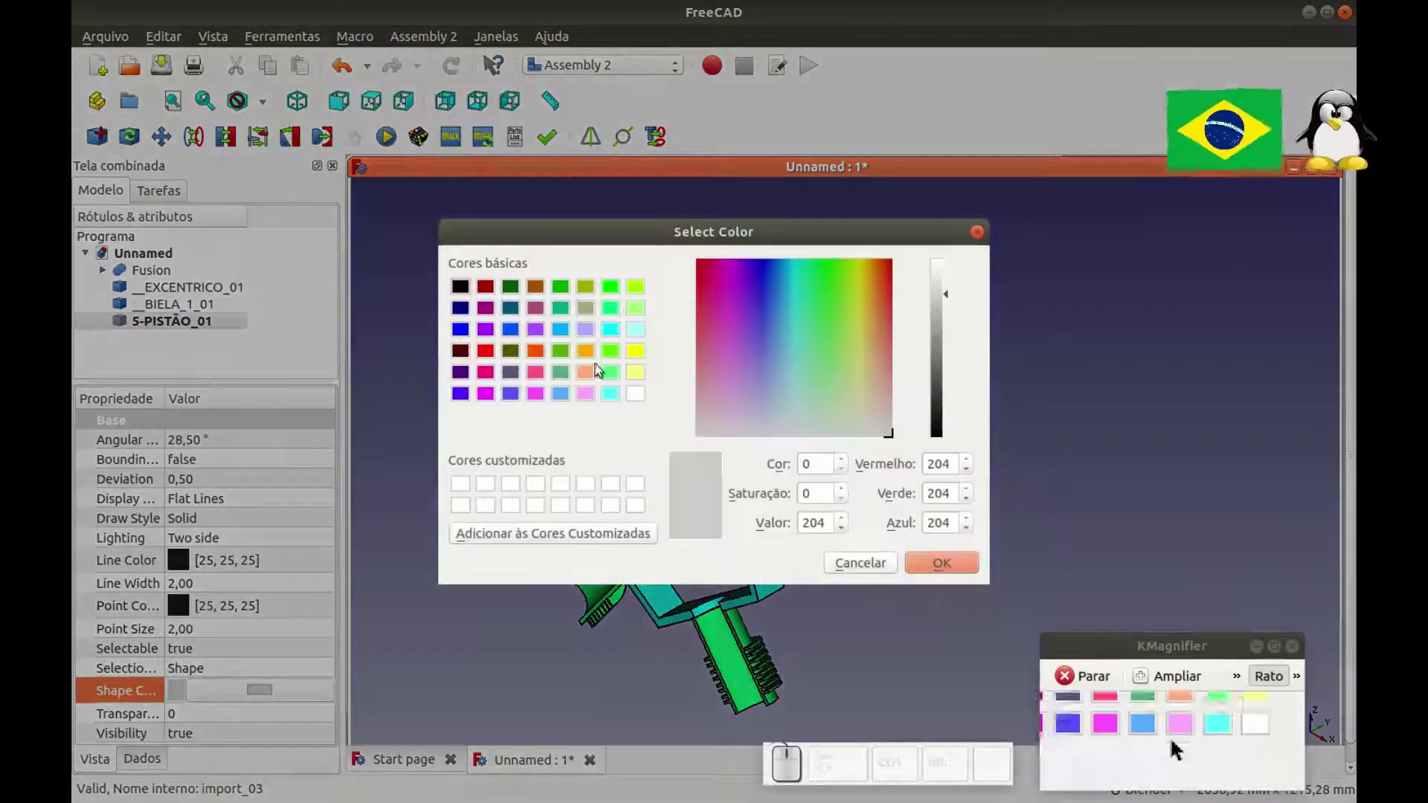
left_click(520, 335)
left_click(465, 337)
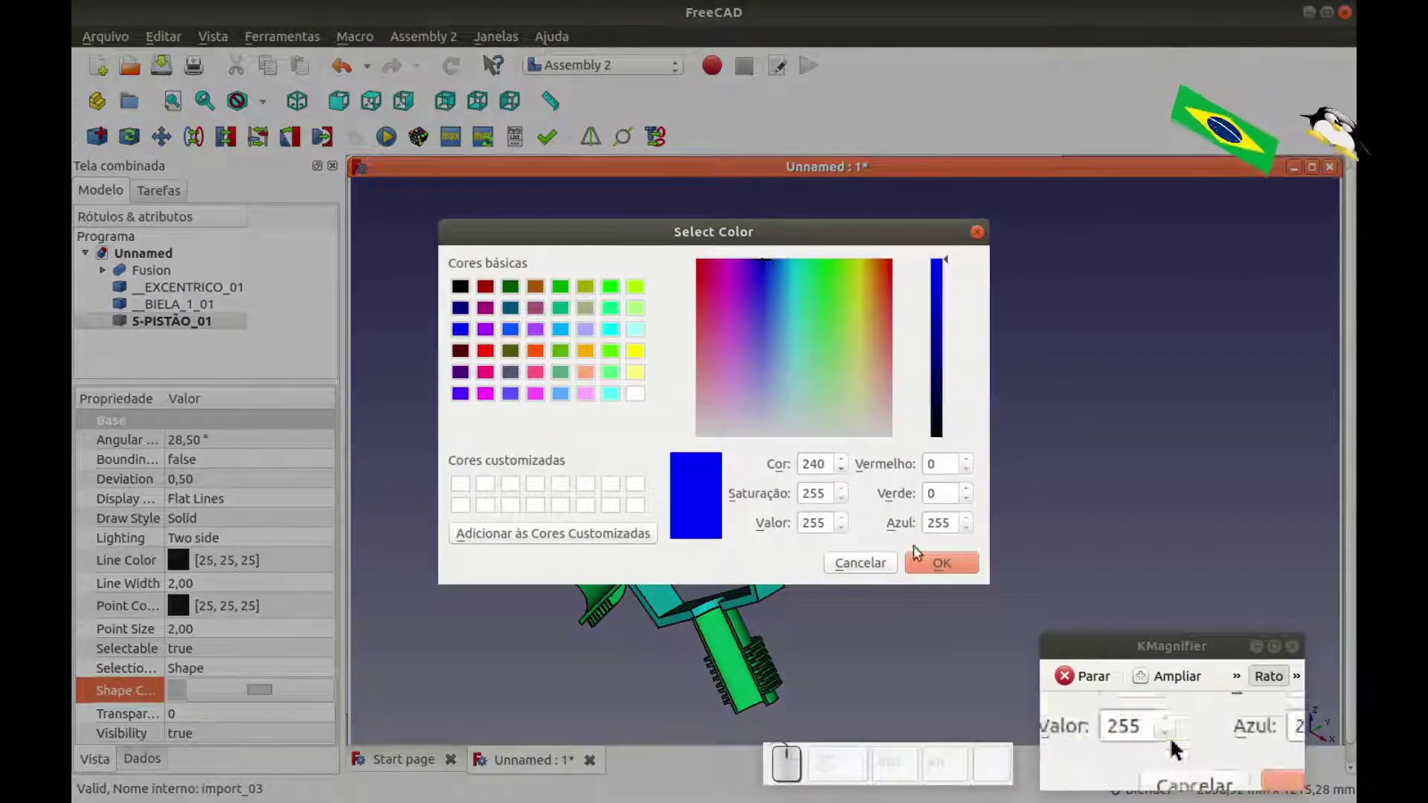
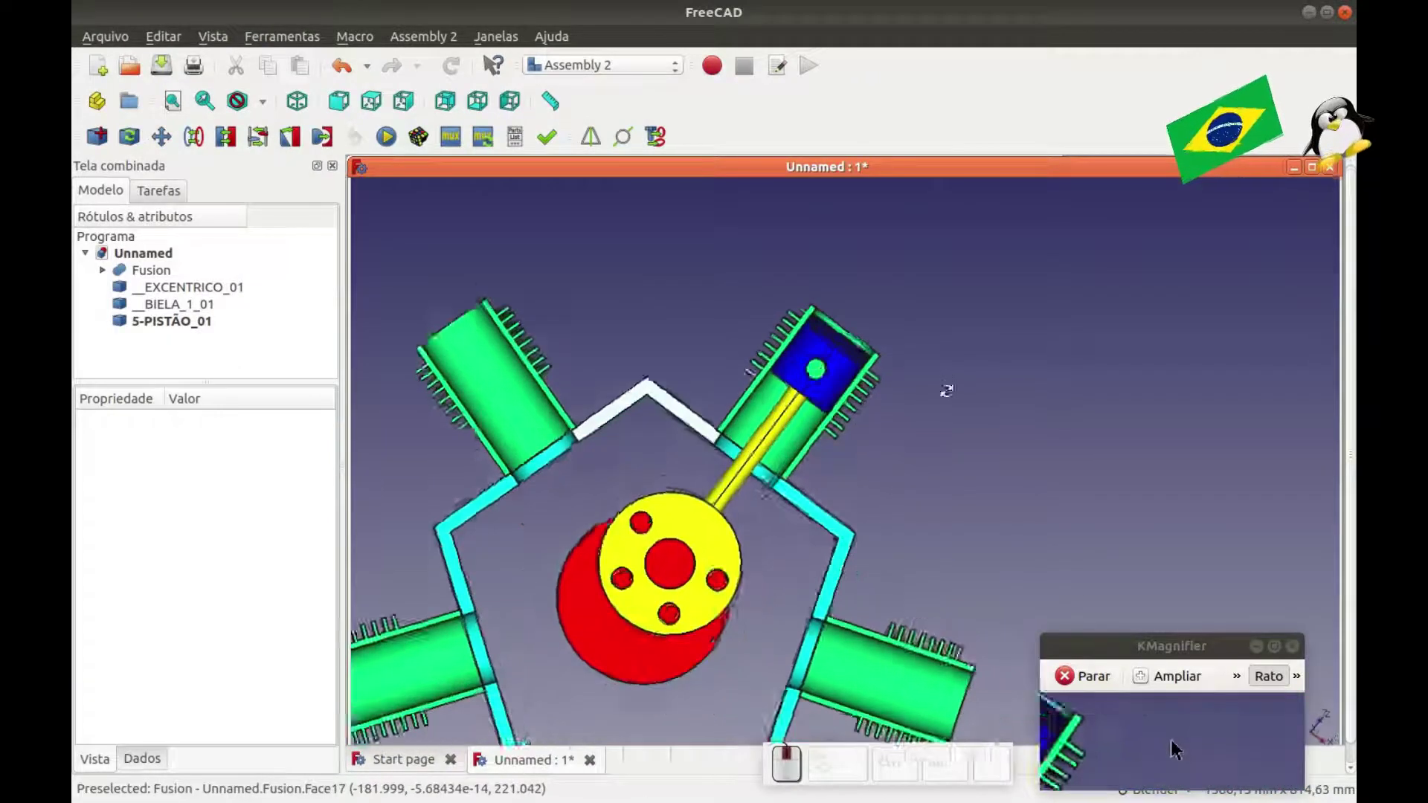
scroll("down", 3)
scroll("up", 3)
left_click(166, 328)
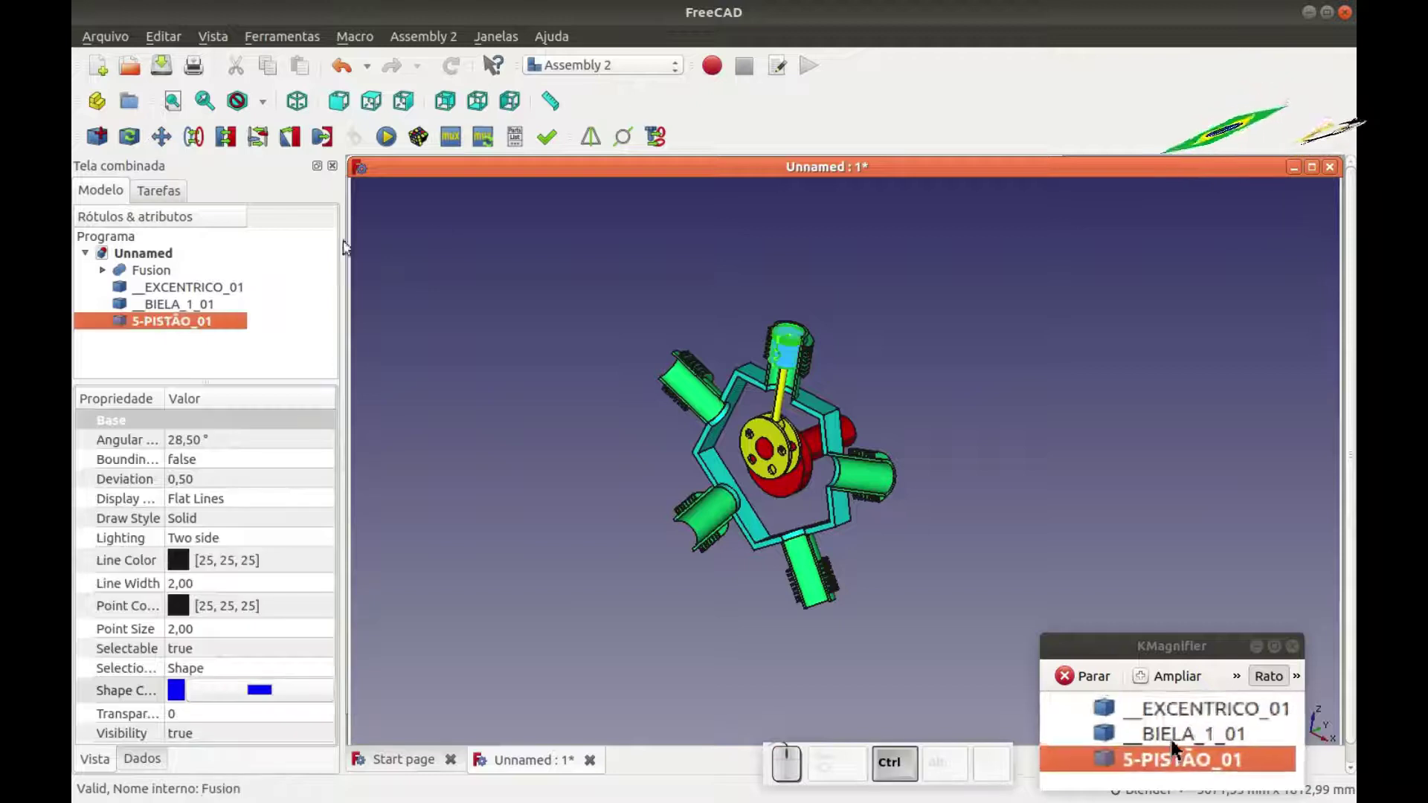
left_click(454, 234)
Switch to the Part workbench and pick engine parts in the model tree.
left_click(598, 69)
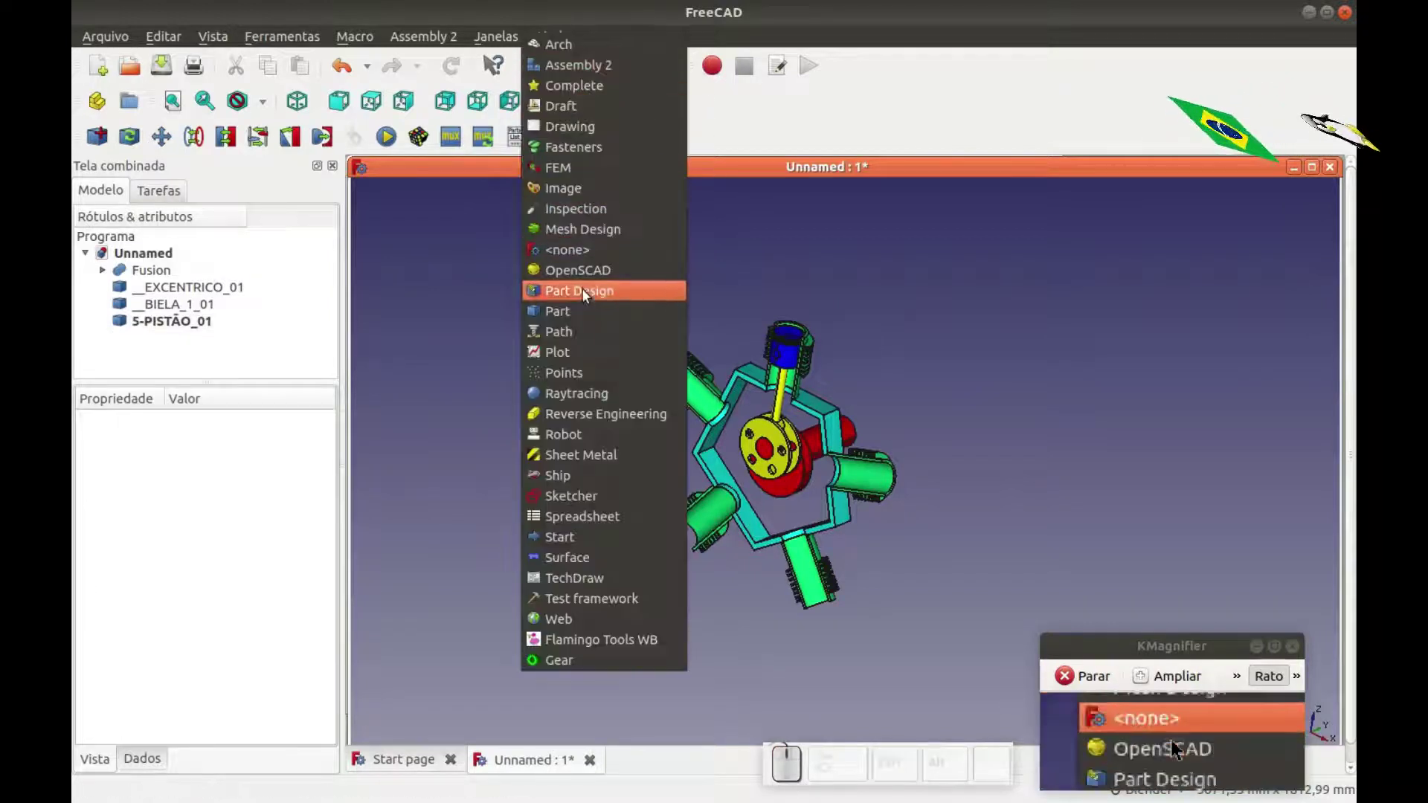
left_click(587, 309)
left_click(563, 375)
left_click(188, 287)
left_click(186, 267)
left_click(184, 257)
Select all engine parts and fuse them into a single Fusion001 object.
left_click_drag(232, 109, 388, 321)
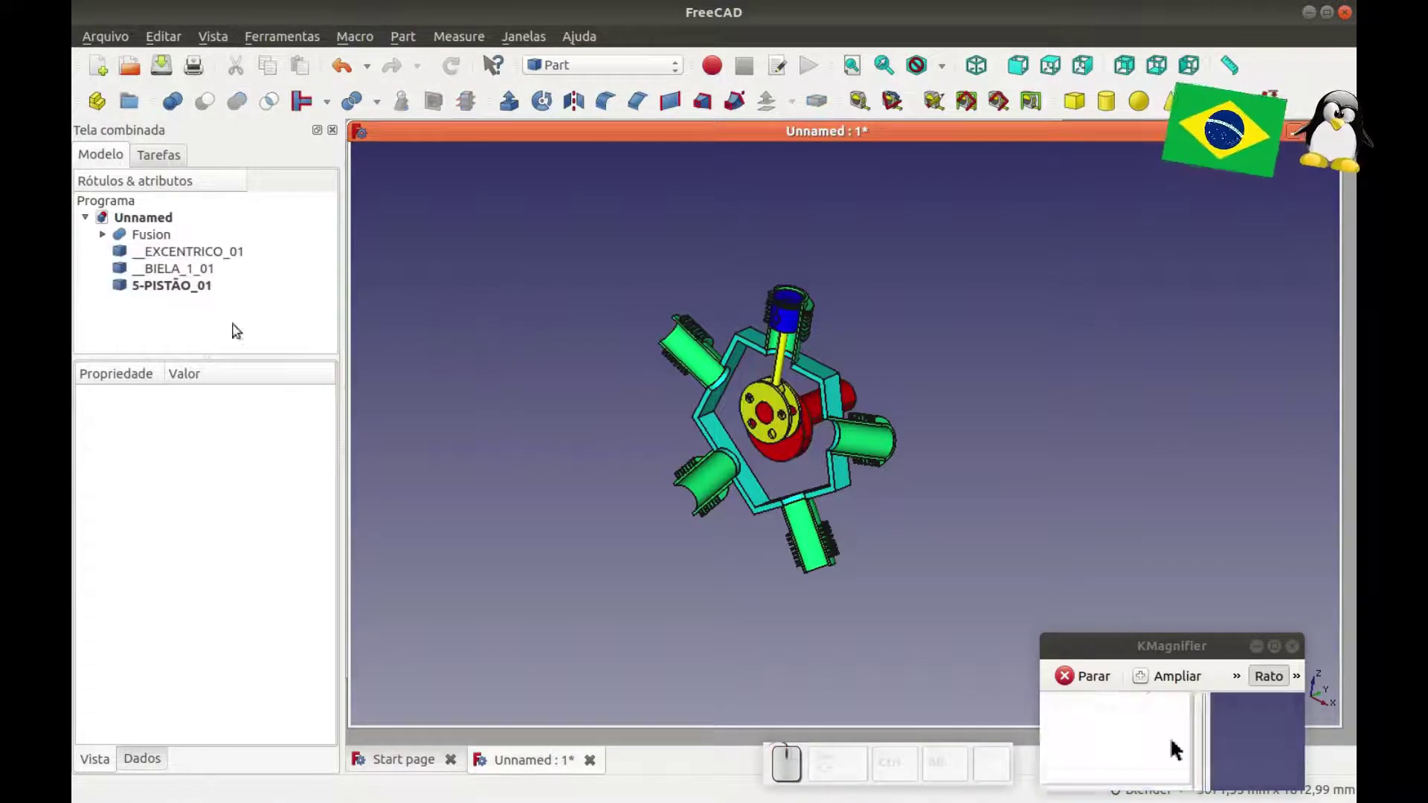
left_click(173, 285)
left_click(171, 277)
left_click(176, 256)
left_click(166, 235)
left_click(239, 115)
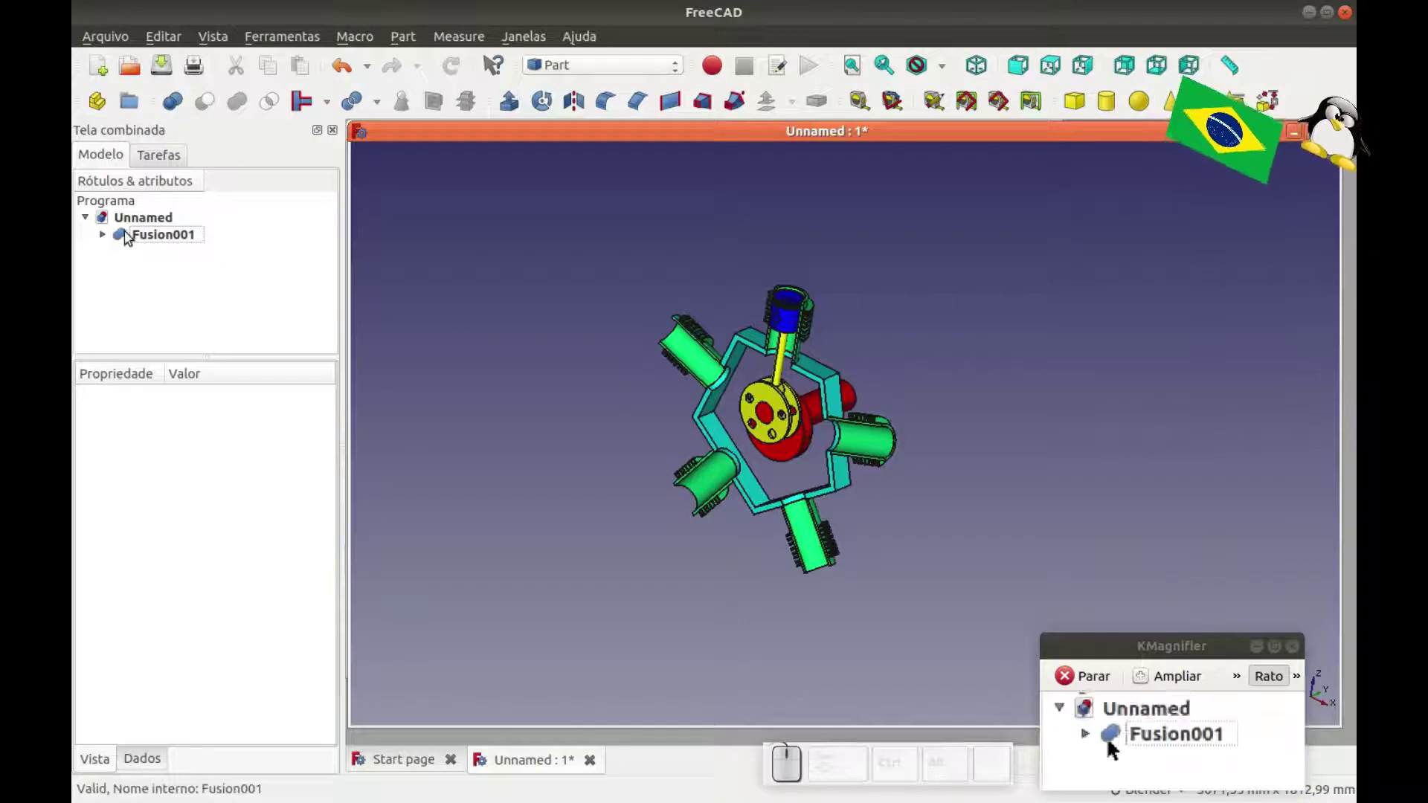
Select the new Fusion001 object and inspect the fused engine.
left_click(135, 233)
left_click(469, 362)
key("0")
left_click(643, 323)
scroll("up", 3)
scroll("down", 3)
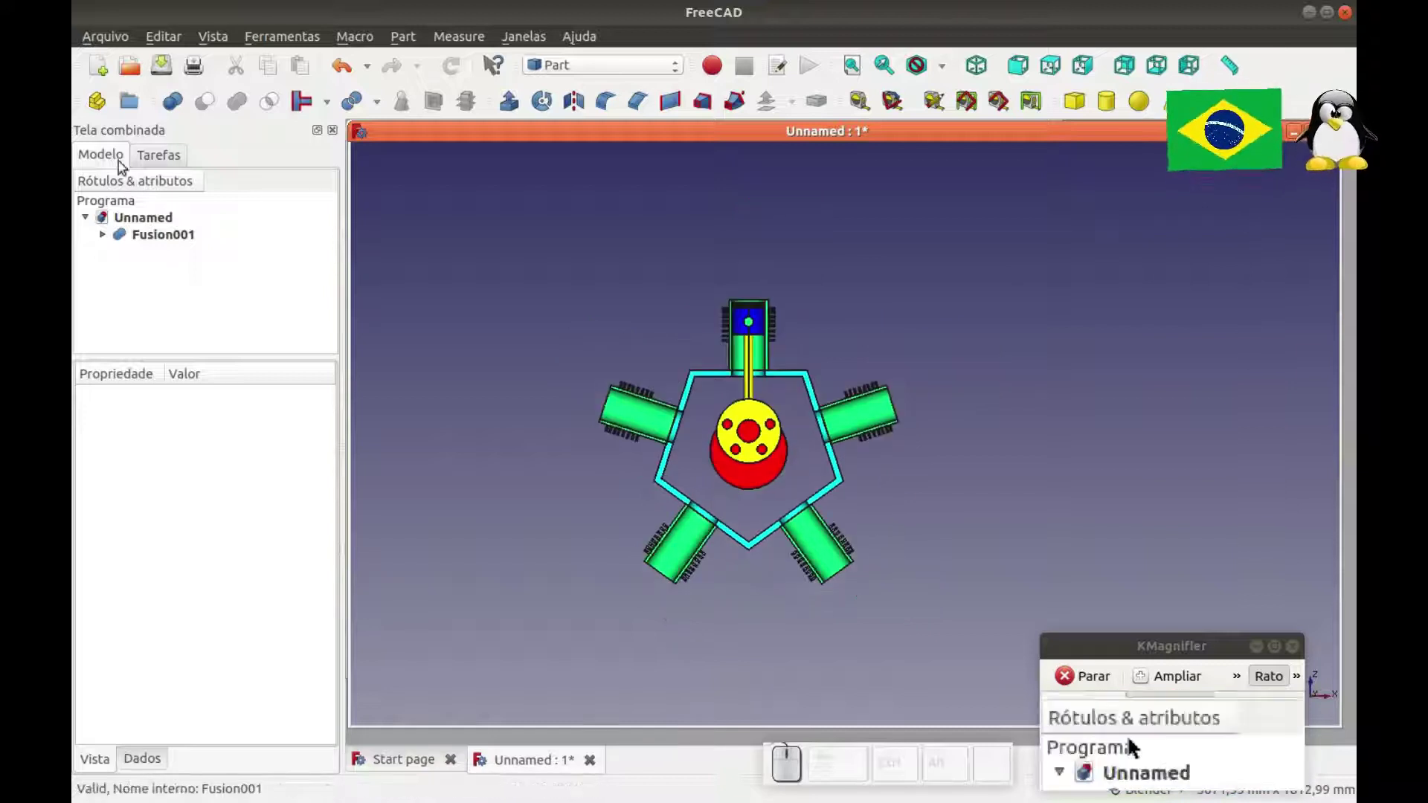
left_click(571, 70)
In Assembly 2, import a second piston 5-PISTÃO_02 into the scene.
left_click(572, 69)
left_click(106, 141)
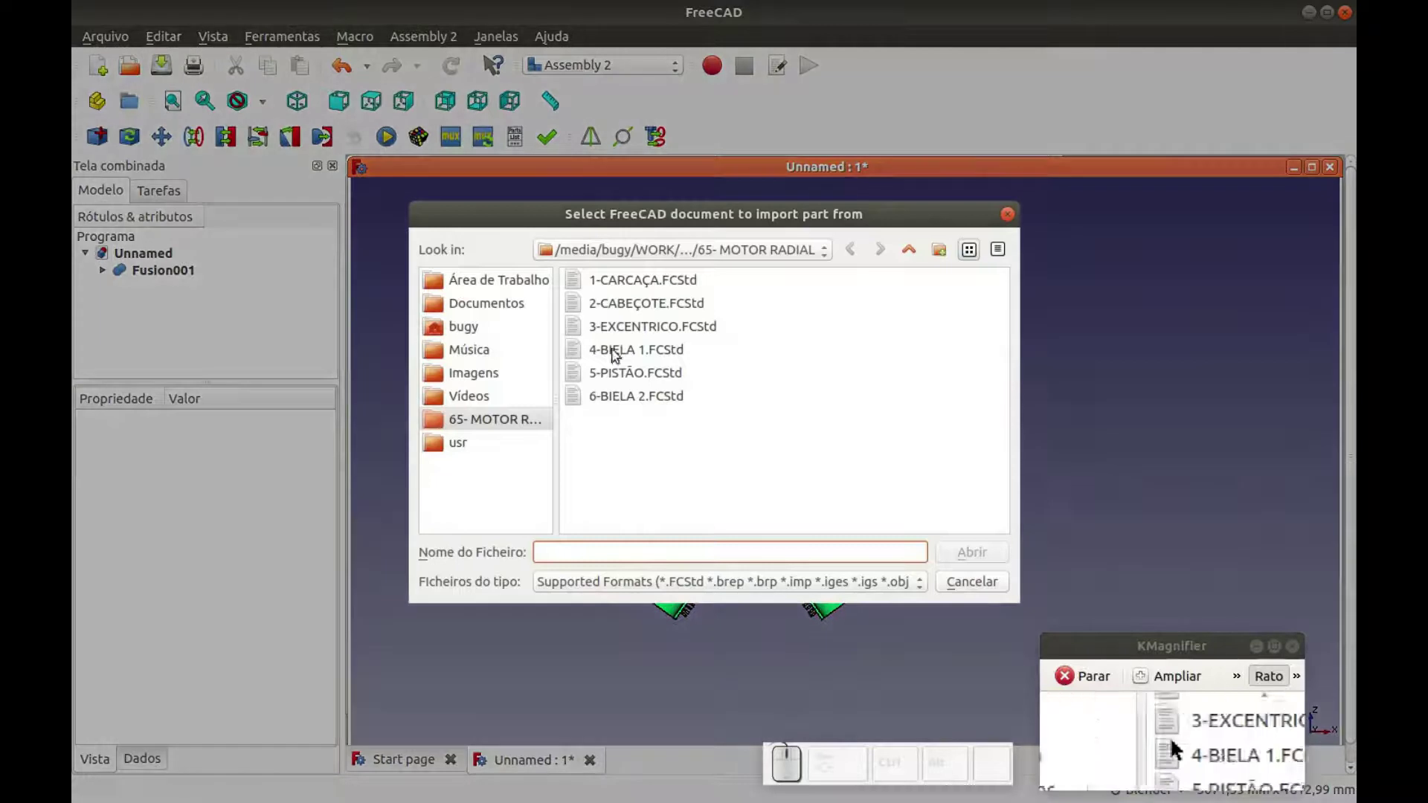
left_click(640, 384)
left_click(984, 555)
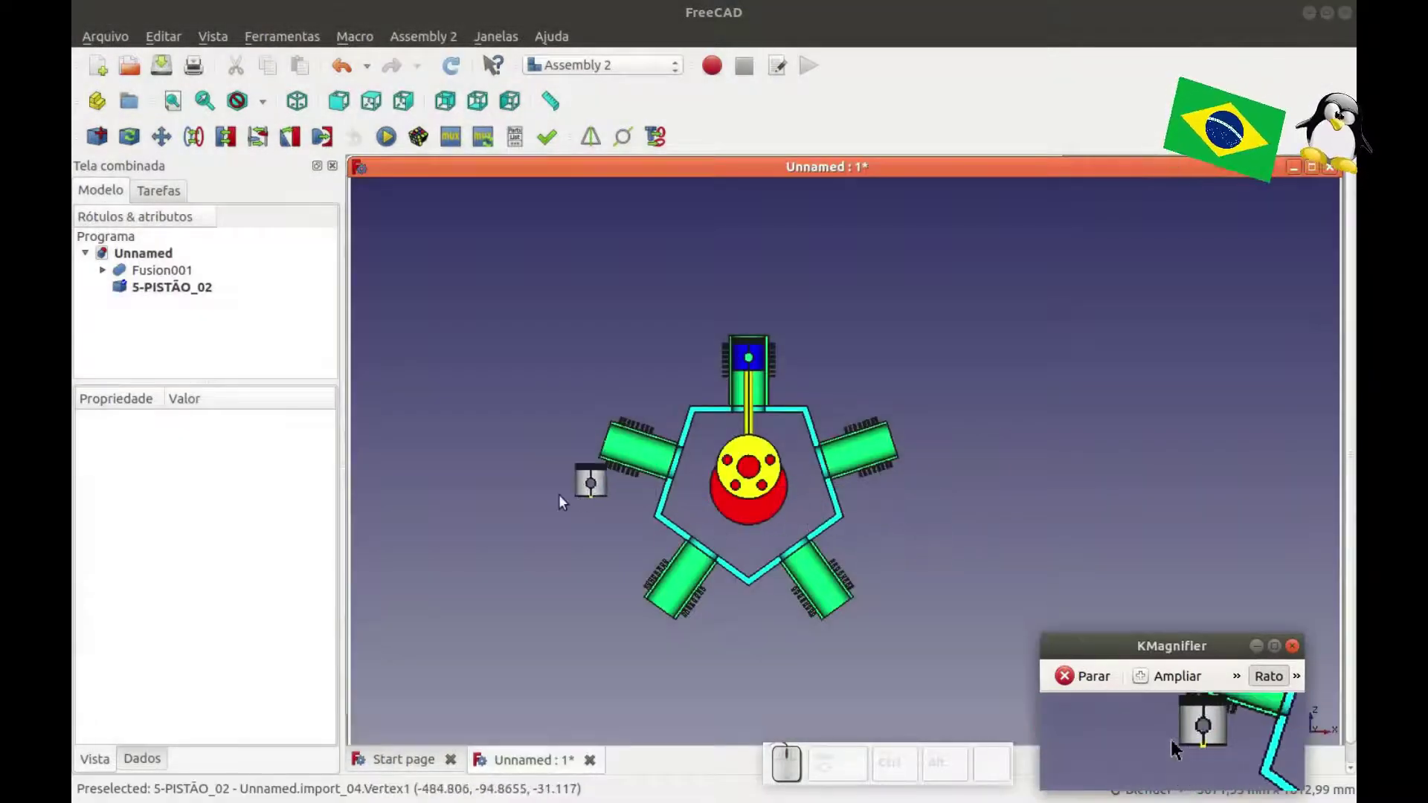
right_click(567, 523)
key("Escape")
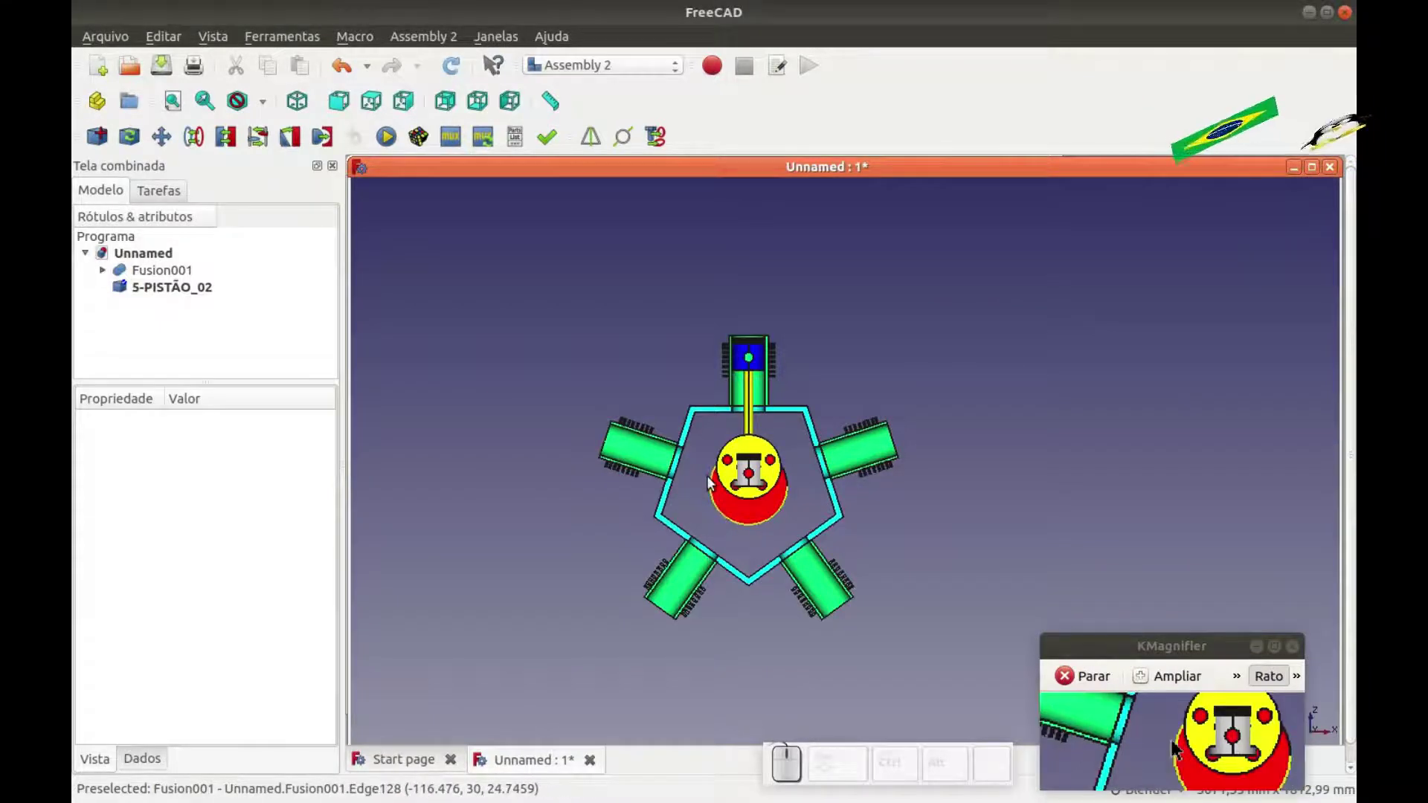
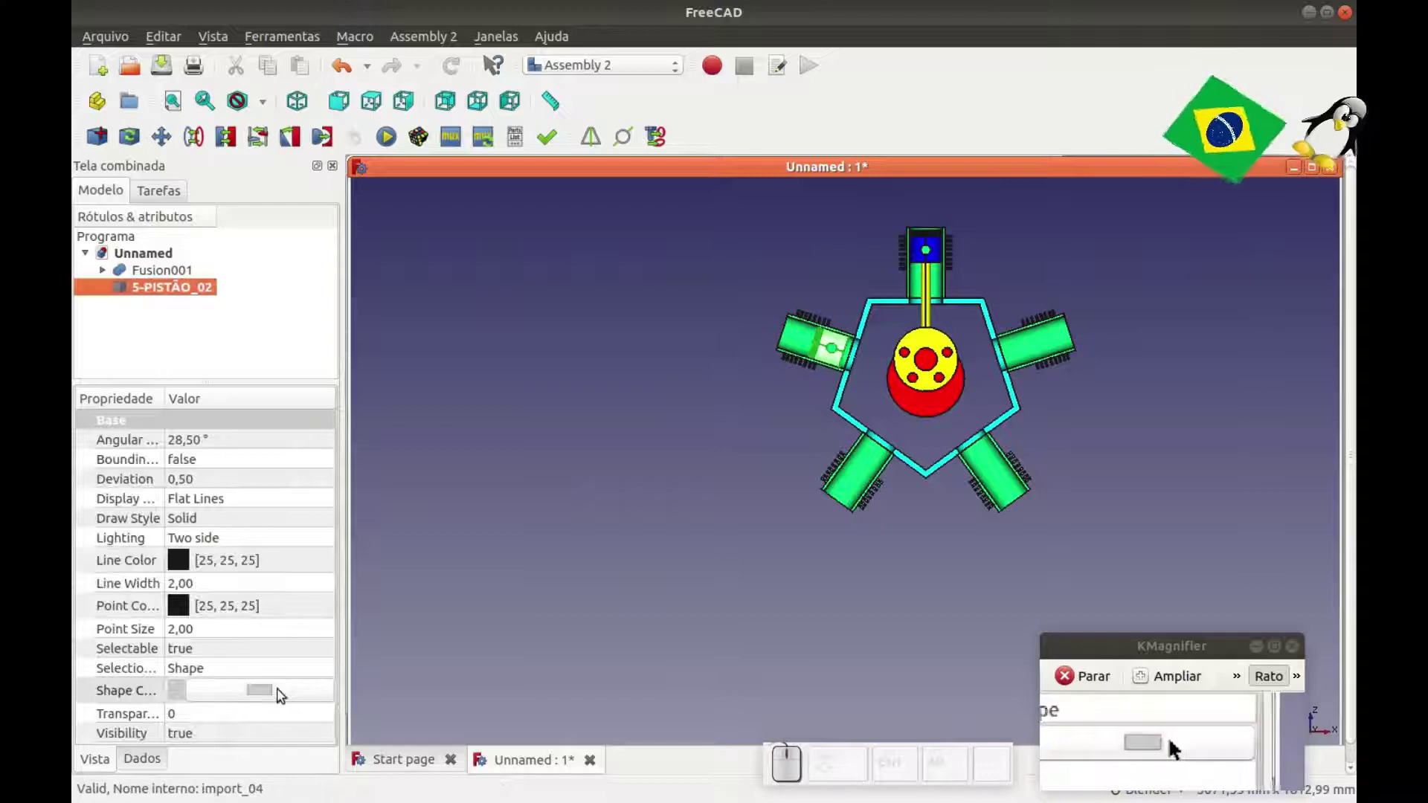
Seat 5-PISTÃO_02 in the upper-left cylinder and colour it blue.
left_click(281, 696)
left_click(464, 336)
left_click(938, 566)
left_click(756, 588)
scroll("up", 3)
scroll("down", 3)
left_click(655, 492)
scroll("down", 3)
left_click(527, 434)
scroll("up", 3)
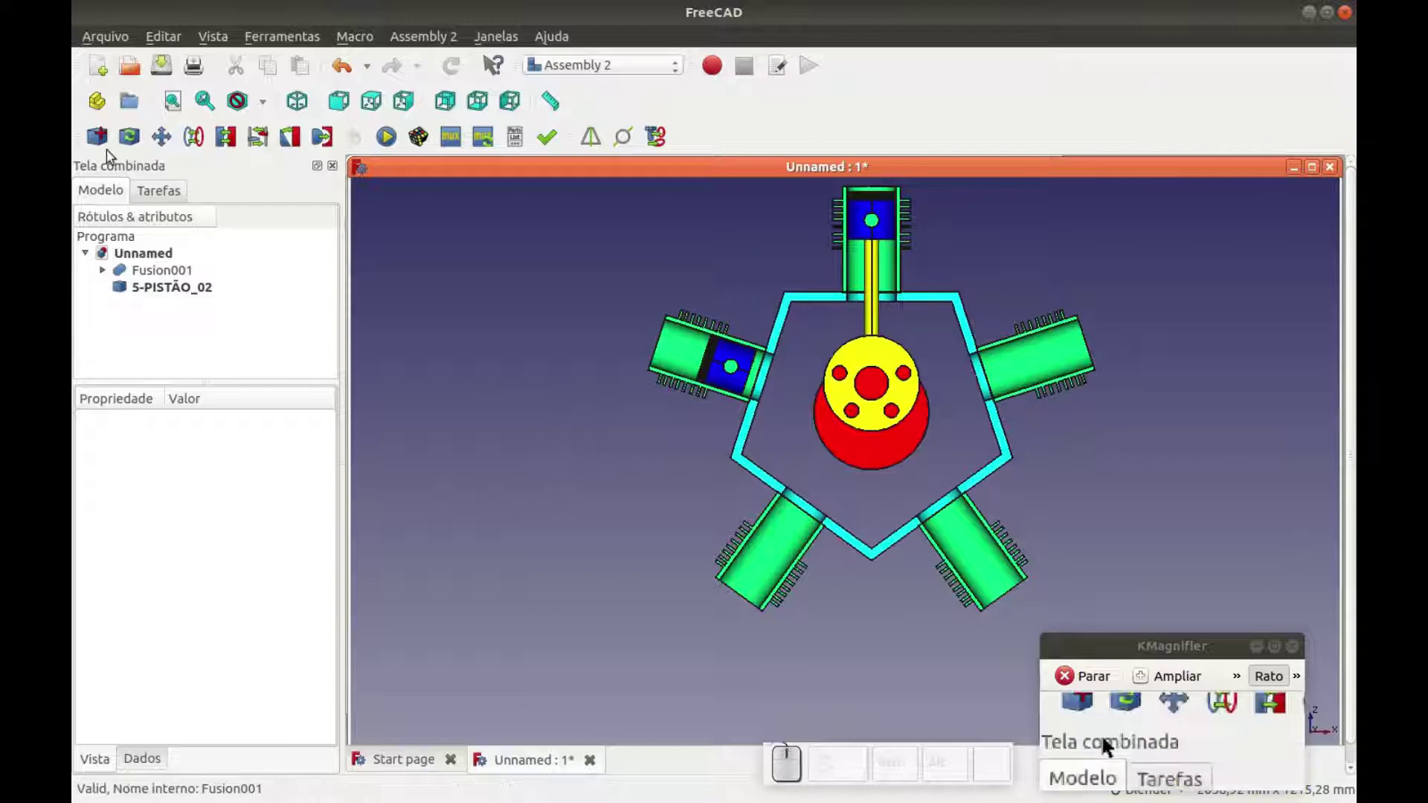
Import 6-BIELA 2.FCStd as a second connecting rod __BIELA_2_01.
left_click(108, 146)
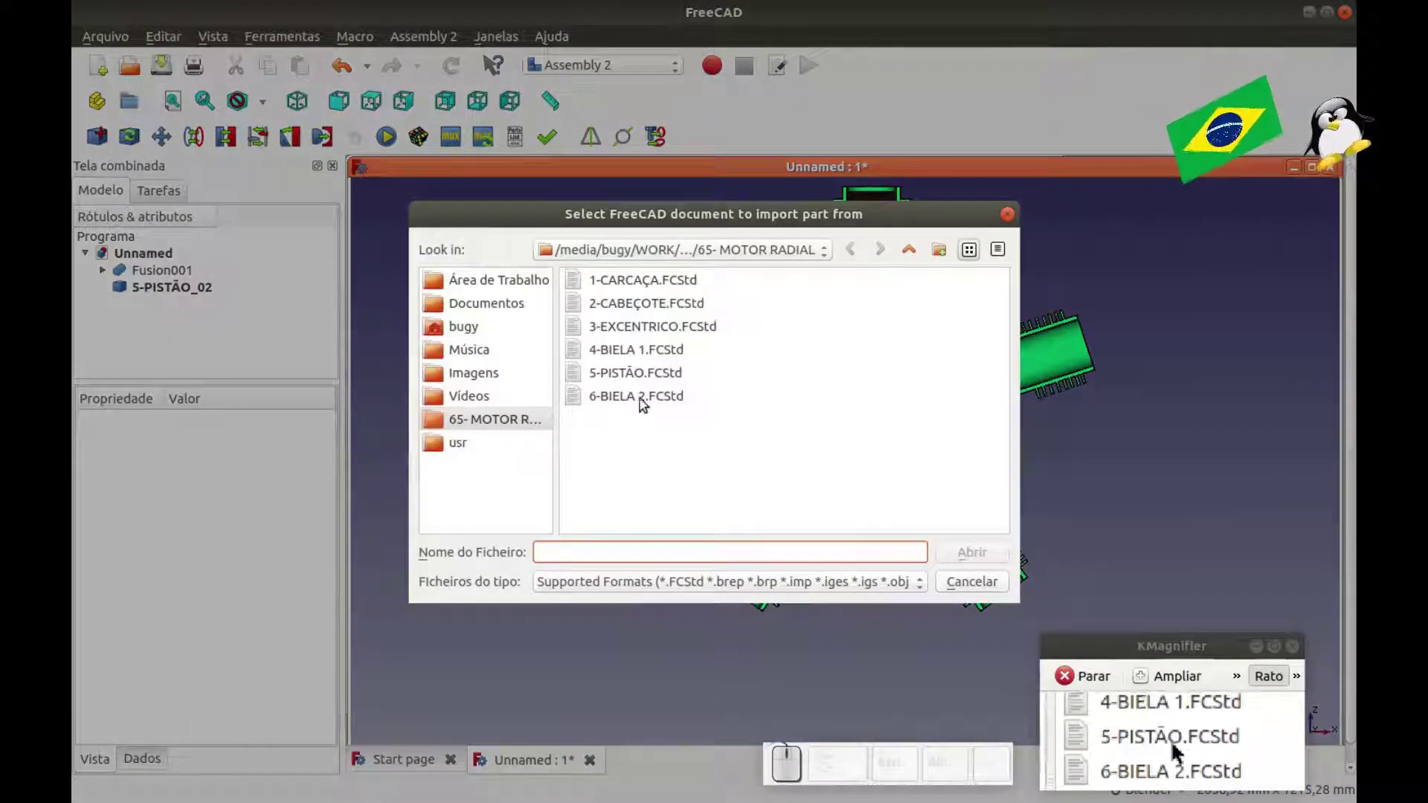
left_click(645, 407)
left_click(982, 560)
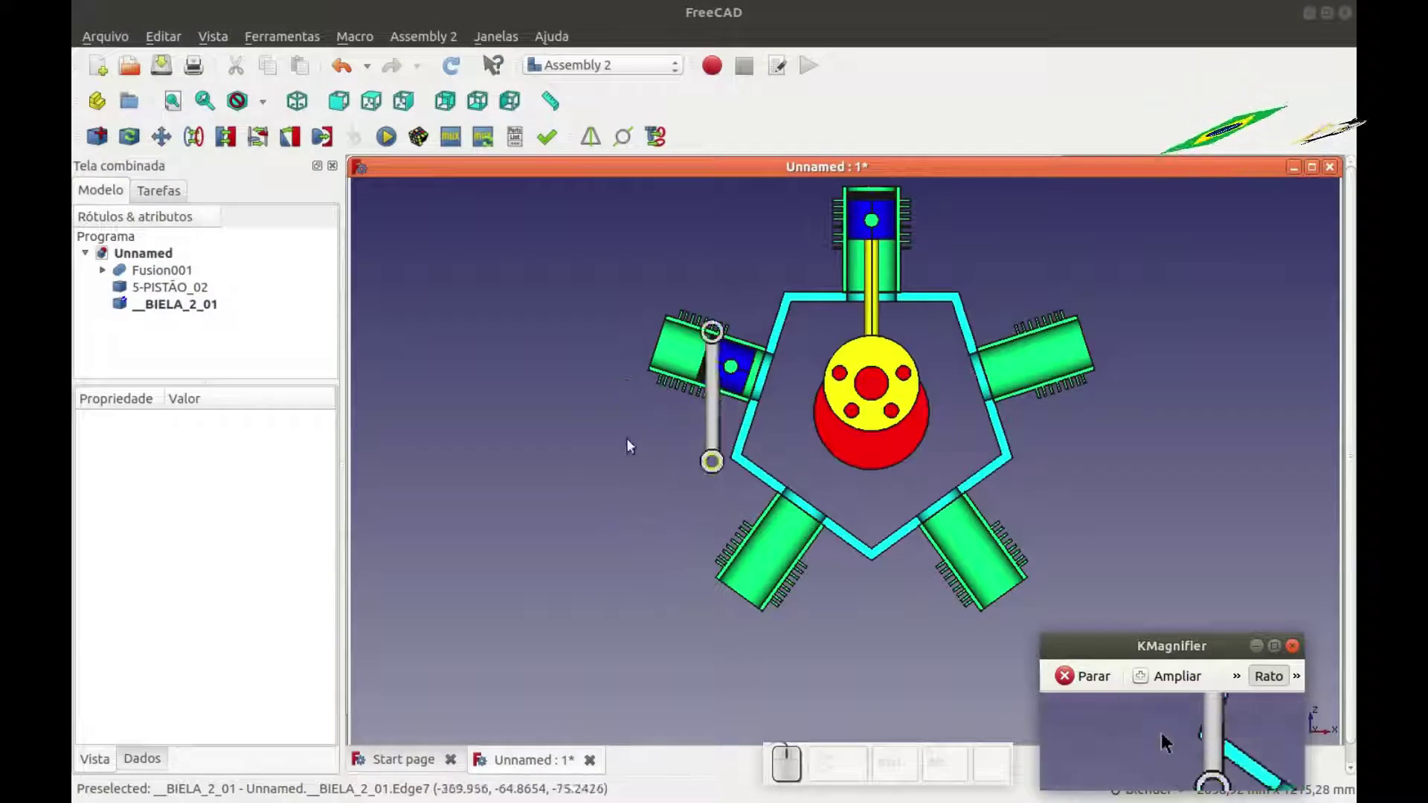
key("Escape")
right_click(778, 405)
left_click(815, 421)
key("Escape")
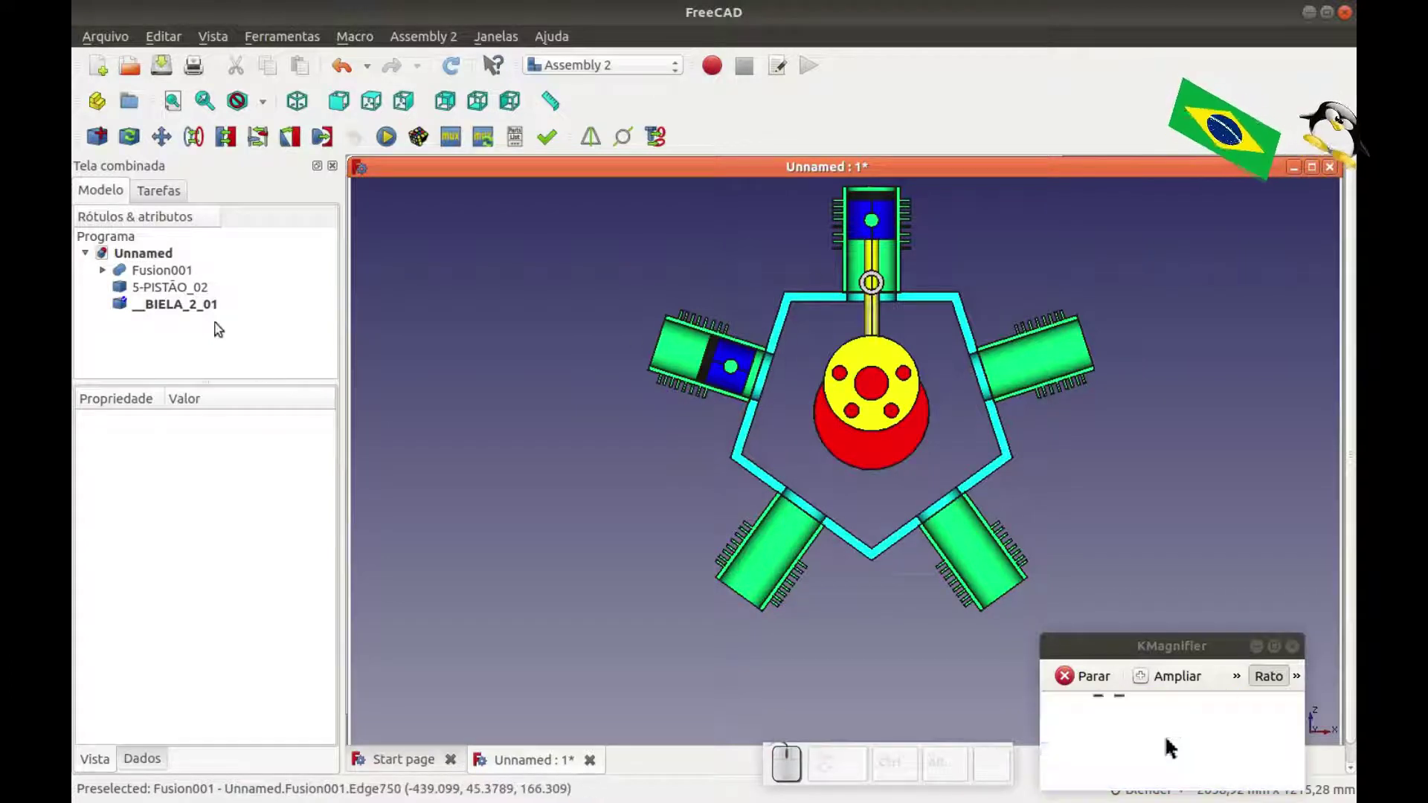
Start moving __BIELA_2_01 and show the engine in wireframe.
left_click(207, 313)
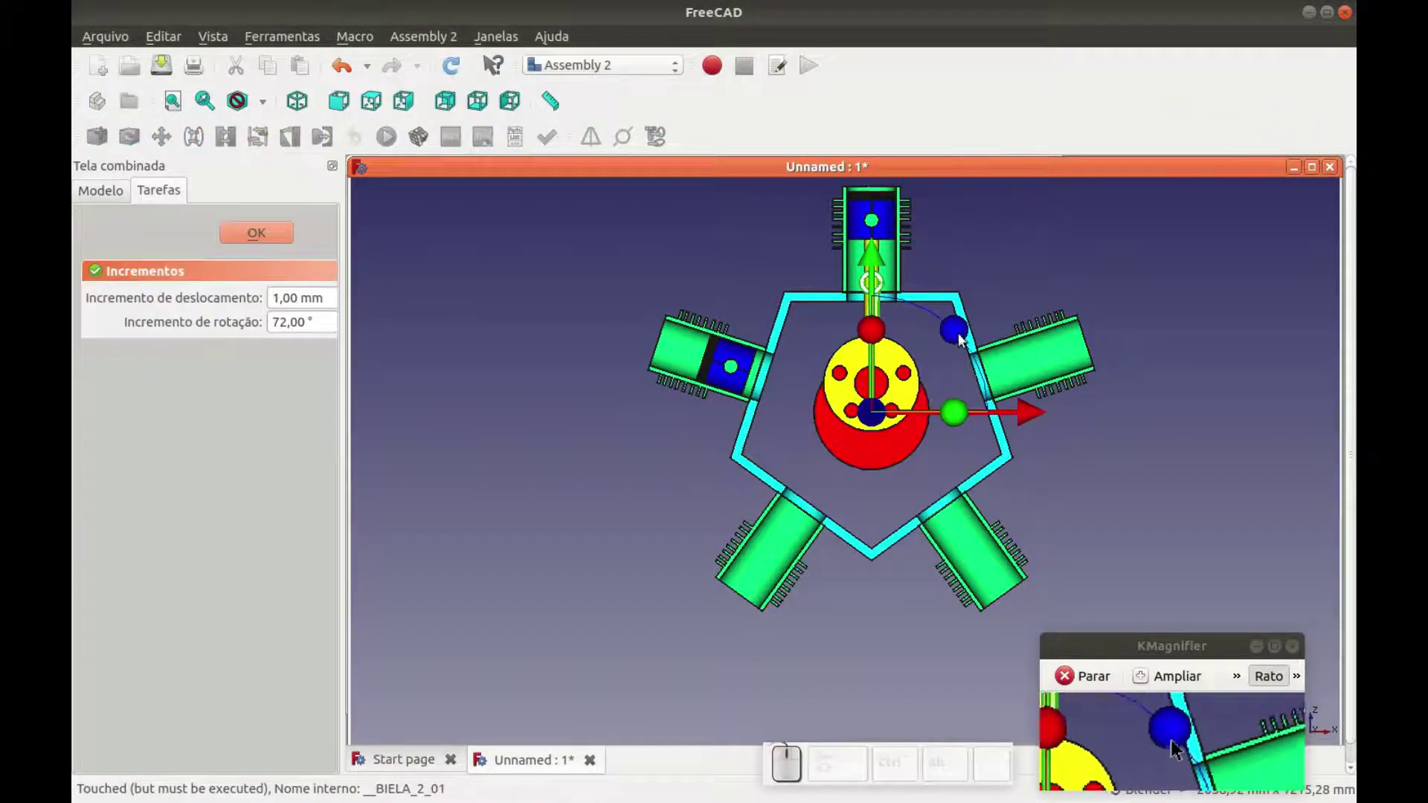
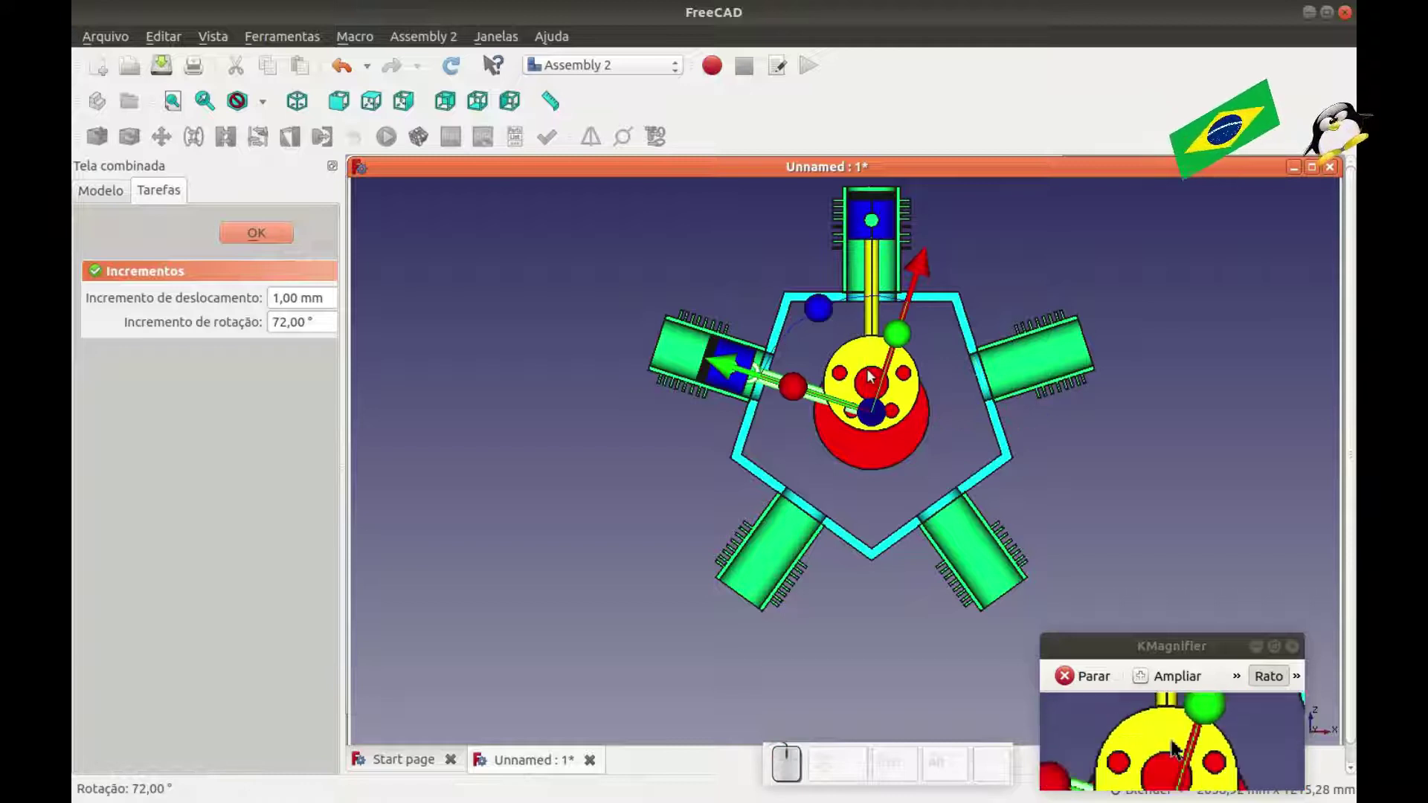
scroll("up", 3)
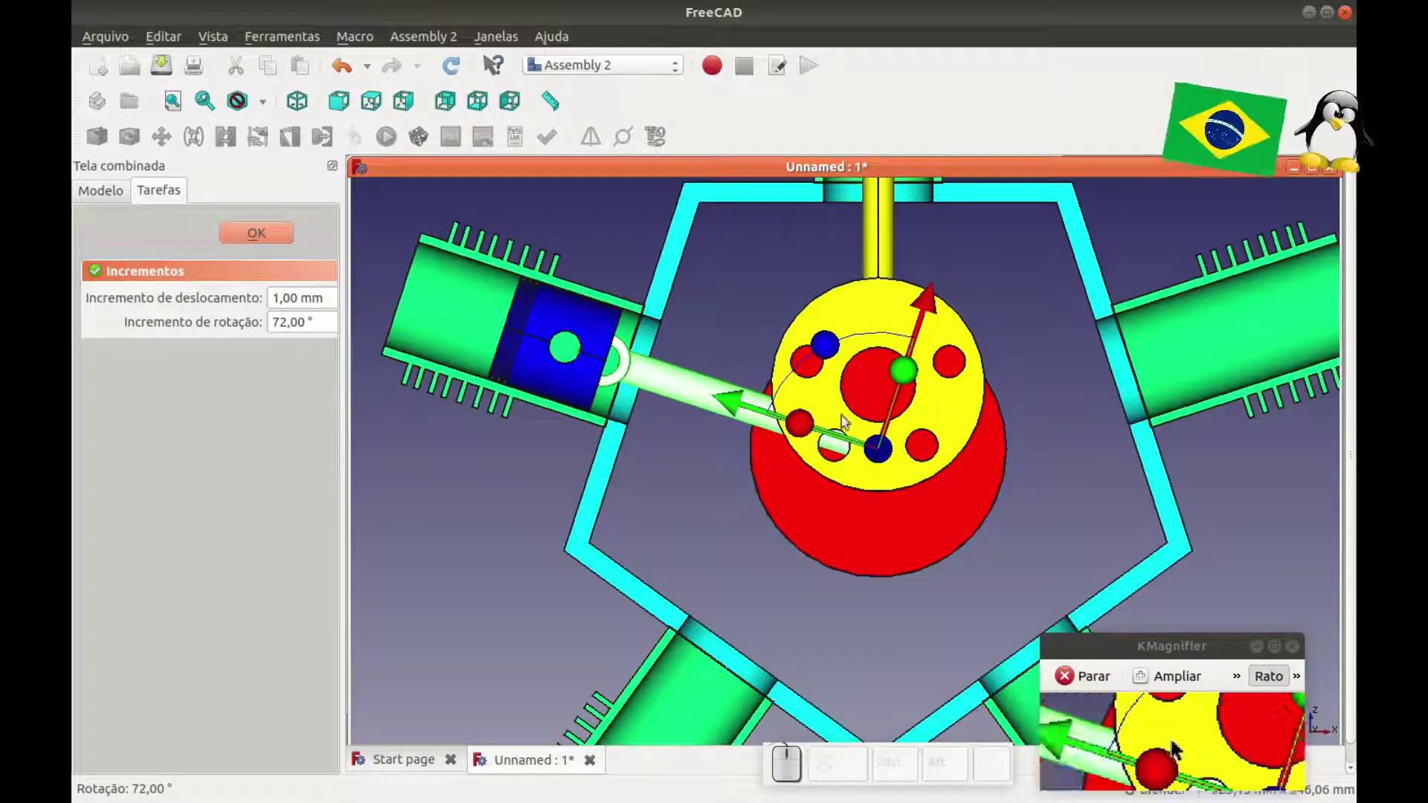
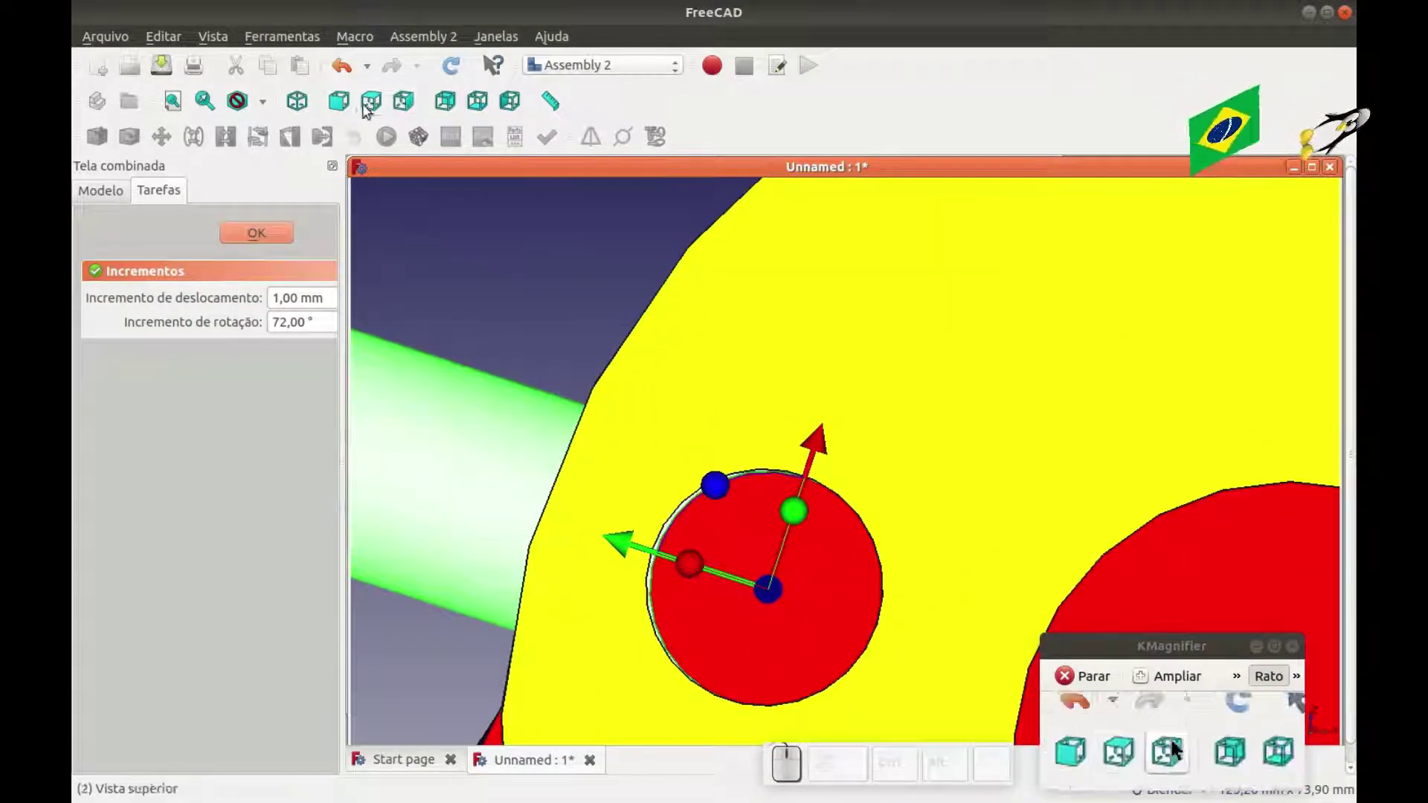
left_click(268, 102)
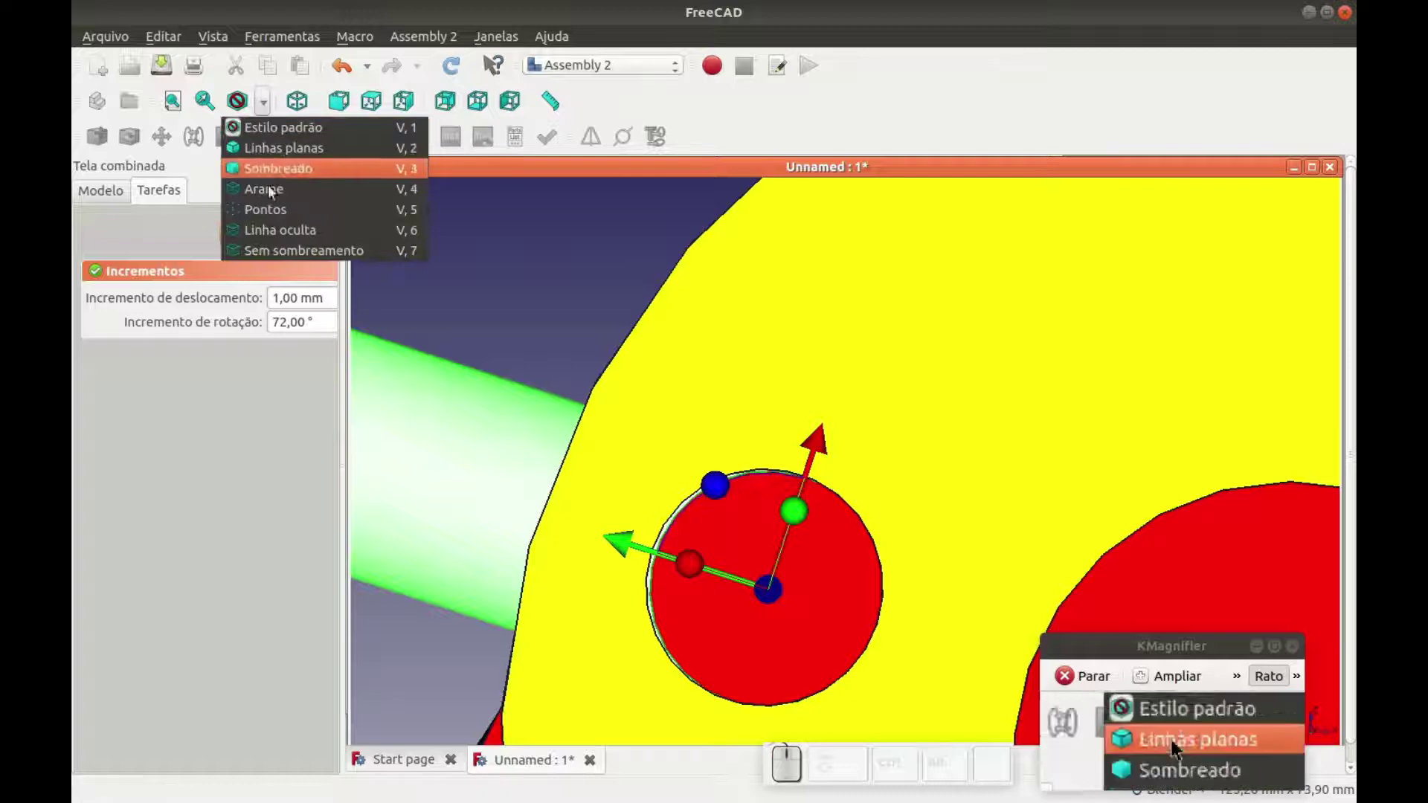
left_click(281, 193)
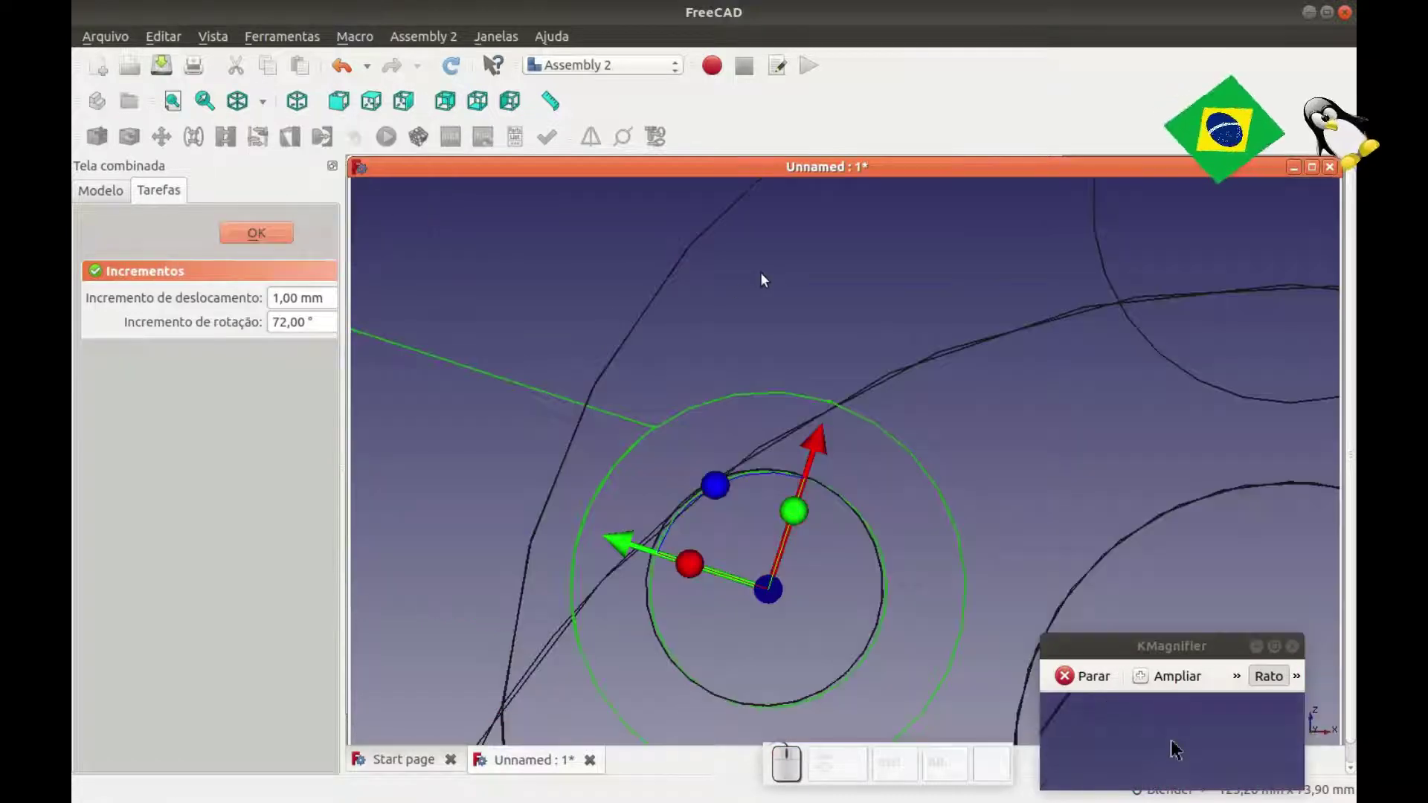
scroll("down", 3)
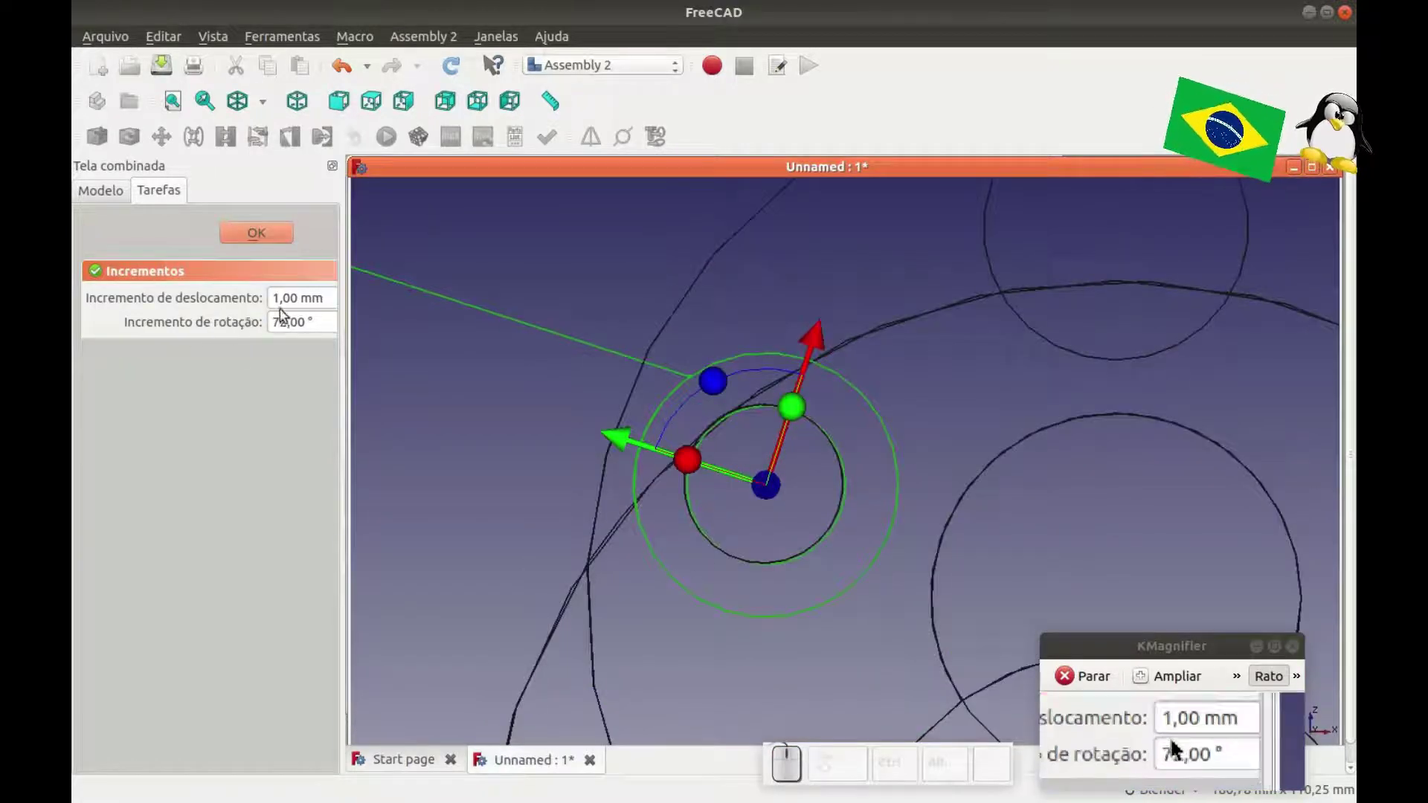
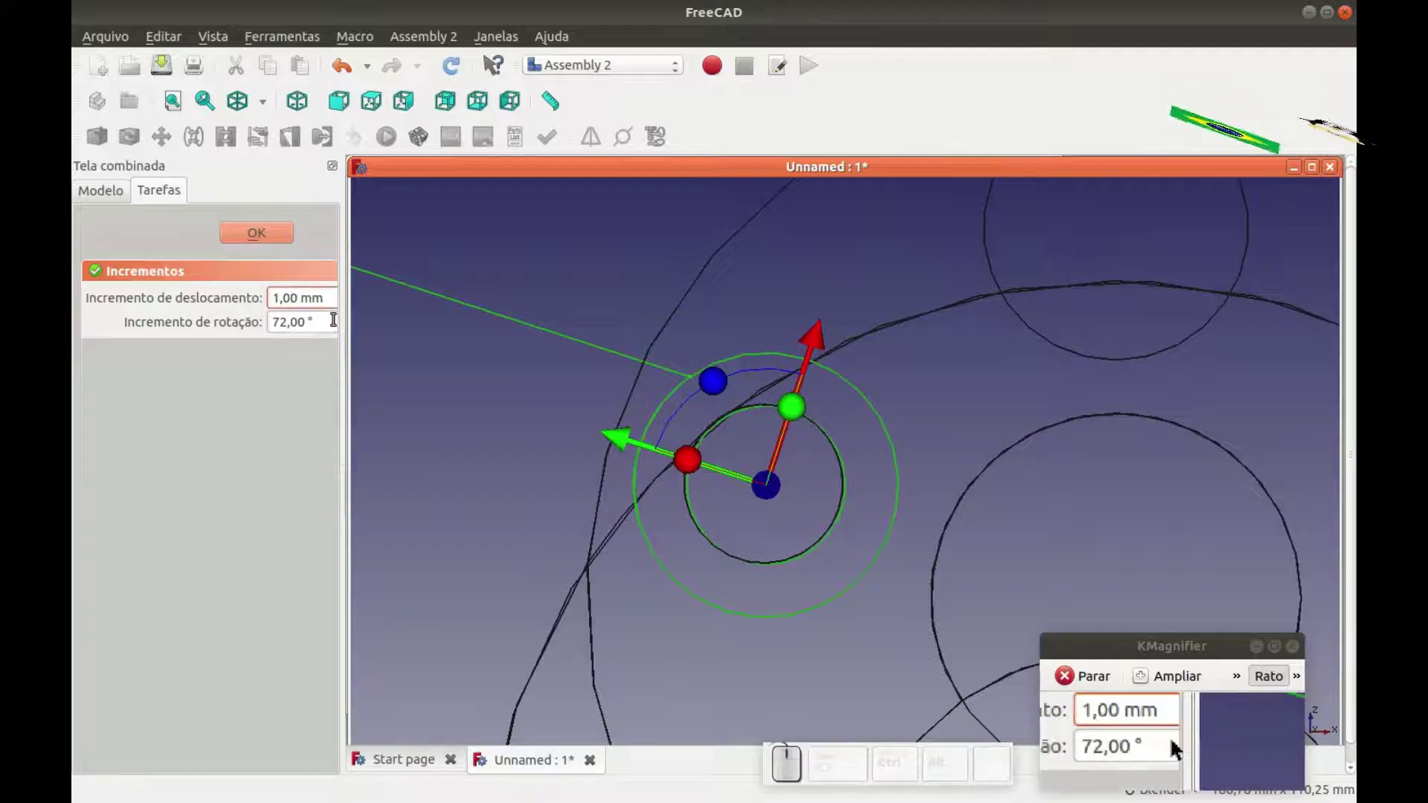
With a 0.10 mm increment, turn the rod 72° from the eccentric pin to the upper-left piston.
key("BackSpace")
key("1")
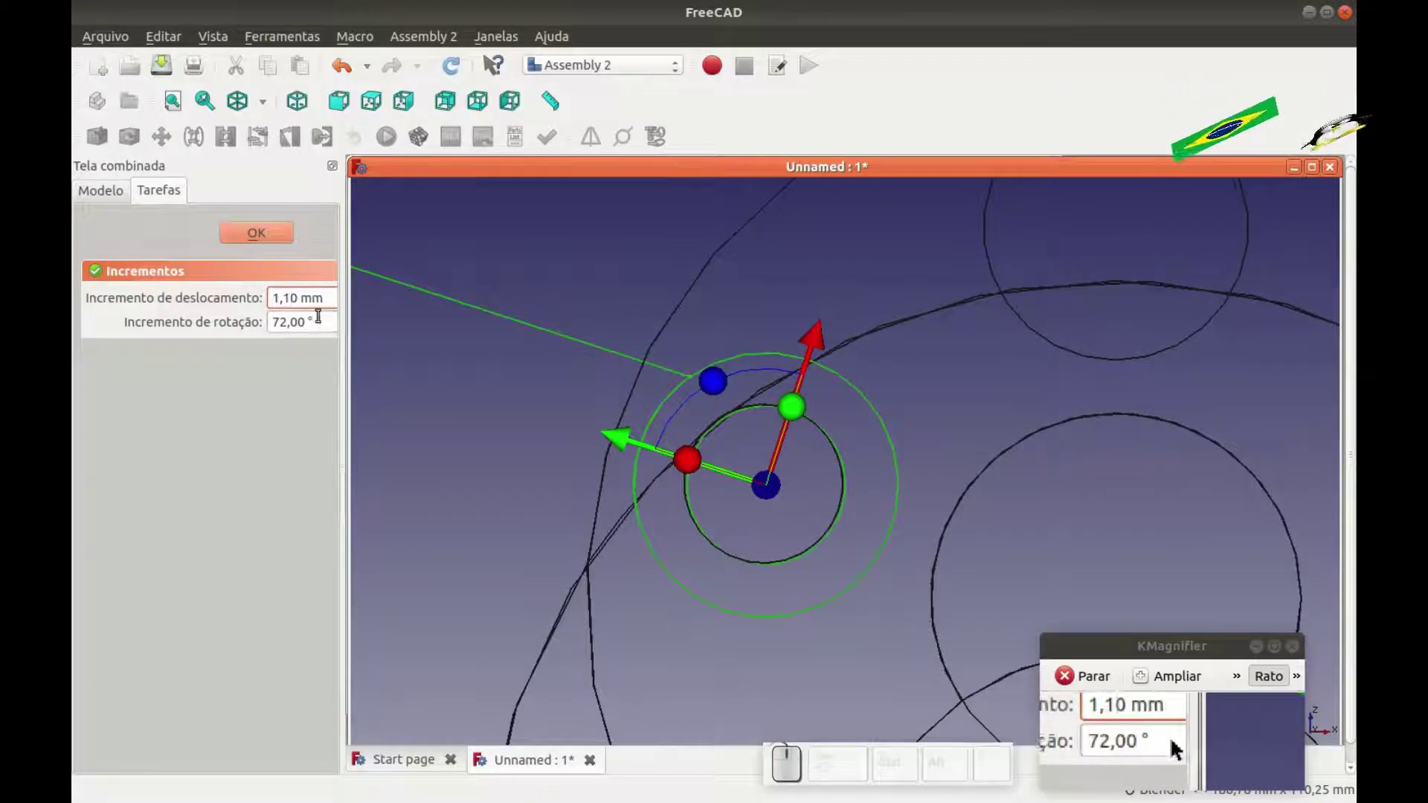
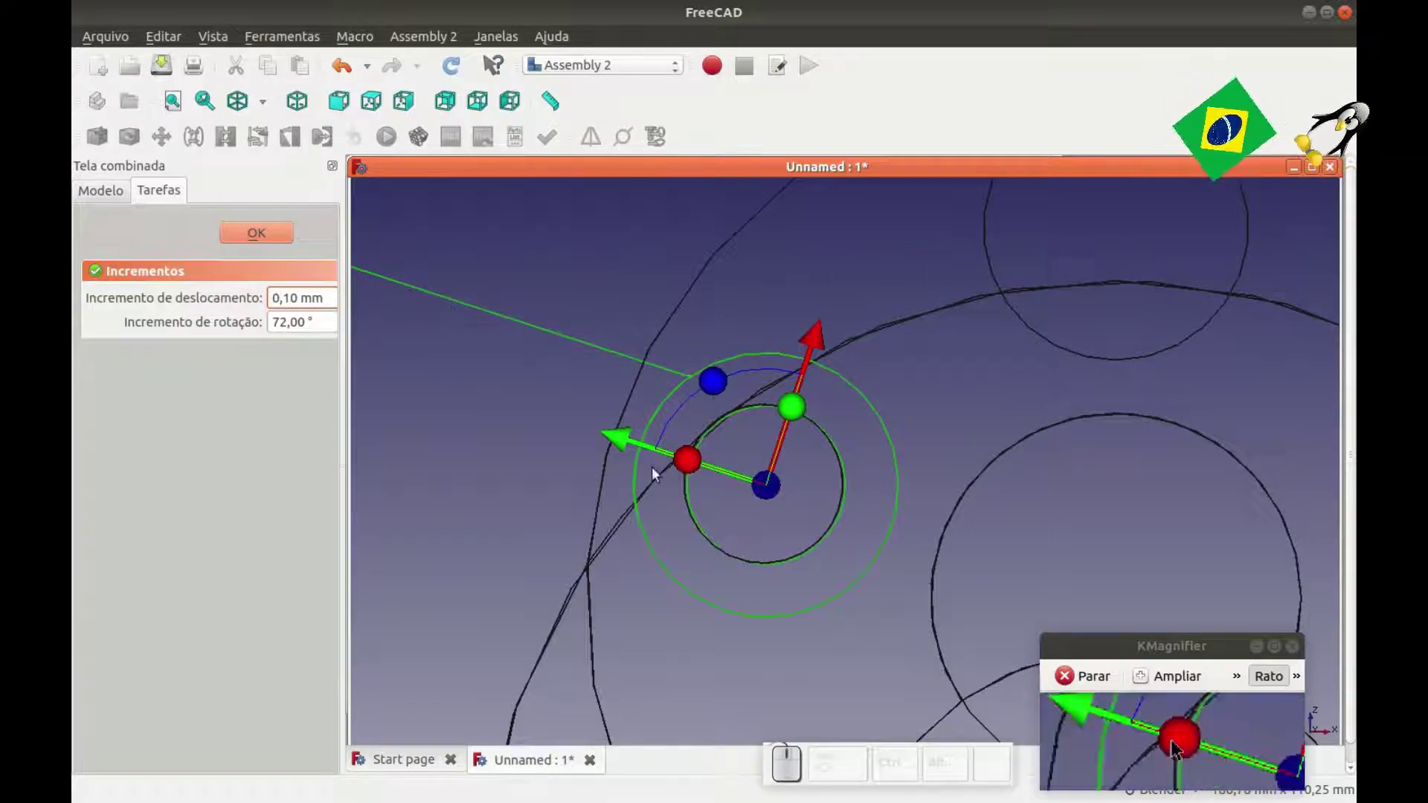
scroll("up", 3)
left_click_drag(618, 434, 824, 398)
scroll("down", 3)
left_click(274, 241)
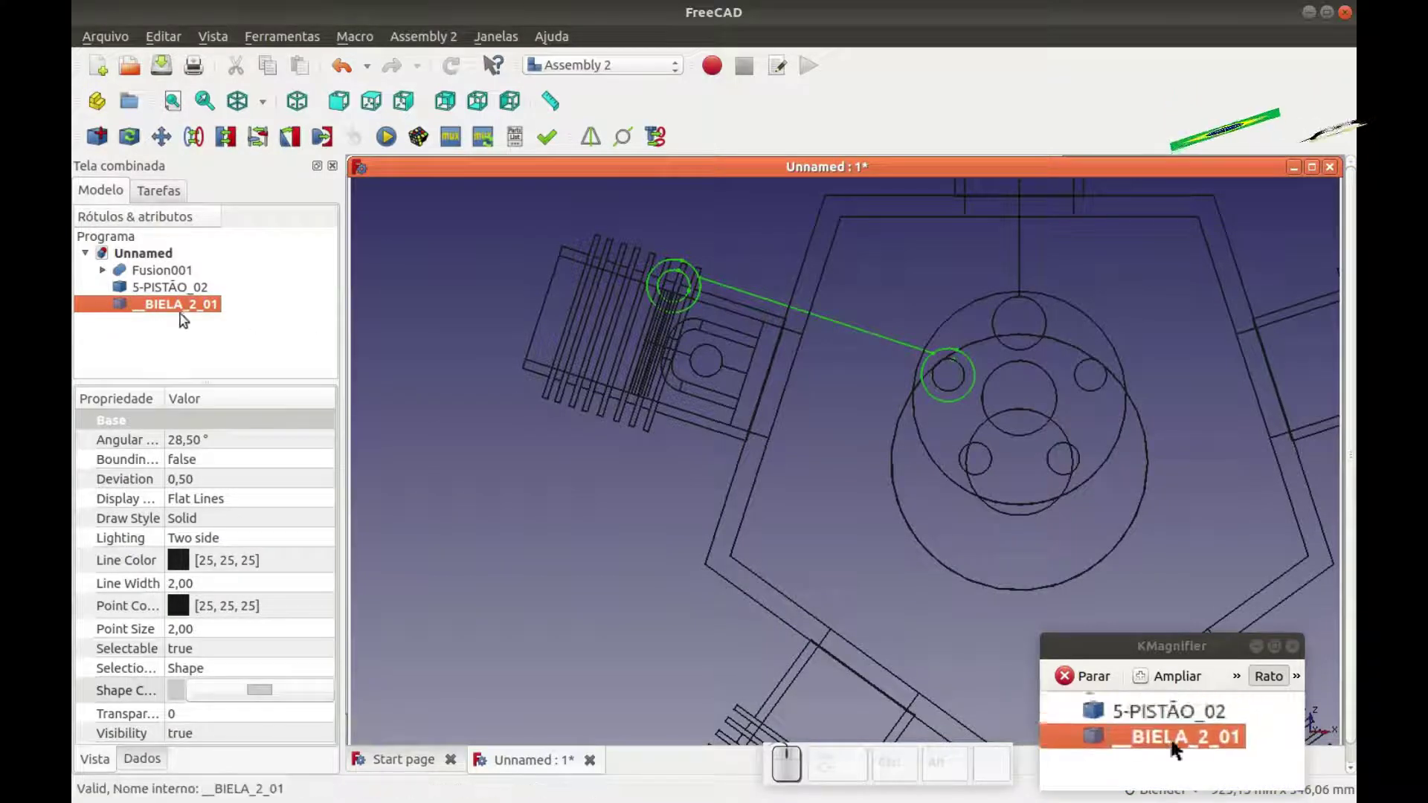
left_click(183, 313)
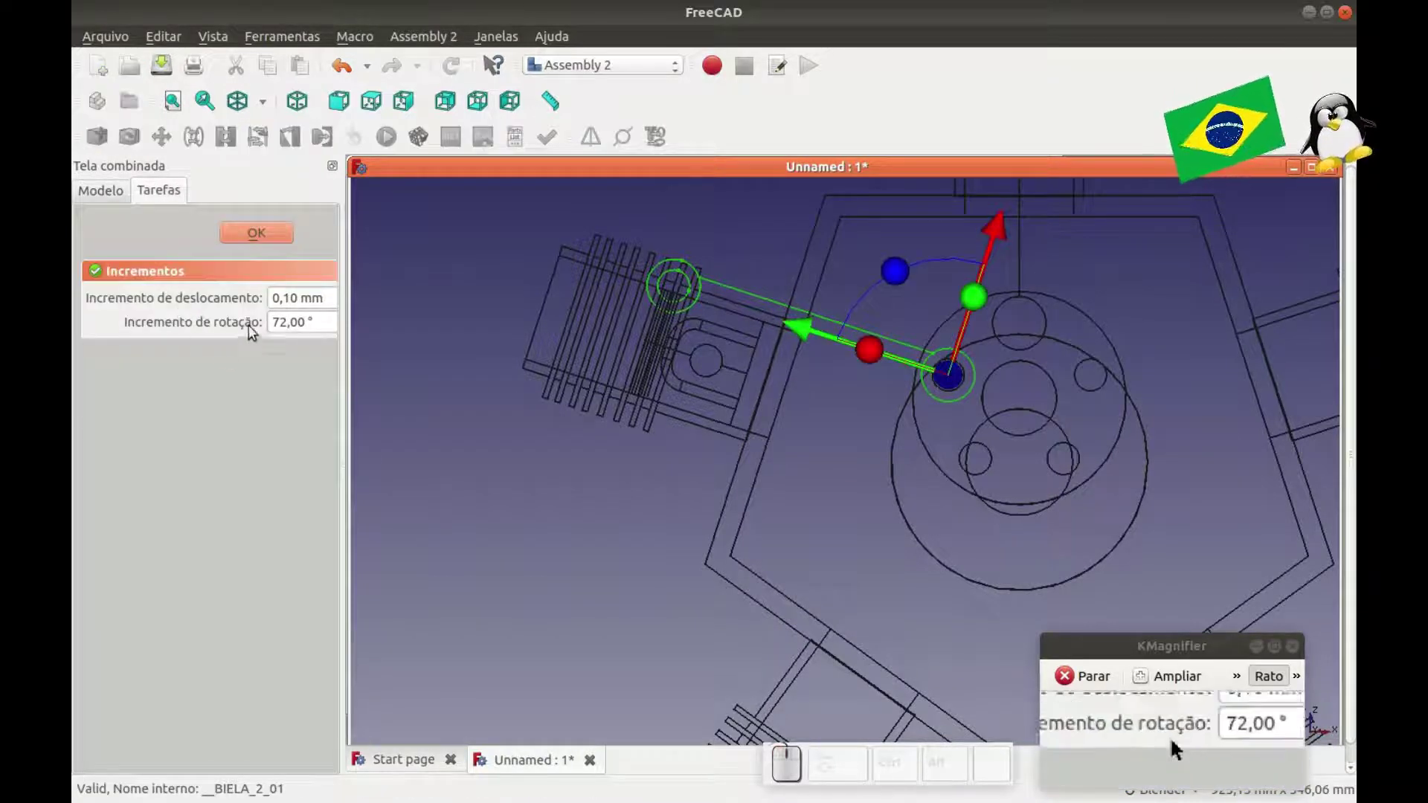
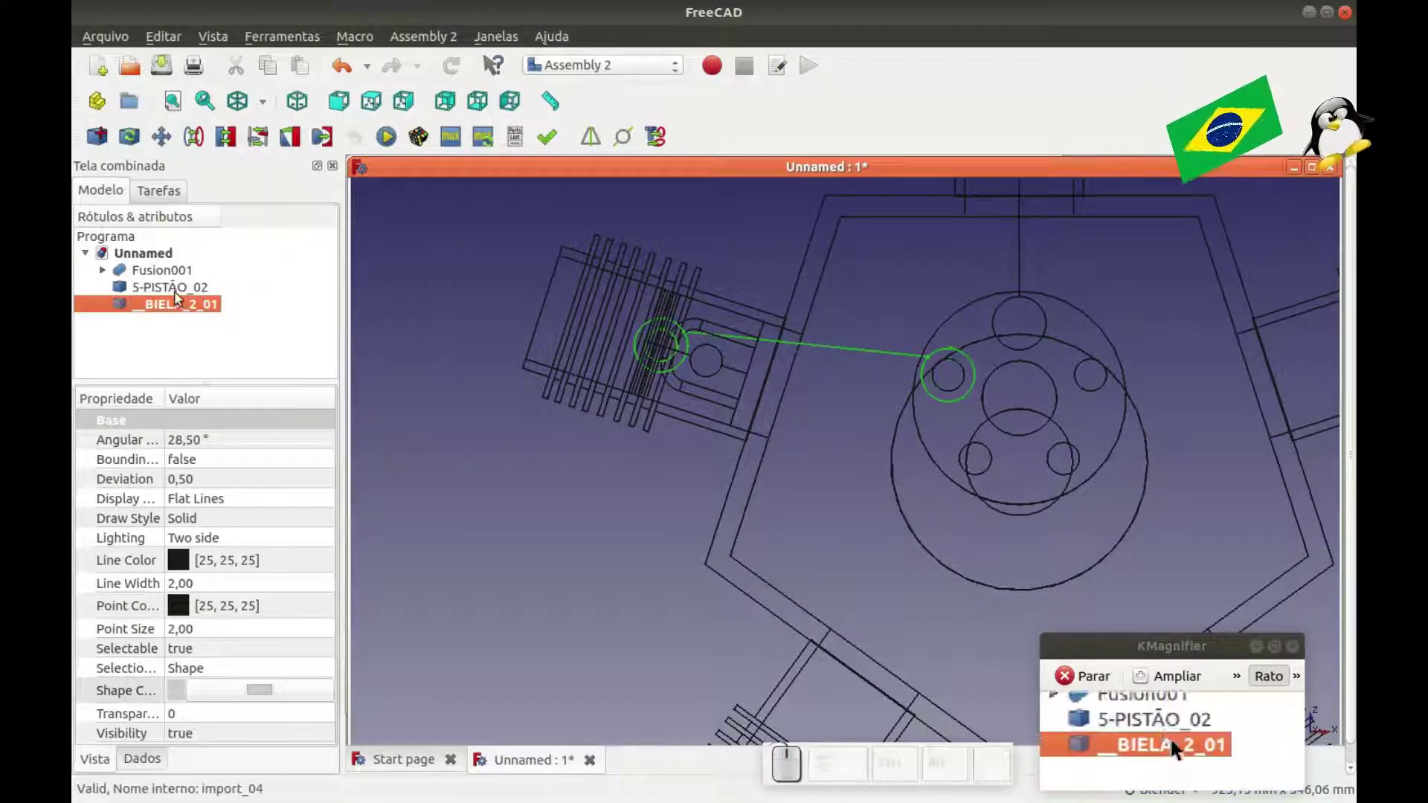
Slide 5-PISTÃO_02 along its cylinder in 0.10 mm steps toward the rod end.
left_click(176, 291)
left_click_drag(606, 327, 609, 333)
scroll("up", 3)
scroll("up", 3)
left_click_drag(835, 411, 763, 385)
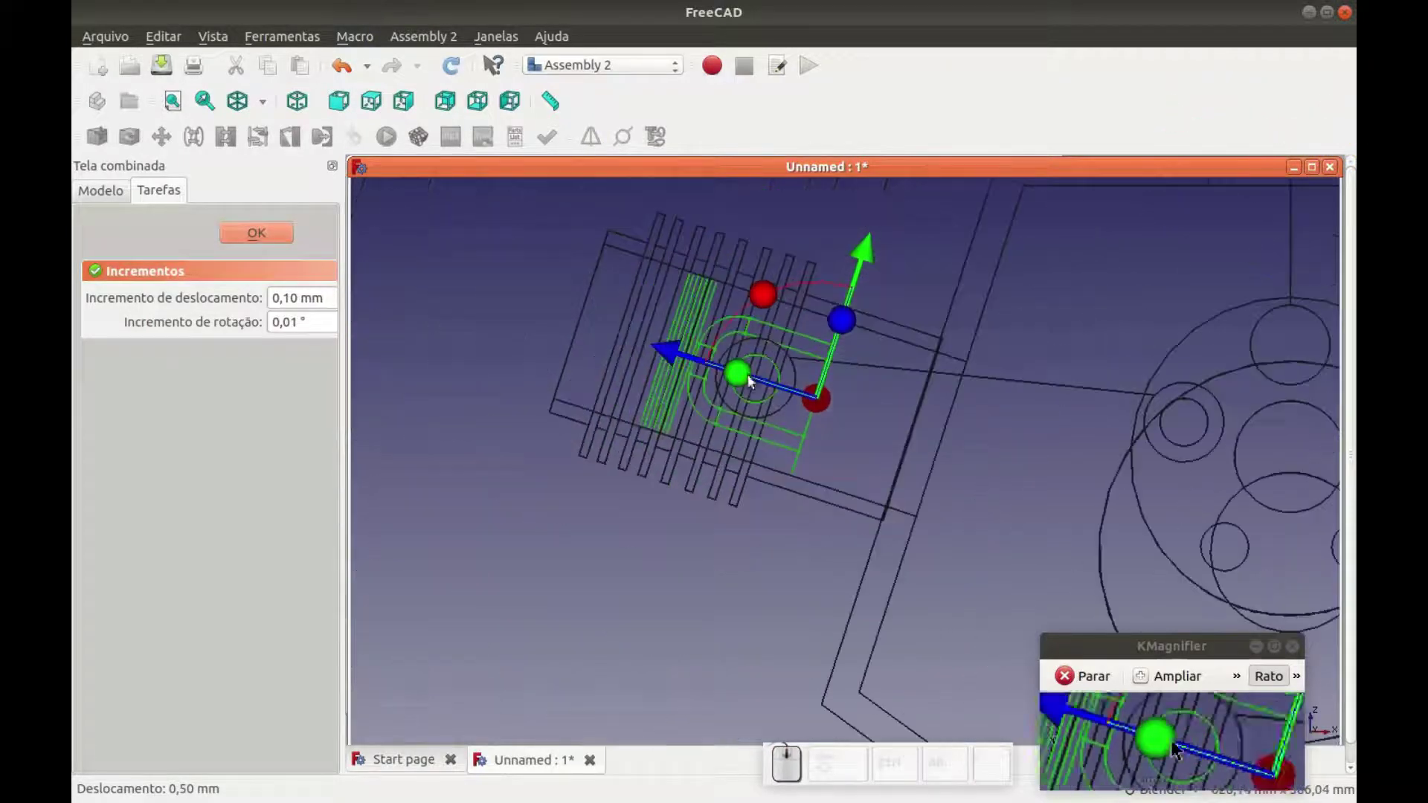
left_click(241, 238)
Fine-tune the piston so its pin meets __BIELA_2_01 and confirm the move.
left_click(203, 312)
left_click(441, 324)
scroll("up", 3)
left_click_drag(1152, 383, 1003, 377)
left_click(769, 259)
scroll("down", 3)
left_click(261, 239)
left_click(536, 325)
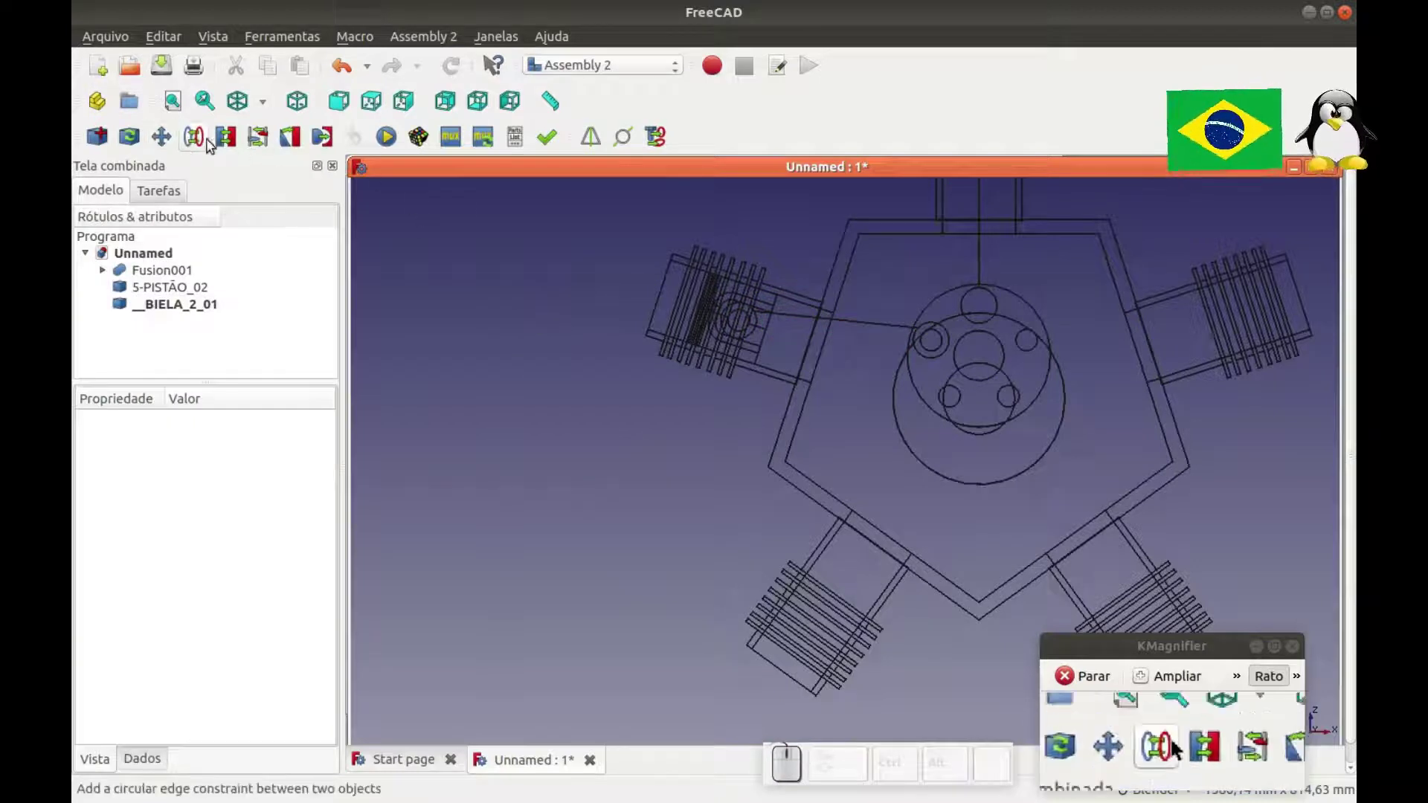
Return the engine to shaded display viewed from an angle.
left_click(274, 108)
left_click(277, 140)
left_click(525, 427)
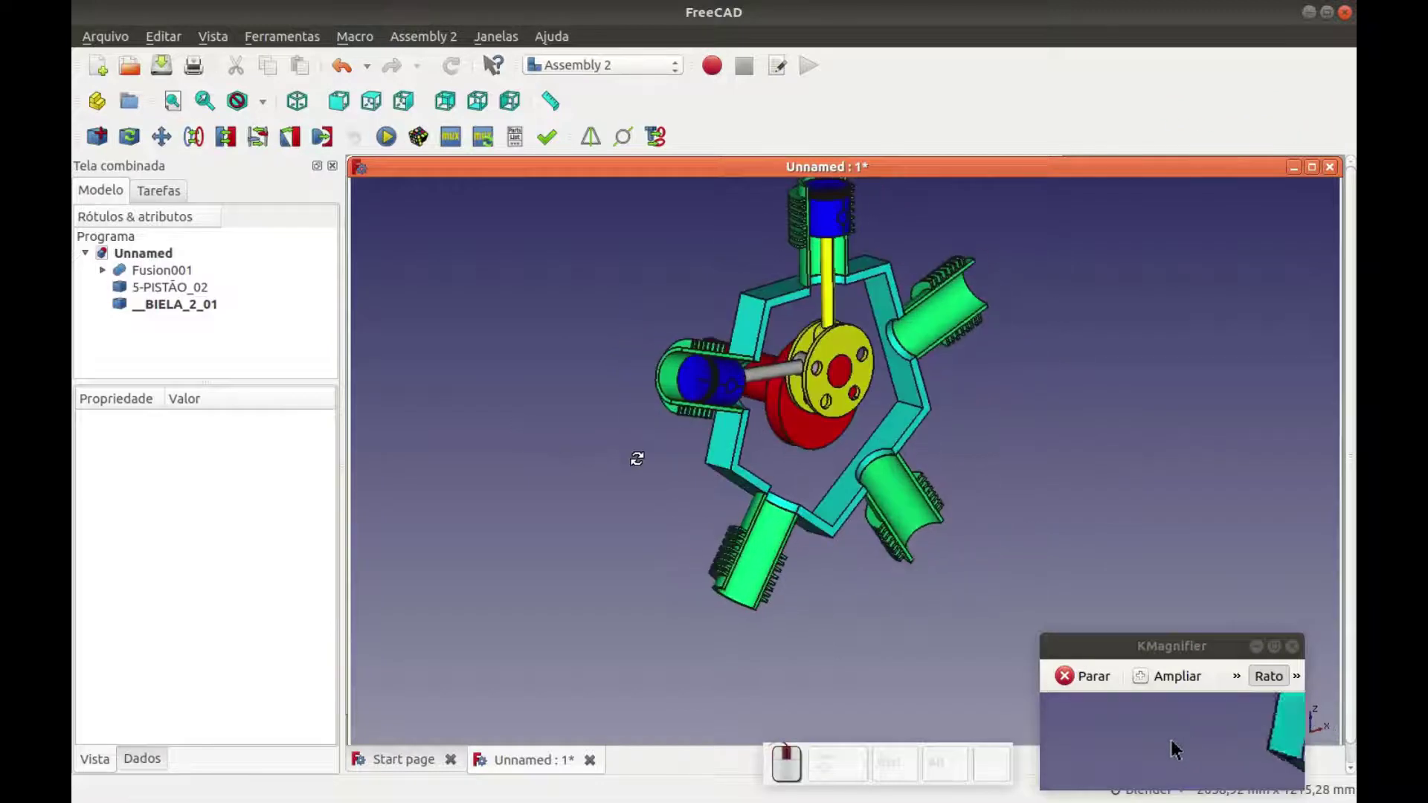
middle_click(569, 396)
Set the Shape Color of __BIELA_2_01 to purple.
left_click(201, 309)
left_click(261, 693)
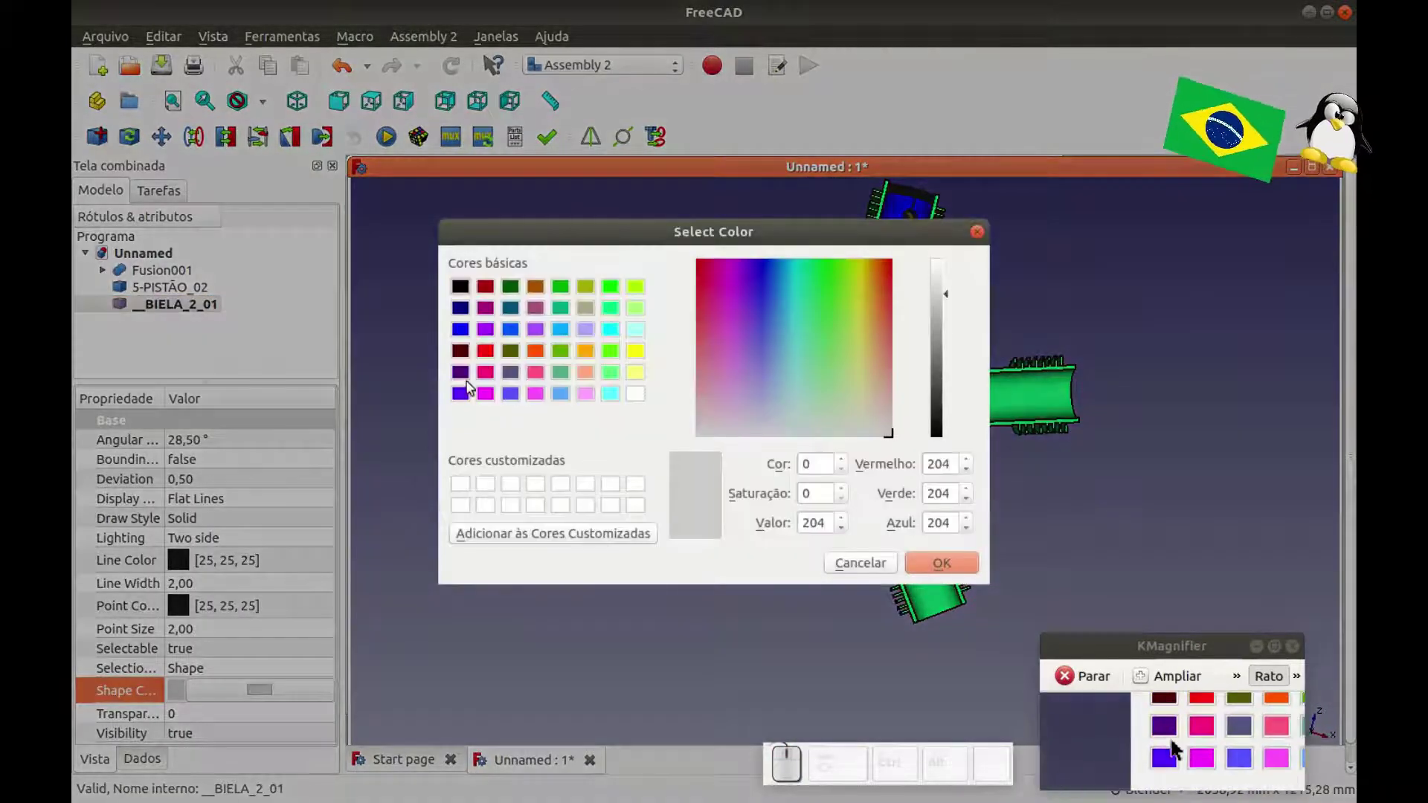
left_click(495, 378)
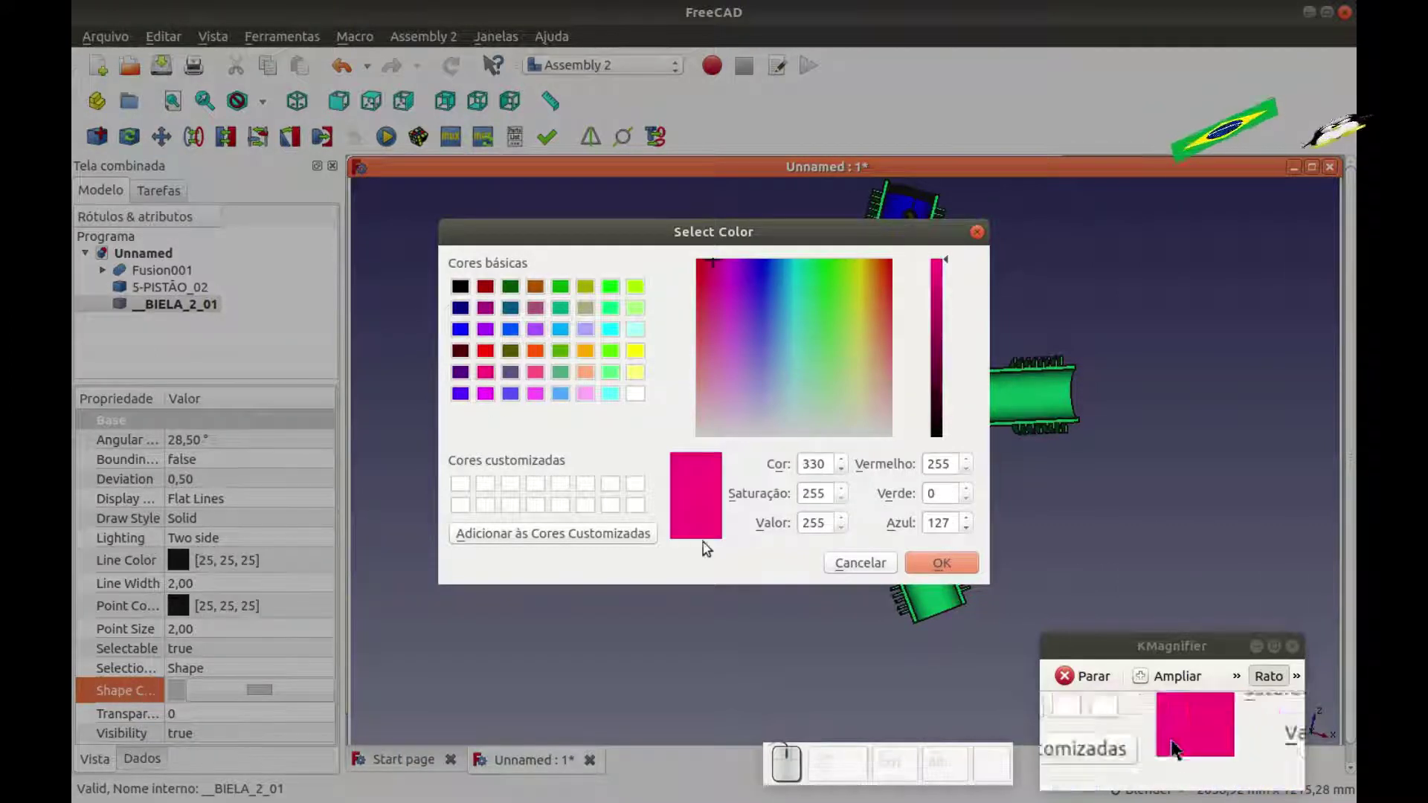
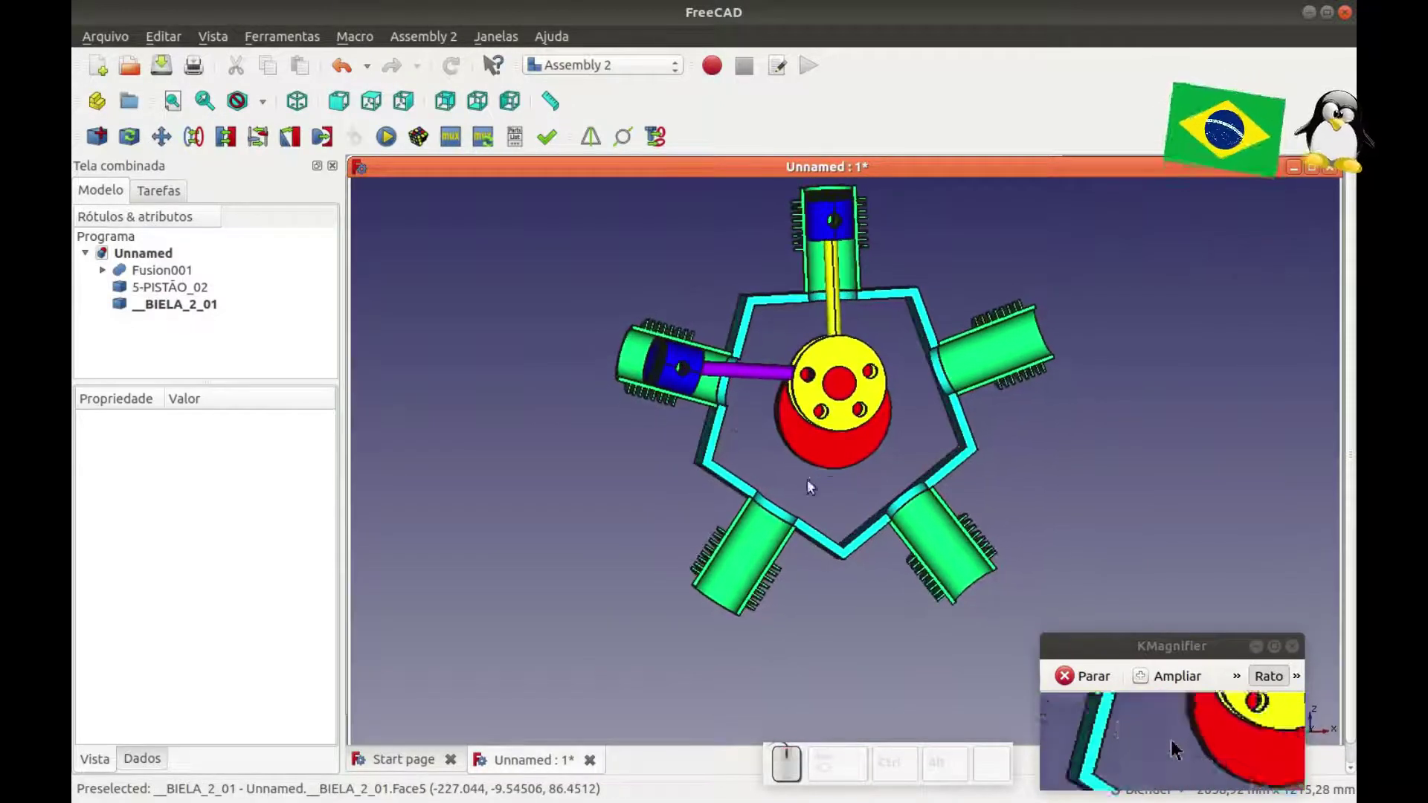
scroll("up", 3)
Duplicate 5-PISTÃO_02 as a third piston 5-PISTÃO_03.
scroll("down", 3)
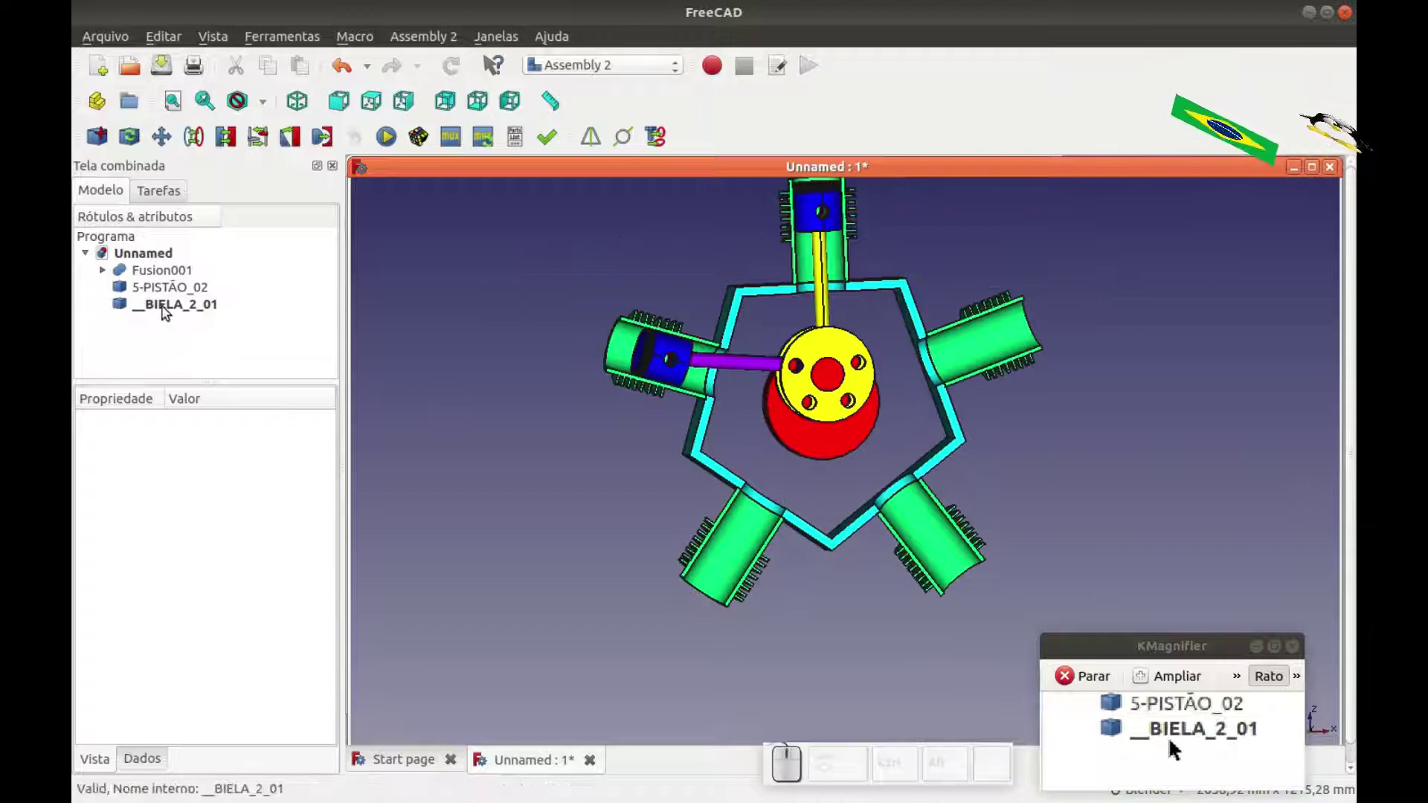
left_click(169, 311)
left_click(605, 292)
left_click(103, 134)
left_click(627, 382)
left_click(966, 558)
right_click(704, 456)
key("Escape")
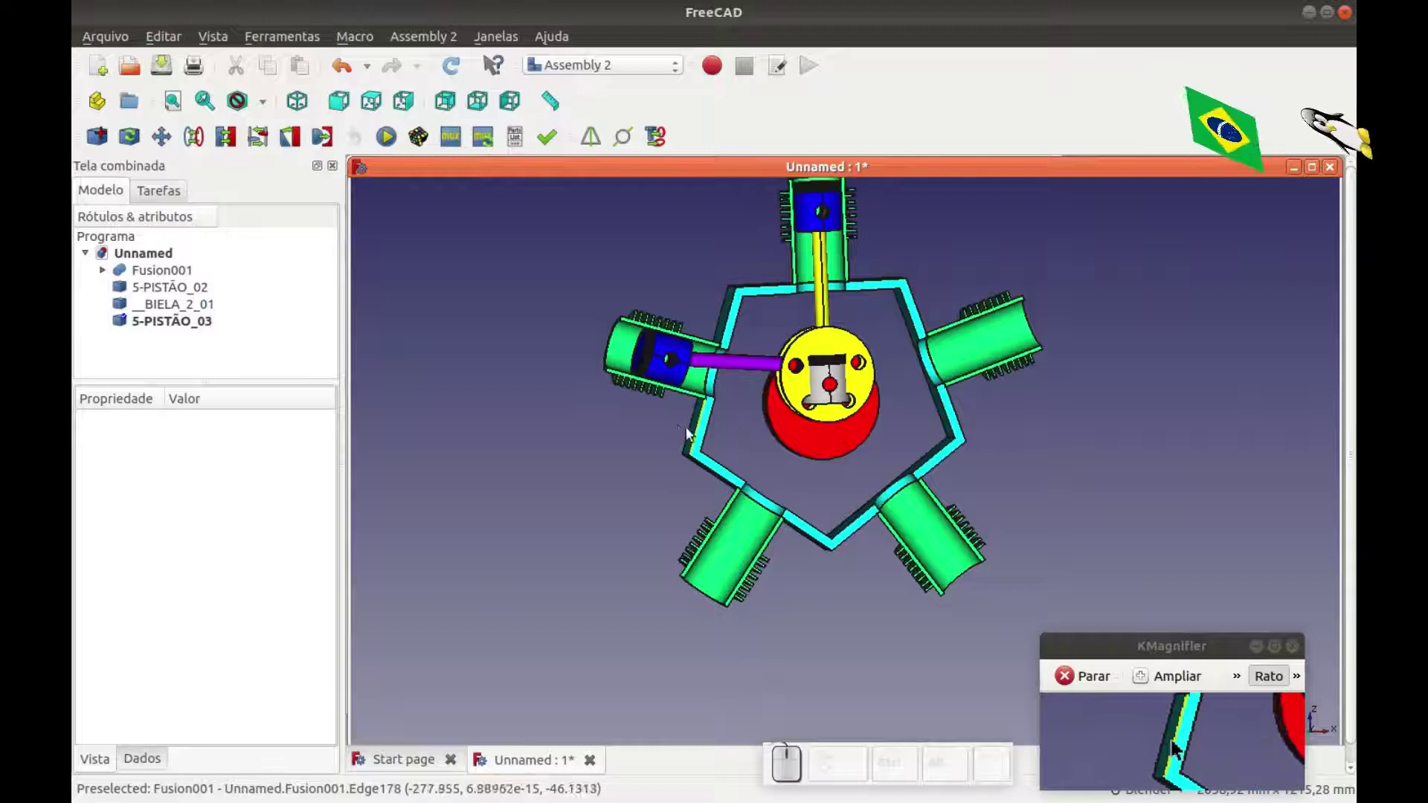
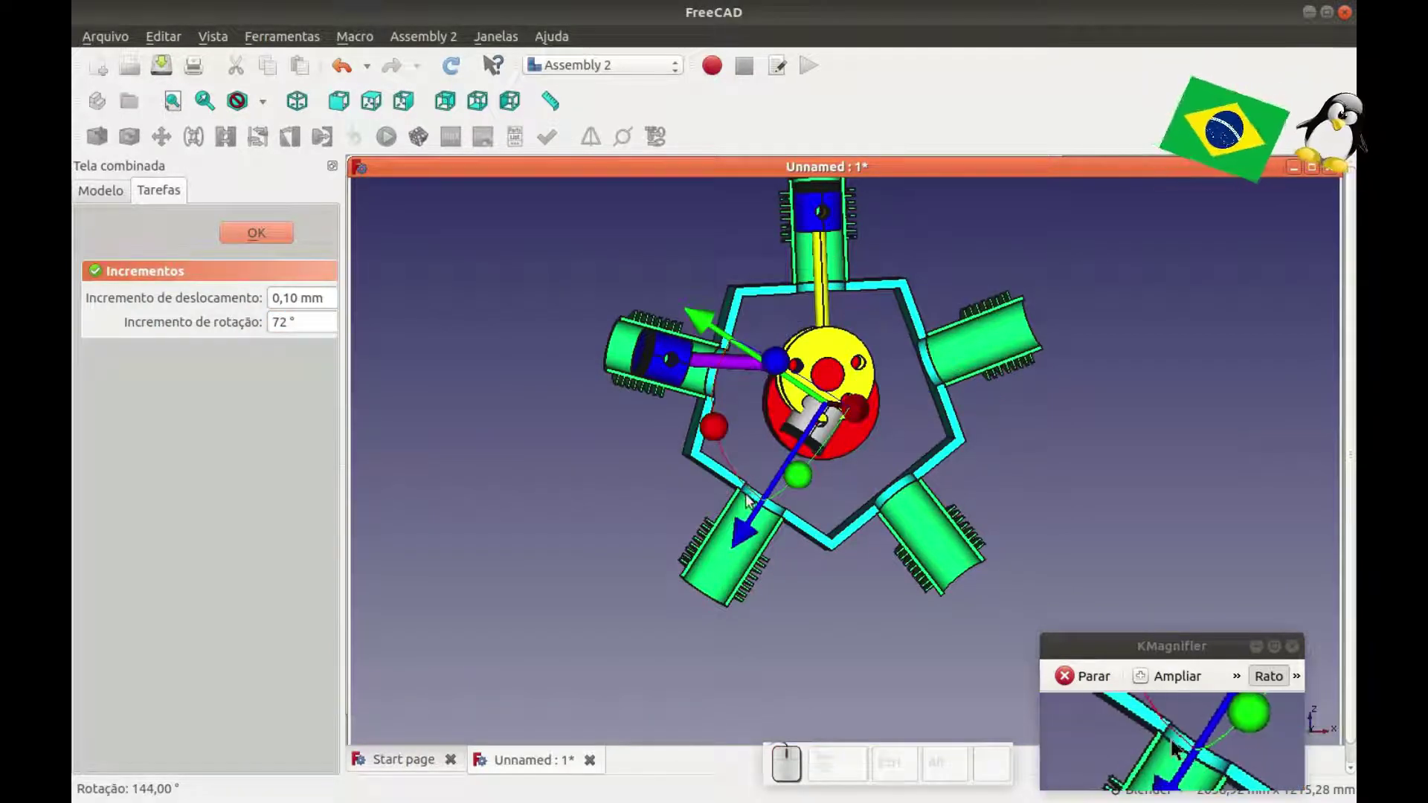
Rotate the copied piston 72° into the lower-left cylinder and finish placing it.
key("0")
key("1")
key("2")
key("1")
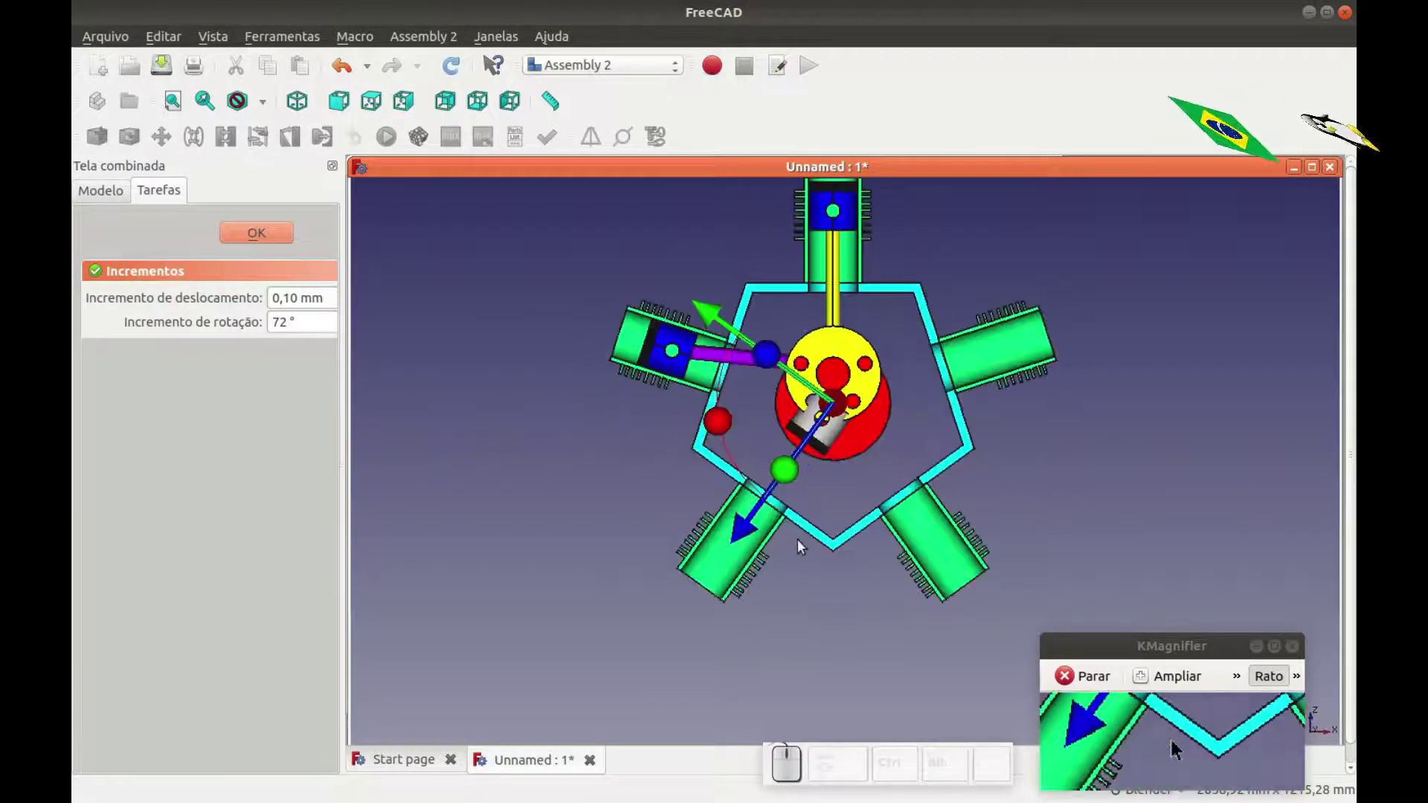
left_click_drag(750, 531, 247, 377)
left_click(270, 243)
left_click(512, 442)
scroll("up", 3)
left_click(191, 326)
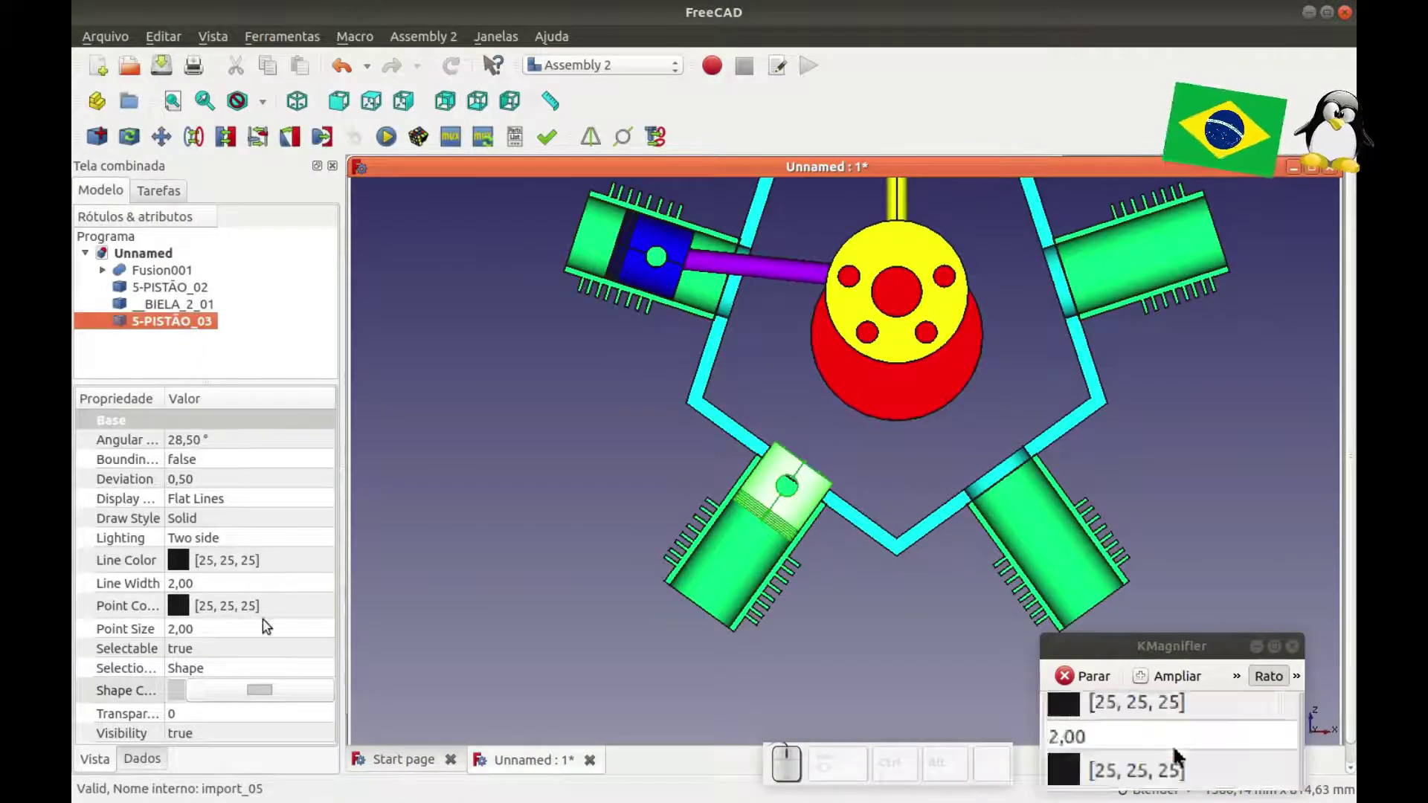
Colour the third piston 5-PISTÃO_03 blue.
left_click(265, 695)
left_click(467, 336)
left_click(932, 562)
left_click(612, 536)
middle_click(627, 520)
Add a copied connecting rod __BIELA_2_01001 to the assembly.
left_click(110, 141)
left_click(649, 399)
left_click(964, 552)
right_click(640, 463)
key("Escape")
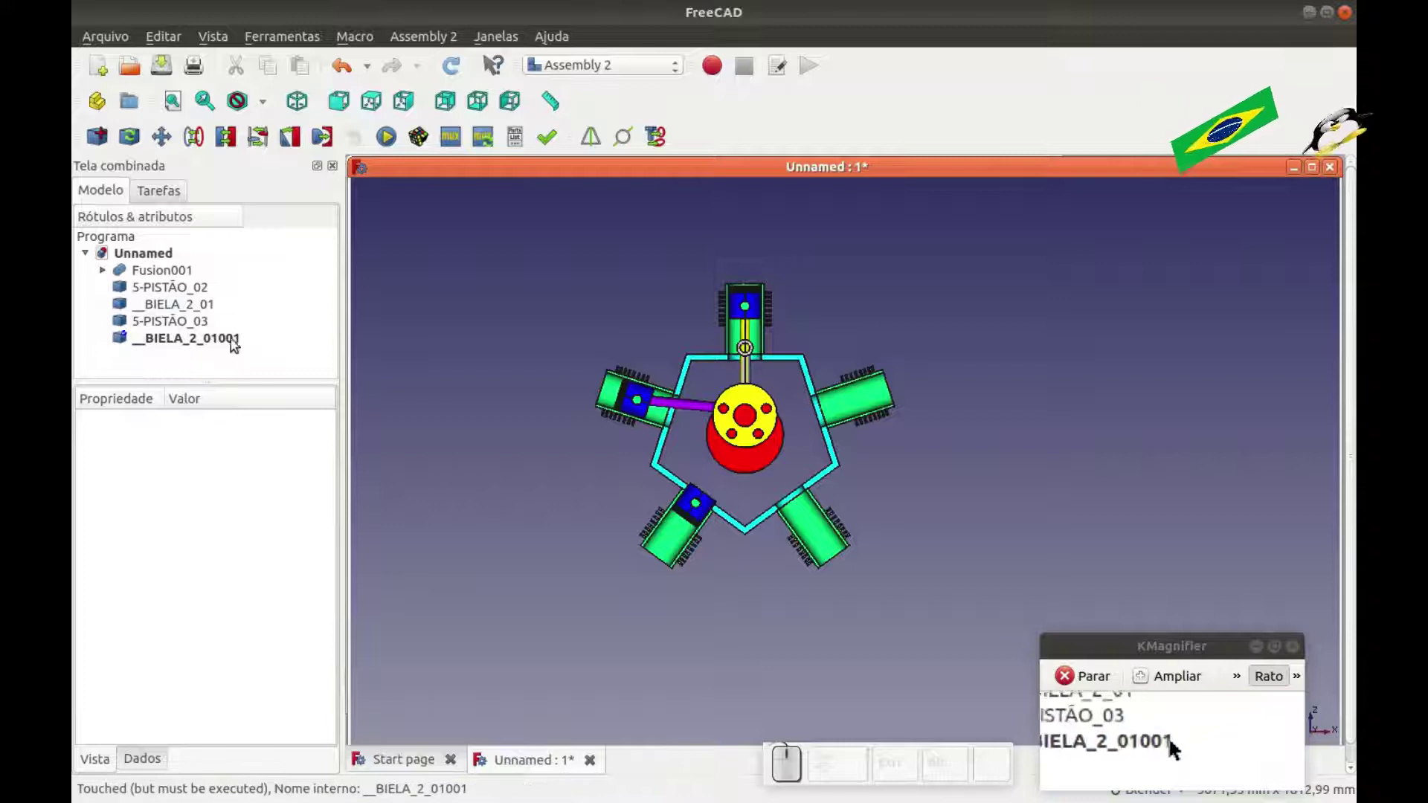
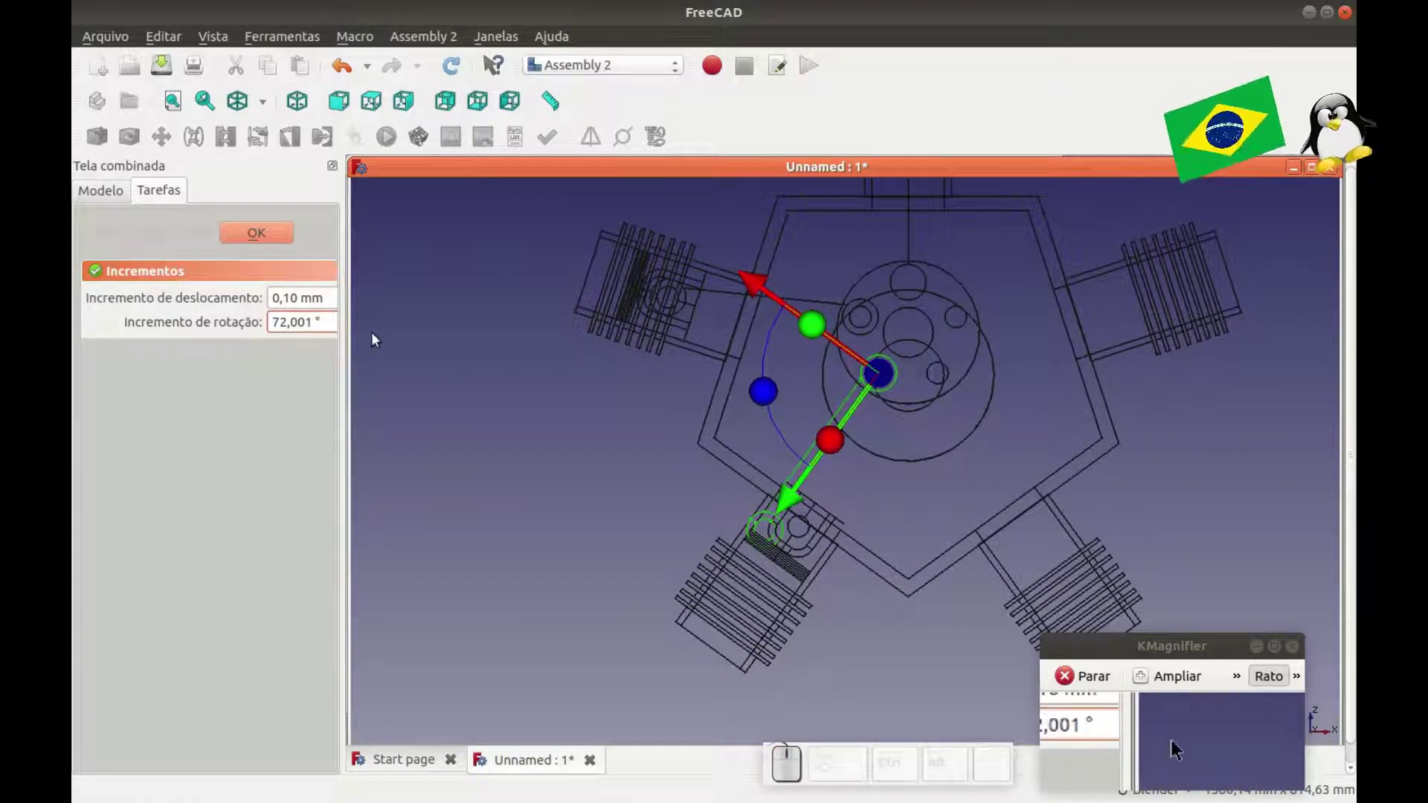
Slide the copied rod __BIELA_2_01001 along its length toward the lower-left piston pin.
key("BackSpace")
key("0")
scroll("down", 3)
scroll("up", 3)
left_click_drag(778, 311, 599, 318)
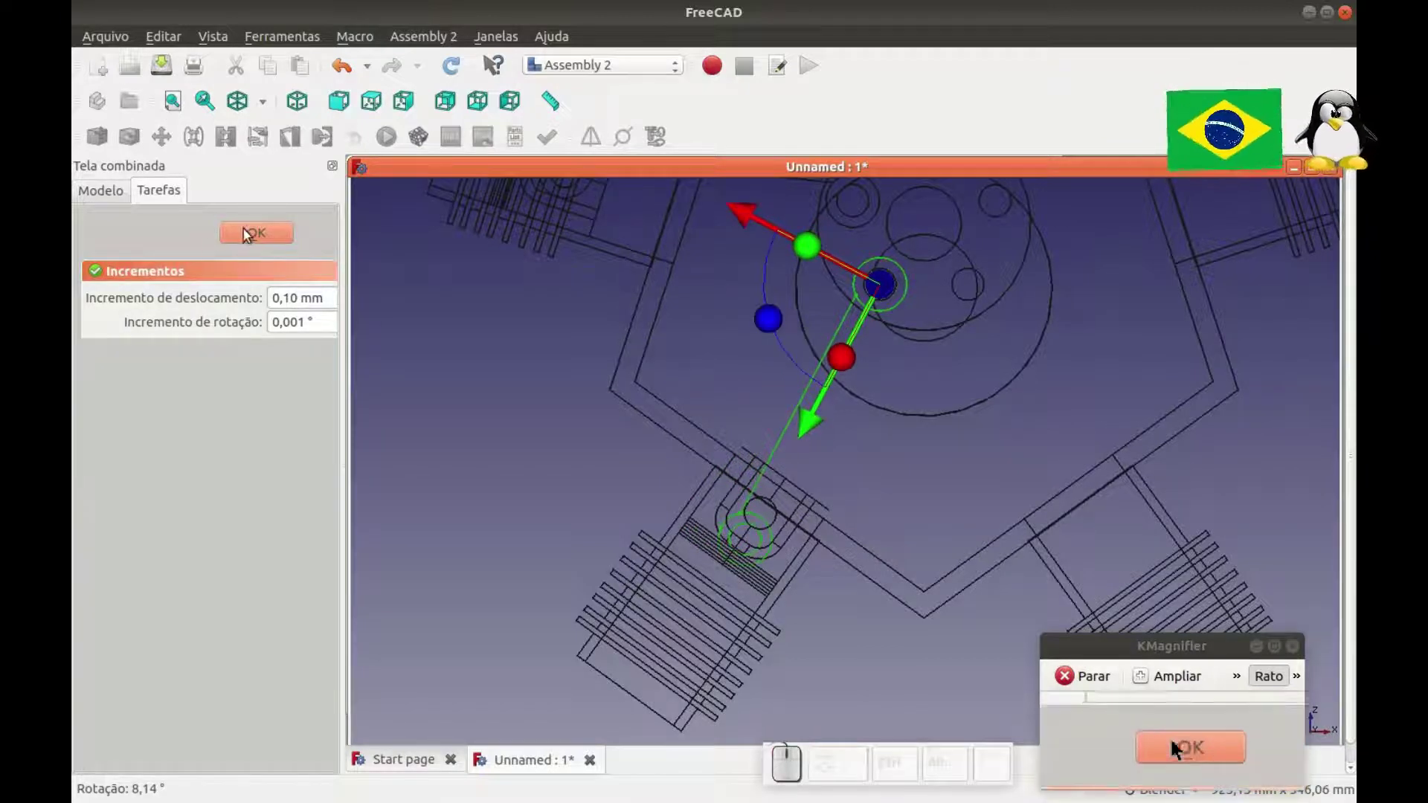
left_click(253, 231)
left_click(184, 321)
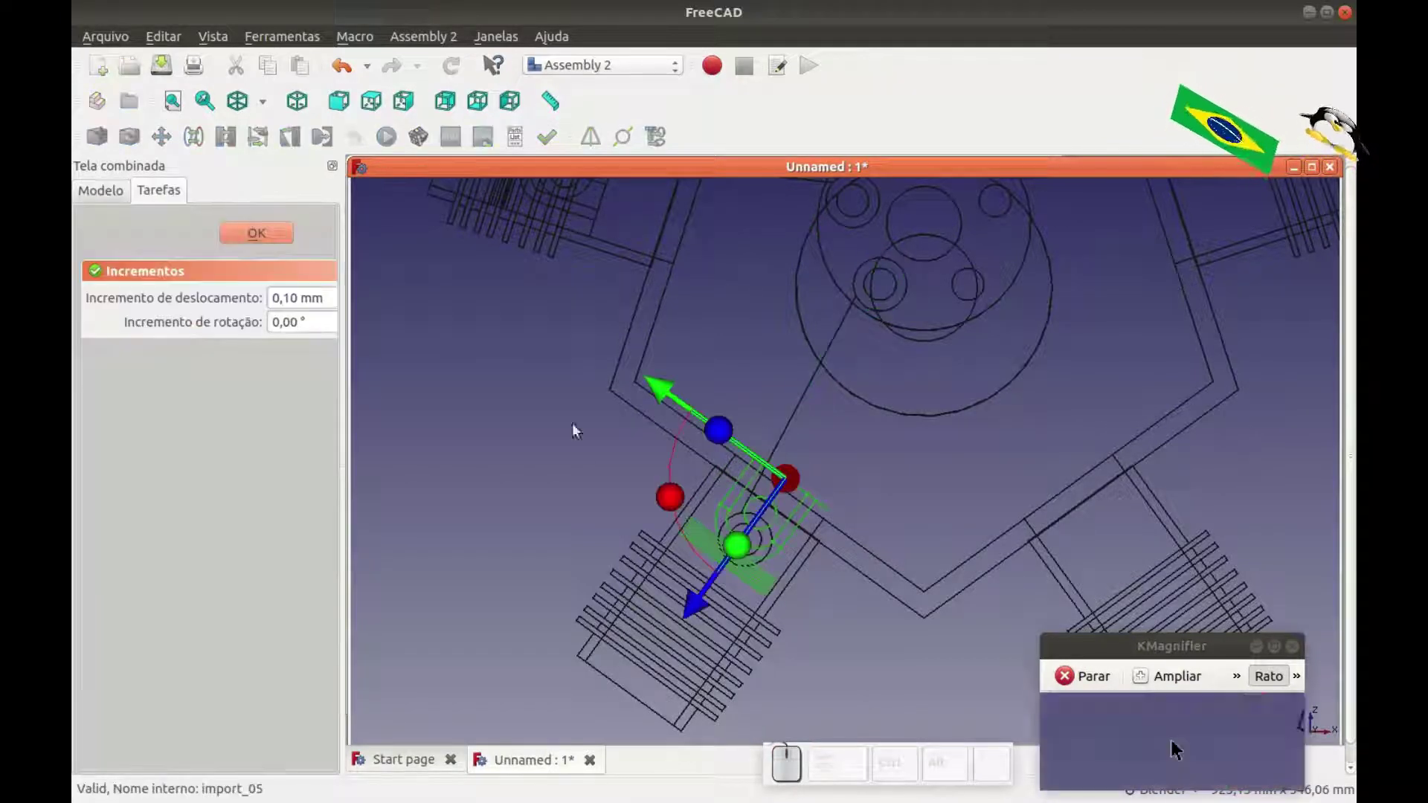
left_click_drag(698, 610, 722, 611)
scroll("up", 3)
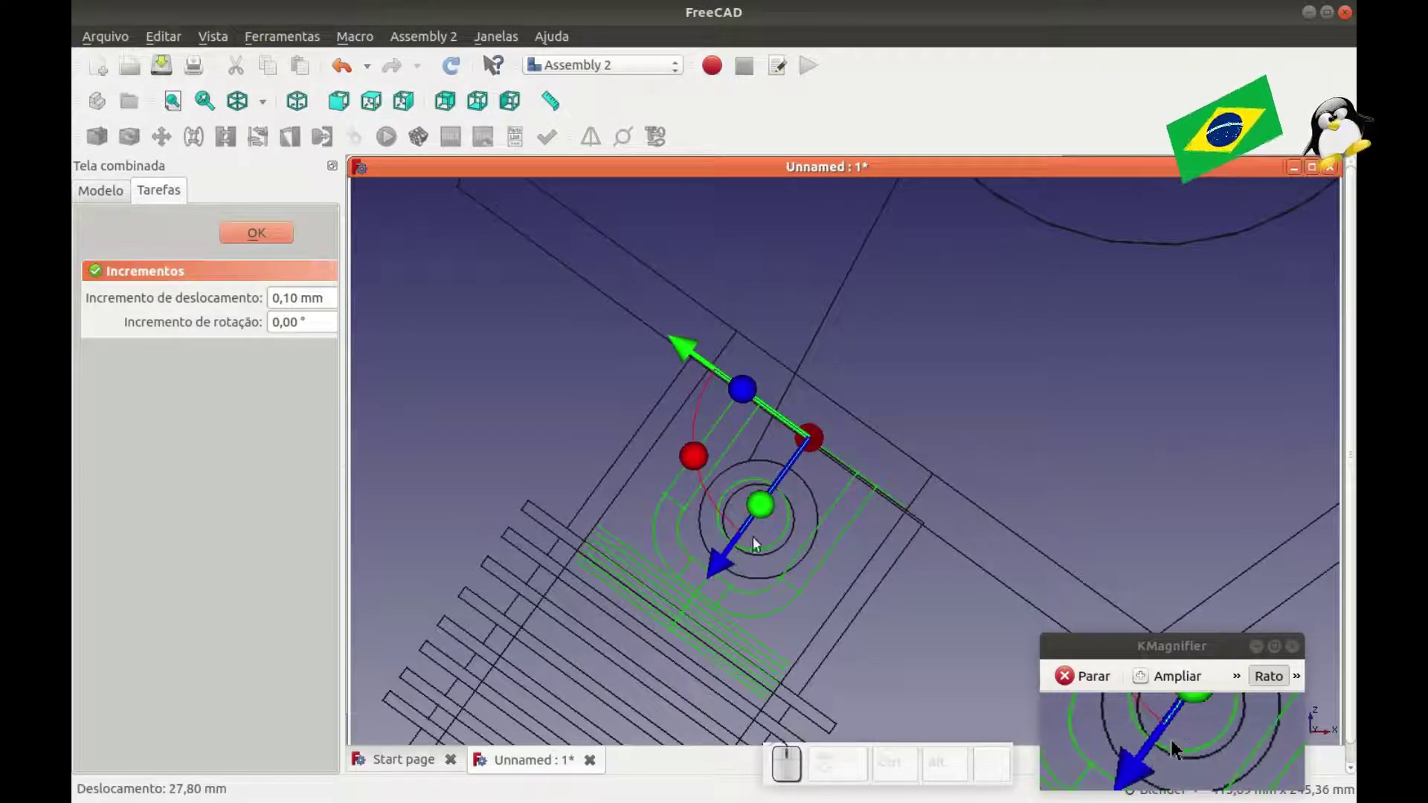
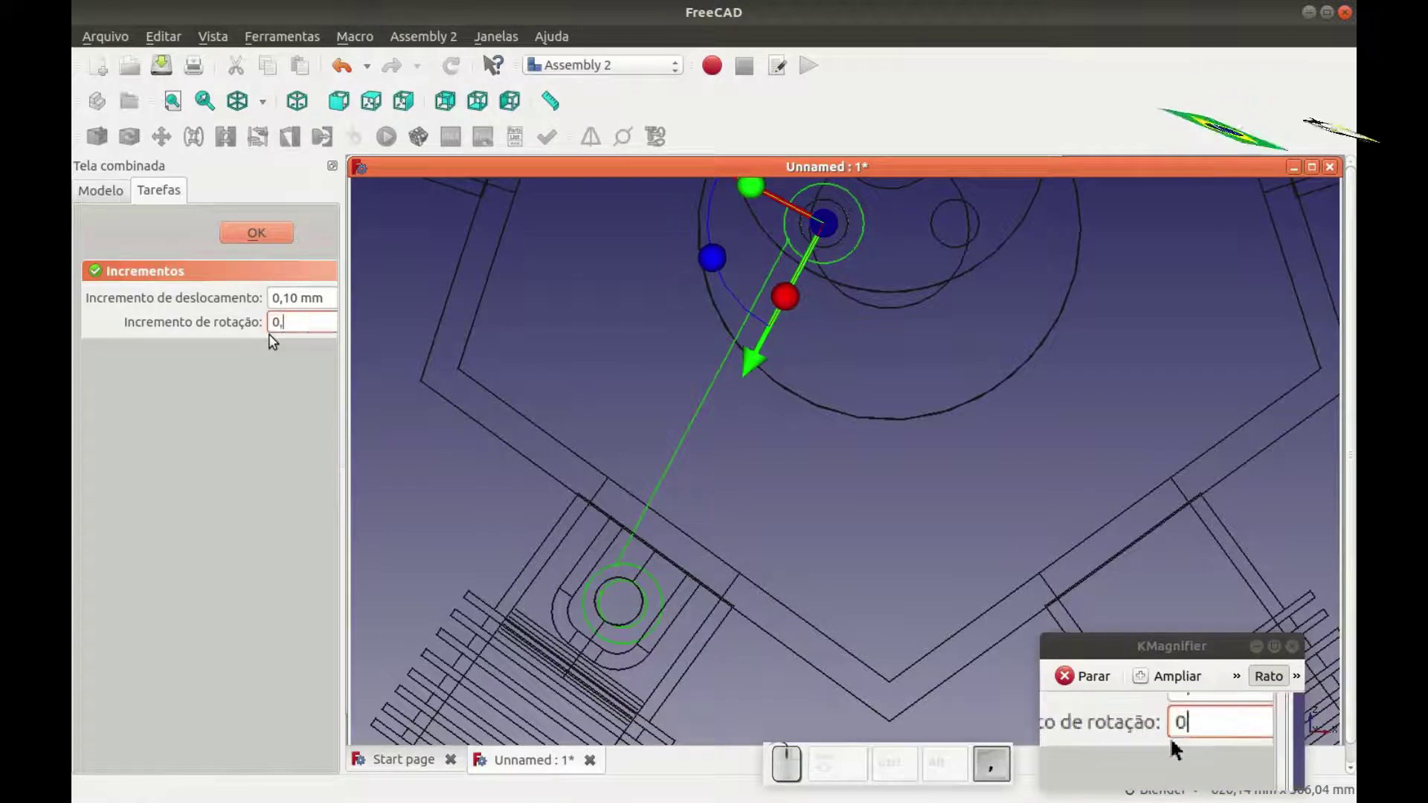
With a 0.001° rotation increment, rotate the rod onto the piston pin and confirm the placement.
key("0")
key("1")
left_click(456, 498)
left_click_drag(719, 266, 605, 621)
scroll("up", 3)
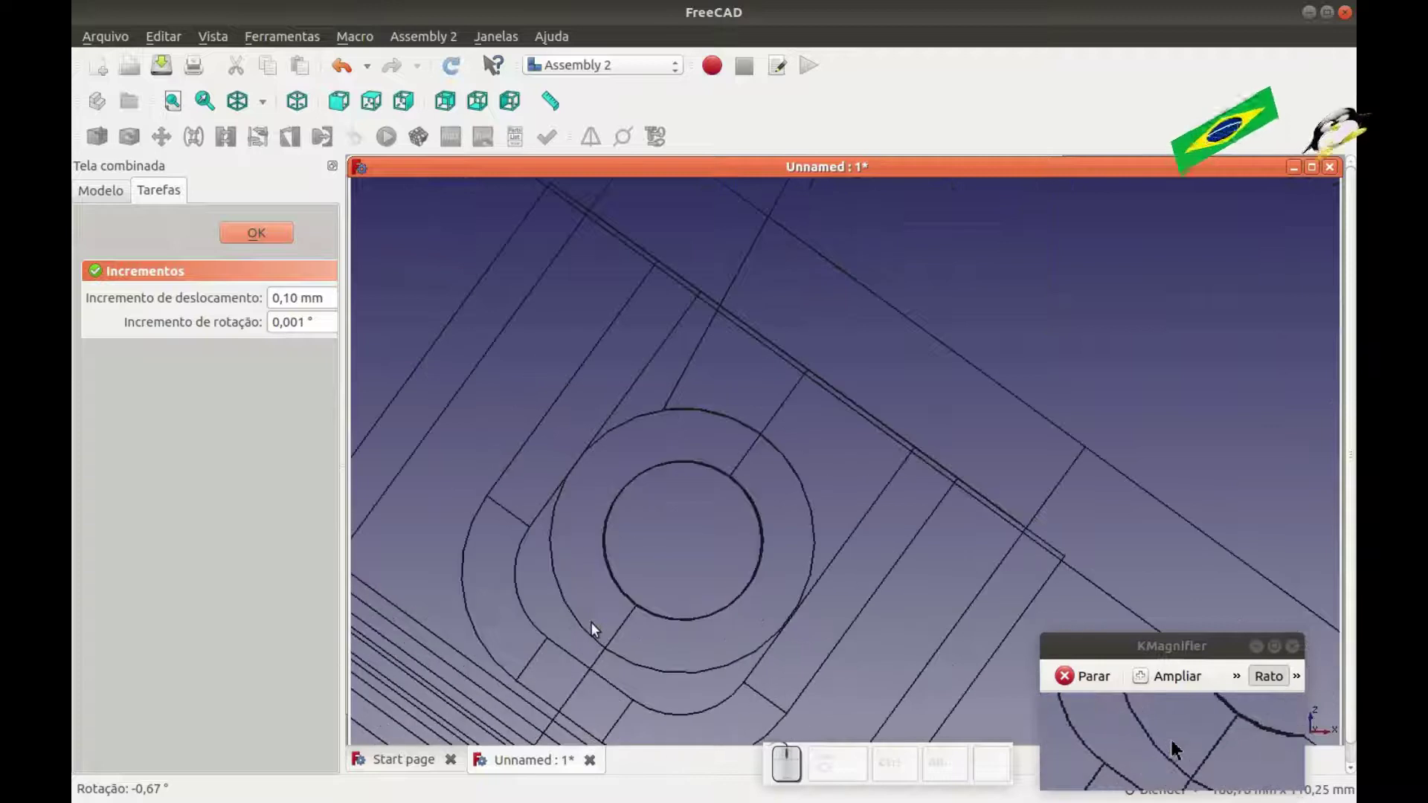
scroll("down", 3)
left_click(281, 240)
scroll("down", 3)
left_click(502, 397)
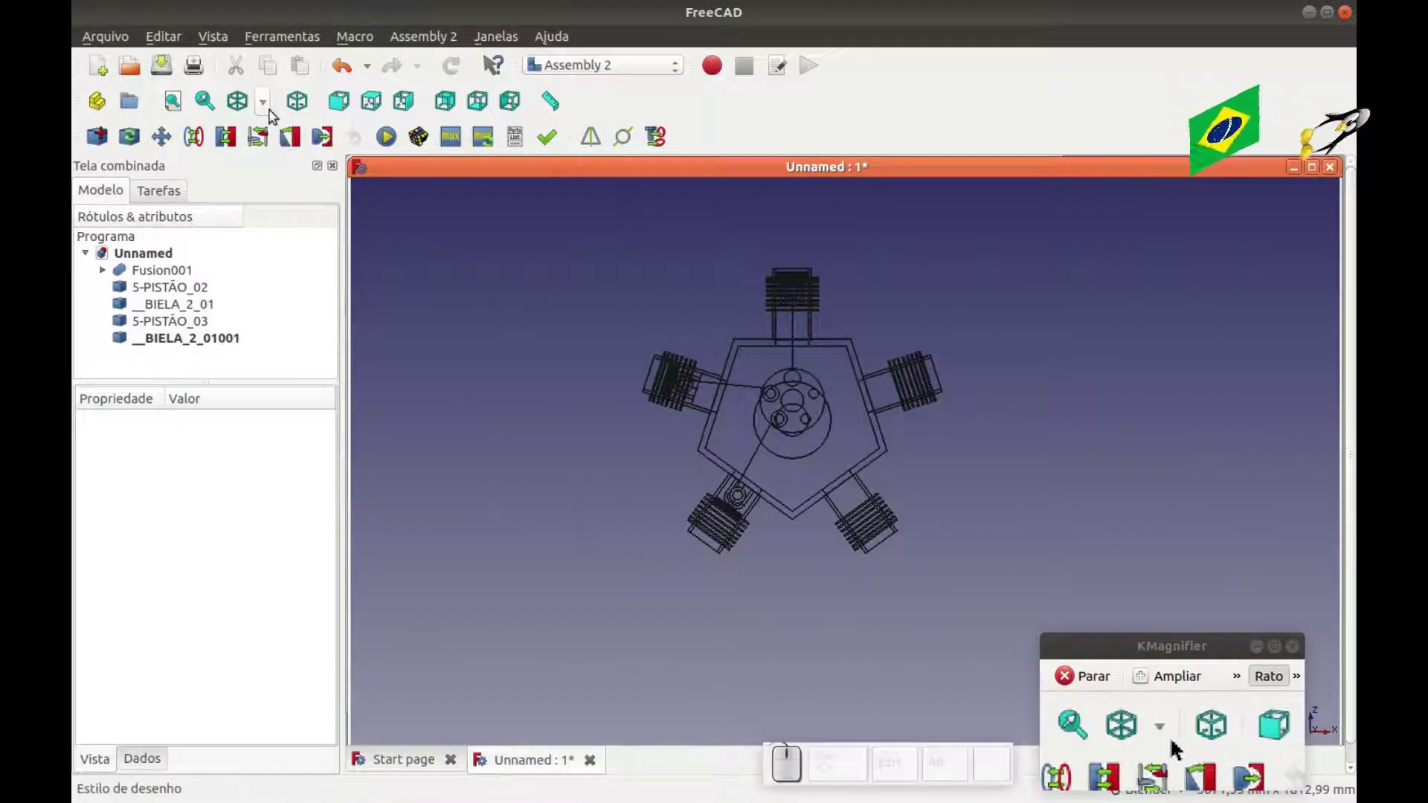
Return the model to shaded draw style.
left_click(276, 112)
left_click(267, 128)
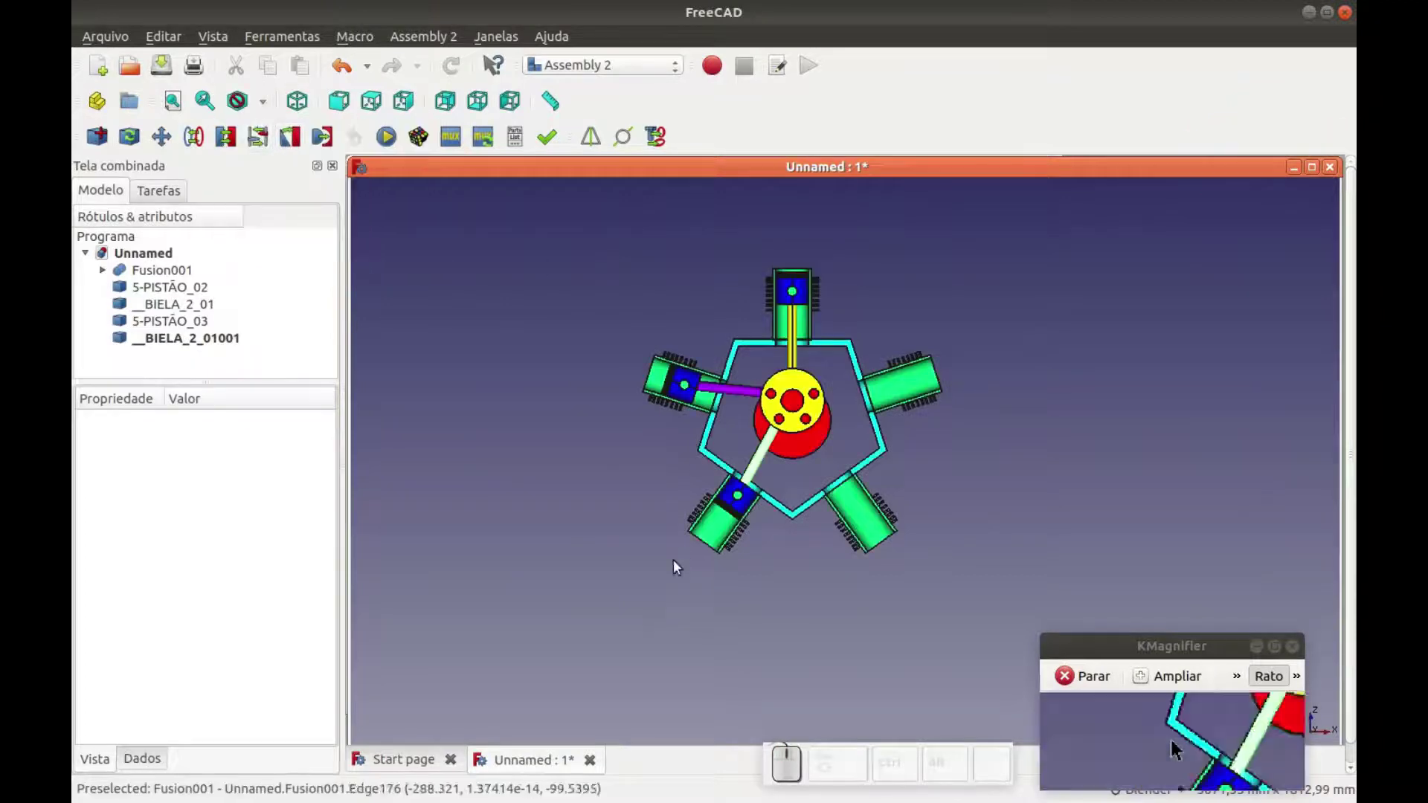
scroll("up", 3)
left_click(424, 525)
scroll("down", 3)
middle_click(538, 519)
Set the copied rod's Shape Color to purple.
left_click(218, 347)
scroll("down", 3)
left_click(271, 690)
left_click(495, 331)
left_click(944, 568)
left_click(808, 573)
key("0")
scroll("up", 3)
key("1")
scroll("down", 3)
scroll("up", 3)
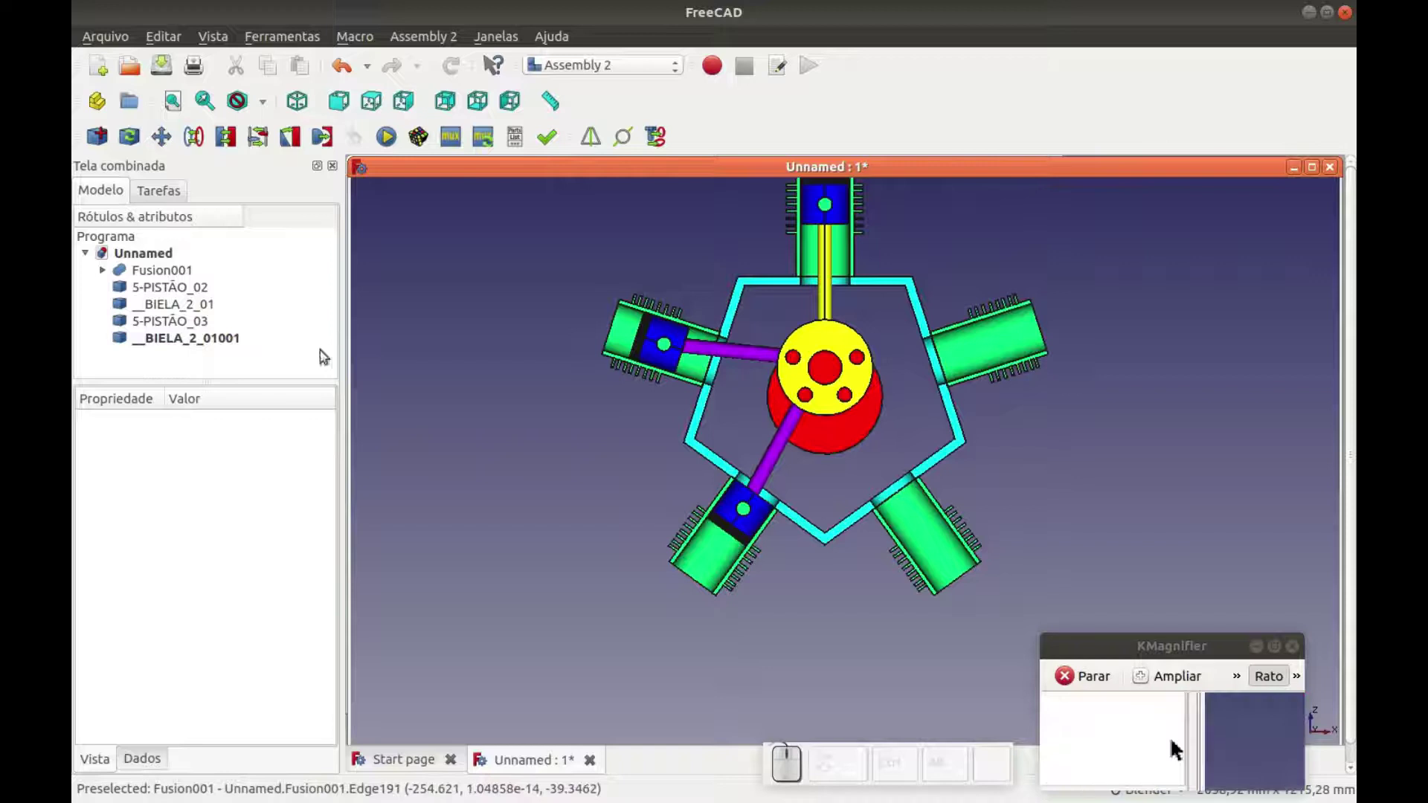
Fuse both copied pistons and rods into Fusion002 with Part Union.
left_click(200, 345)
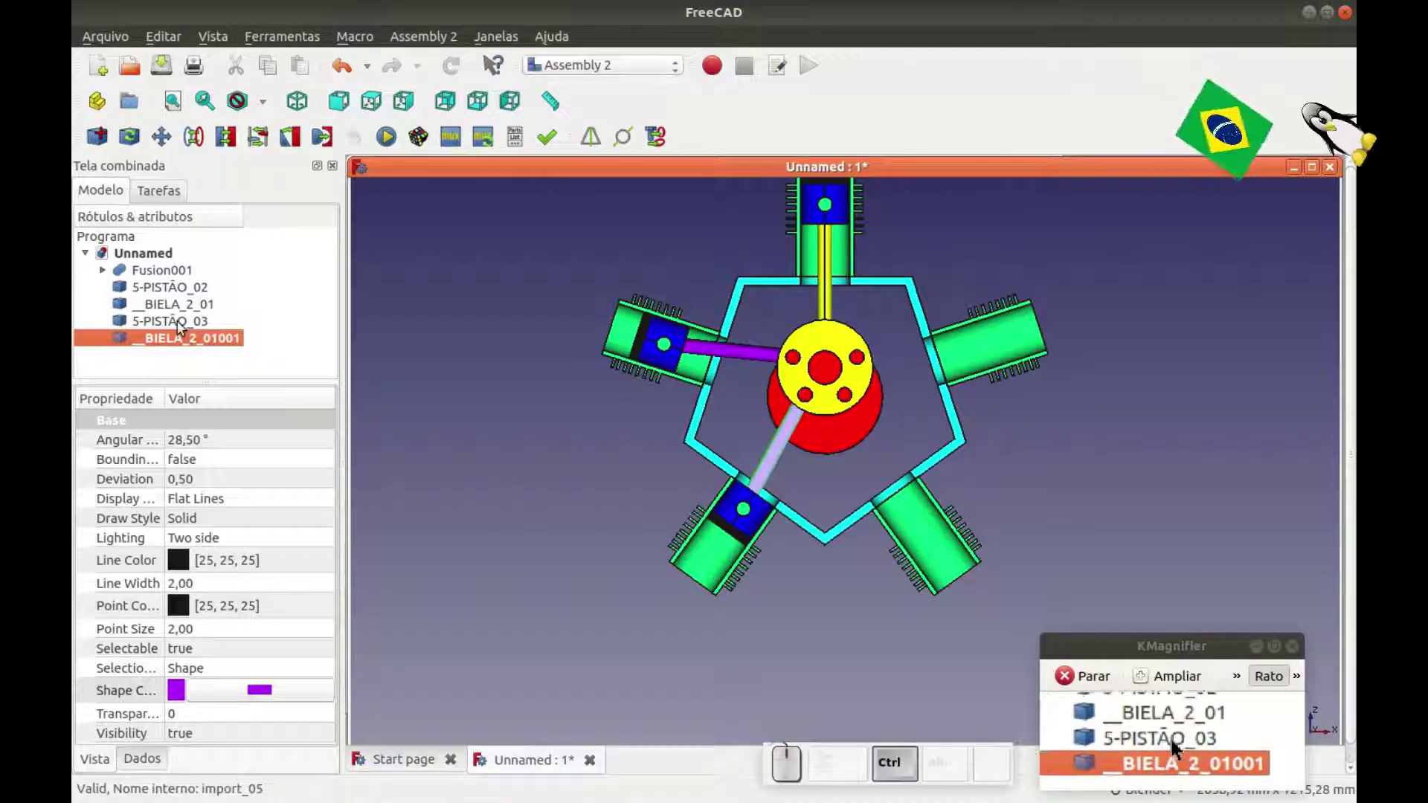
left_click(183, 325)
left_click(184, 311)
left_click(186, 289)
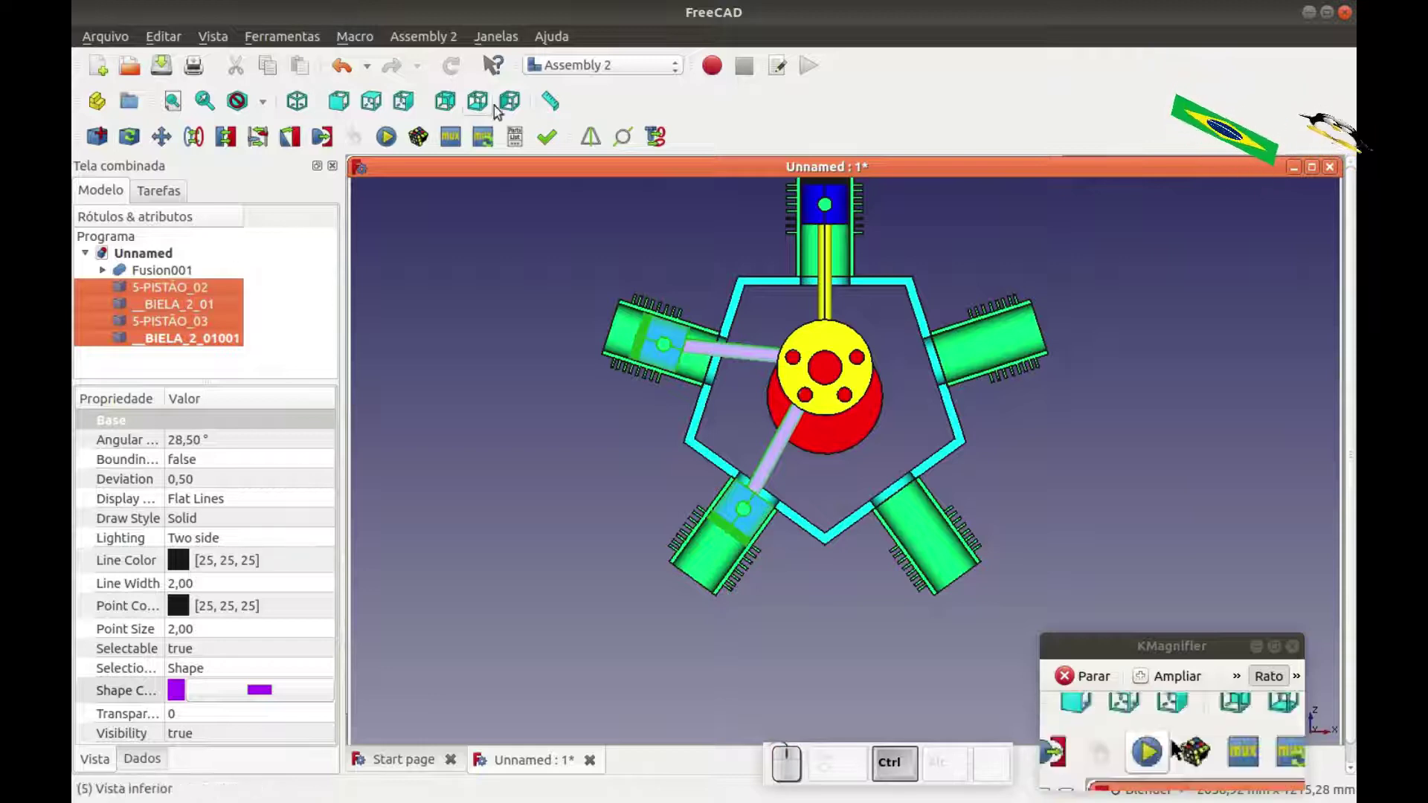
left_click(634, 66)
left_click(595, 312)
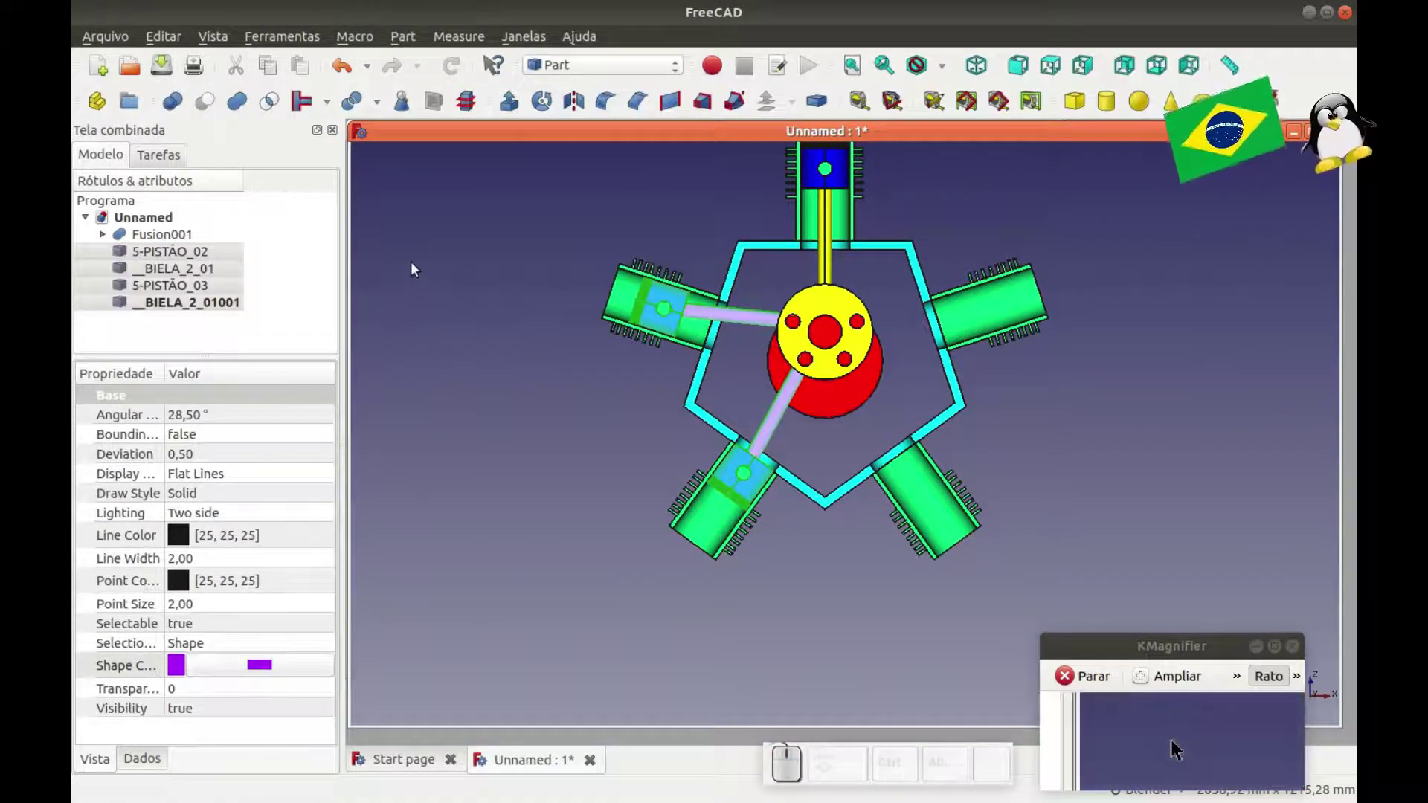
left_click(241, 103)
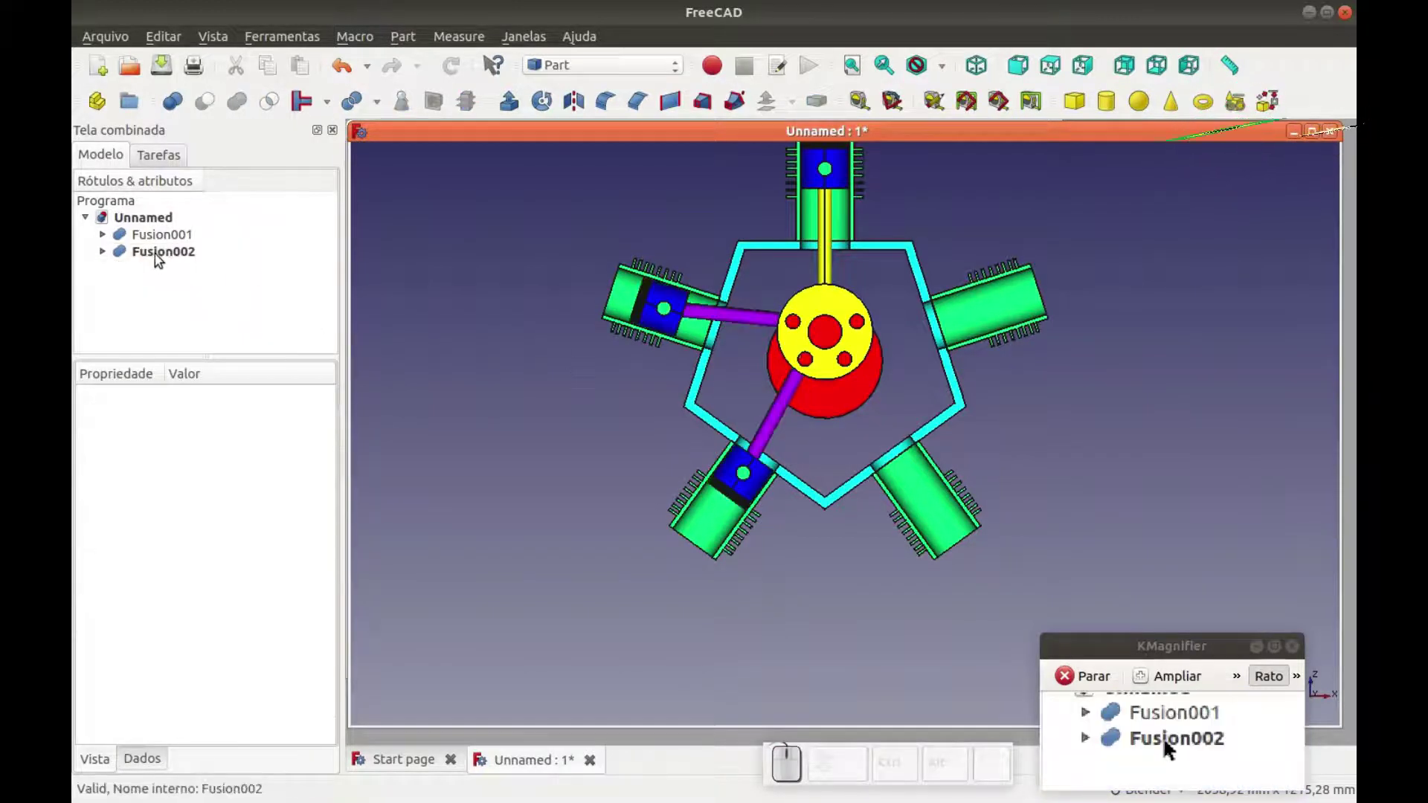
left_click(162, 262)
Switch to the Draft workbench.
left_click(501, 376)
left_click(608, 65)
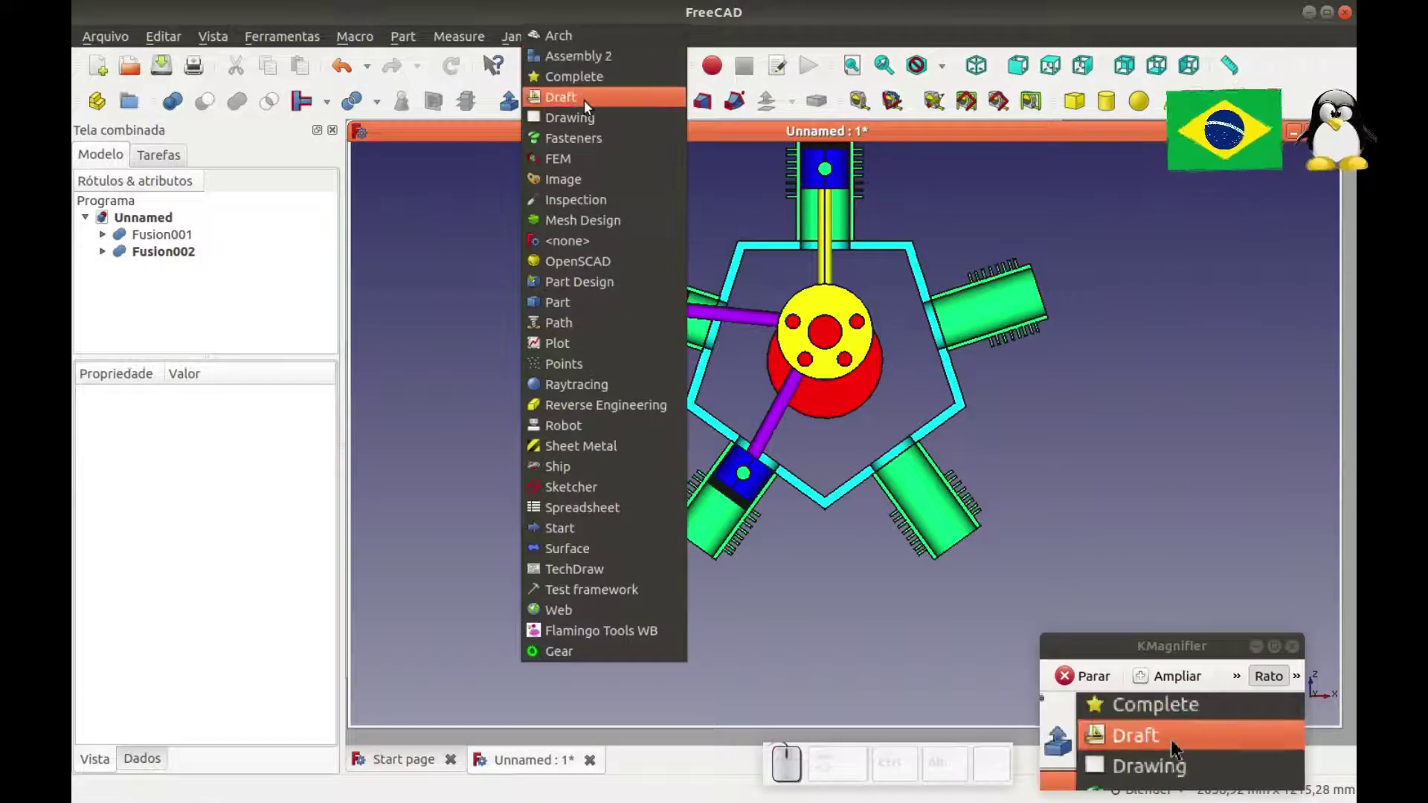
left_click(590, 105)
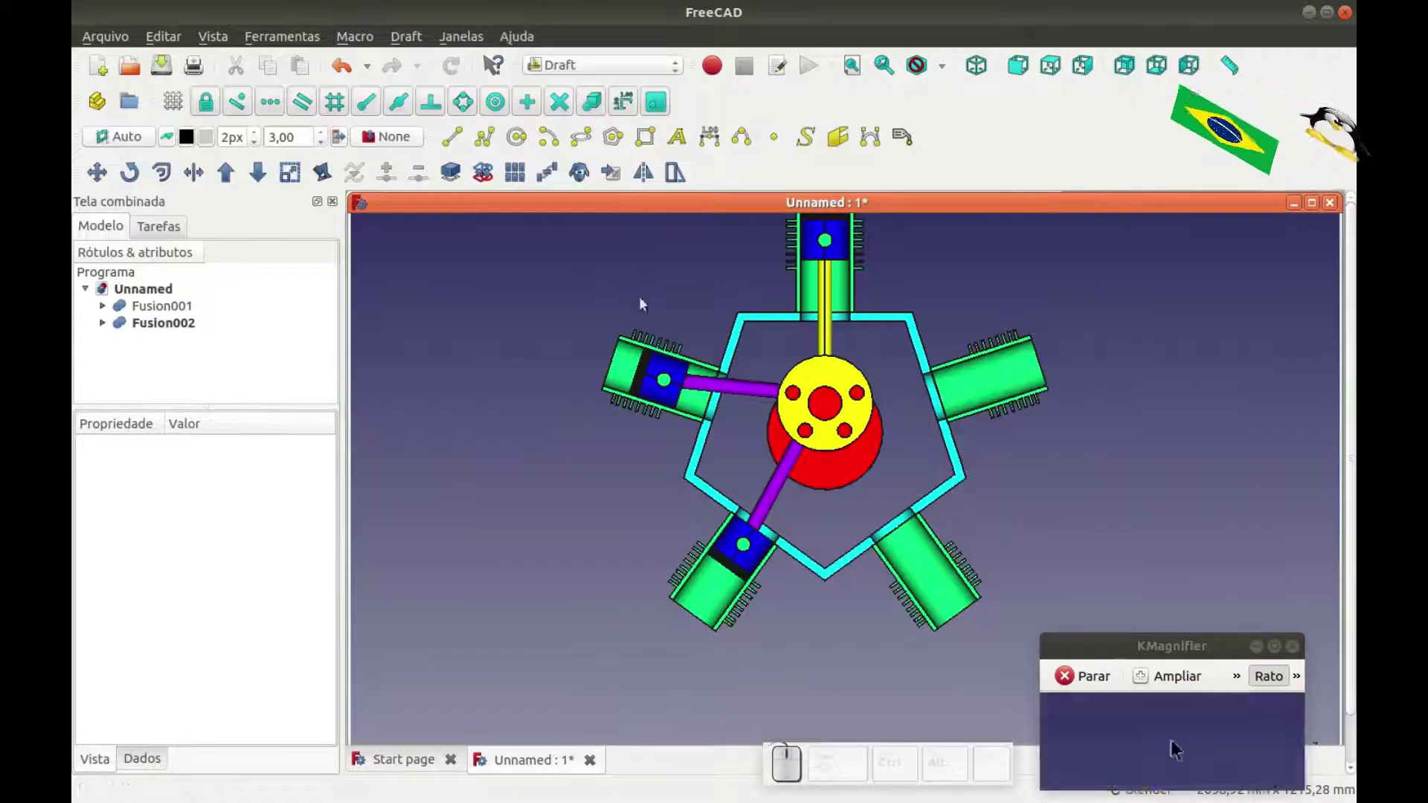
Mirror Fusion002 across the vertical line (x 0, y 230) to fill the right-hand cylinders.
left_click(161, 328)
left_click(654, 182)
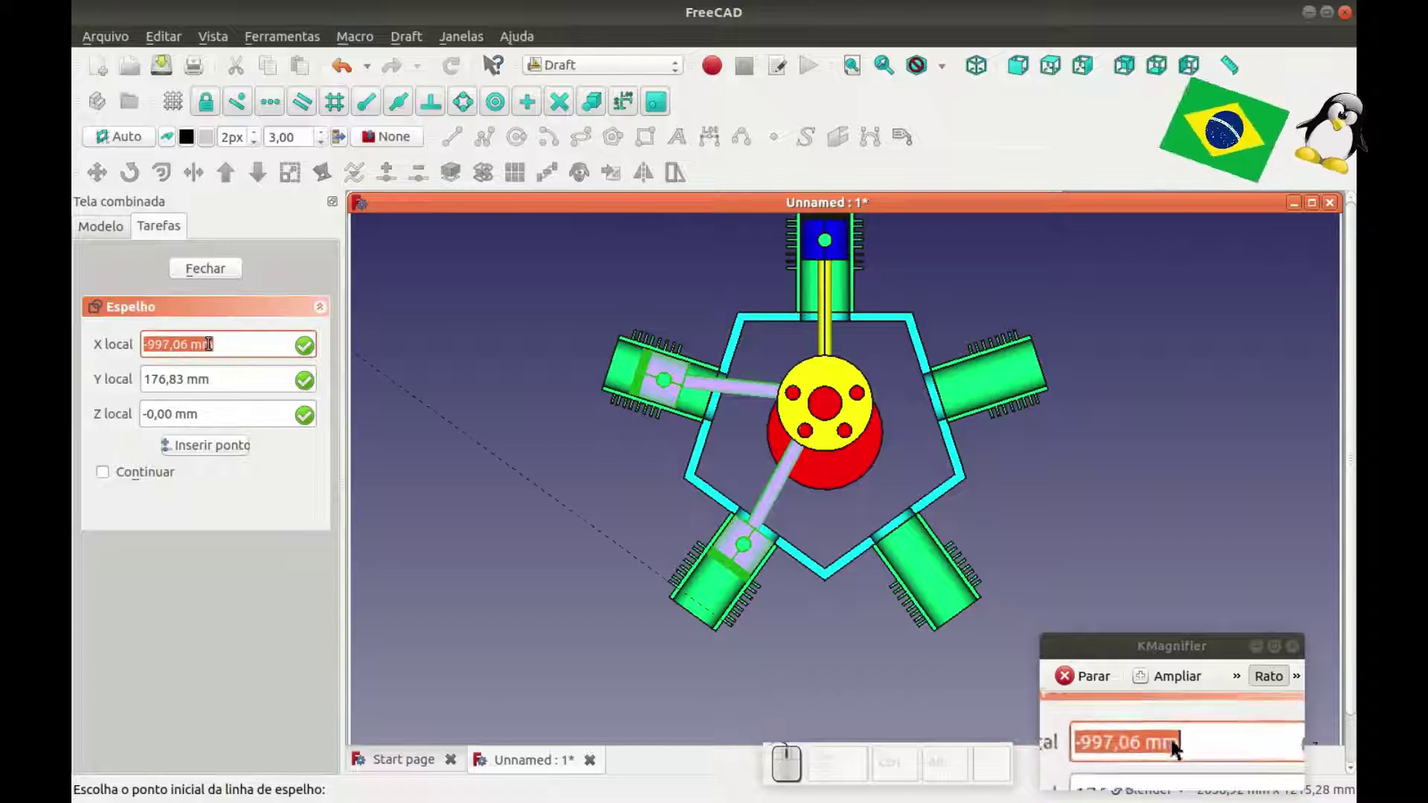
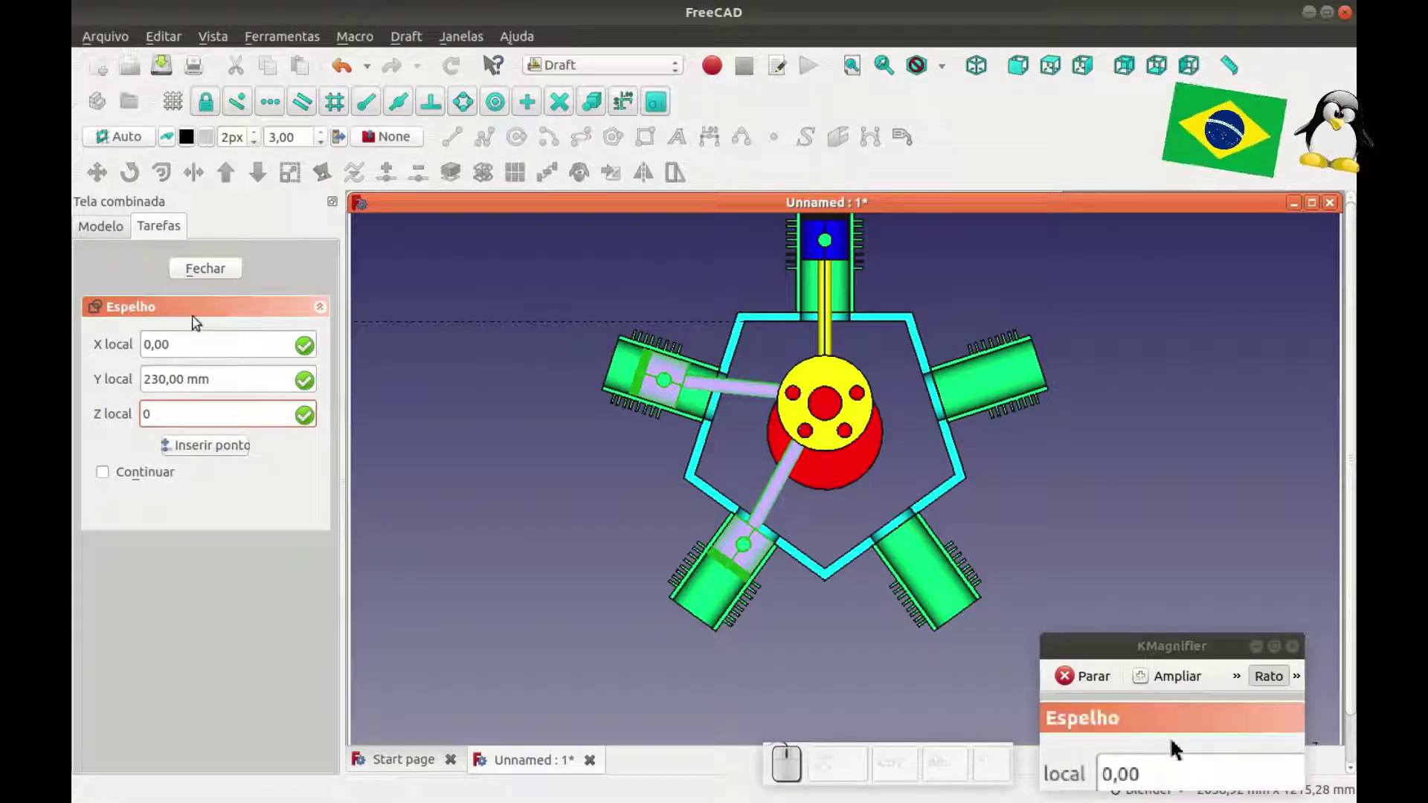
left_click(215, 457)
left_click(422, 458)
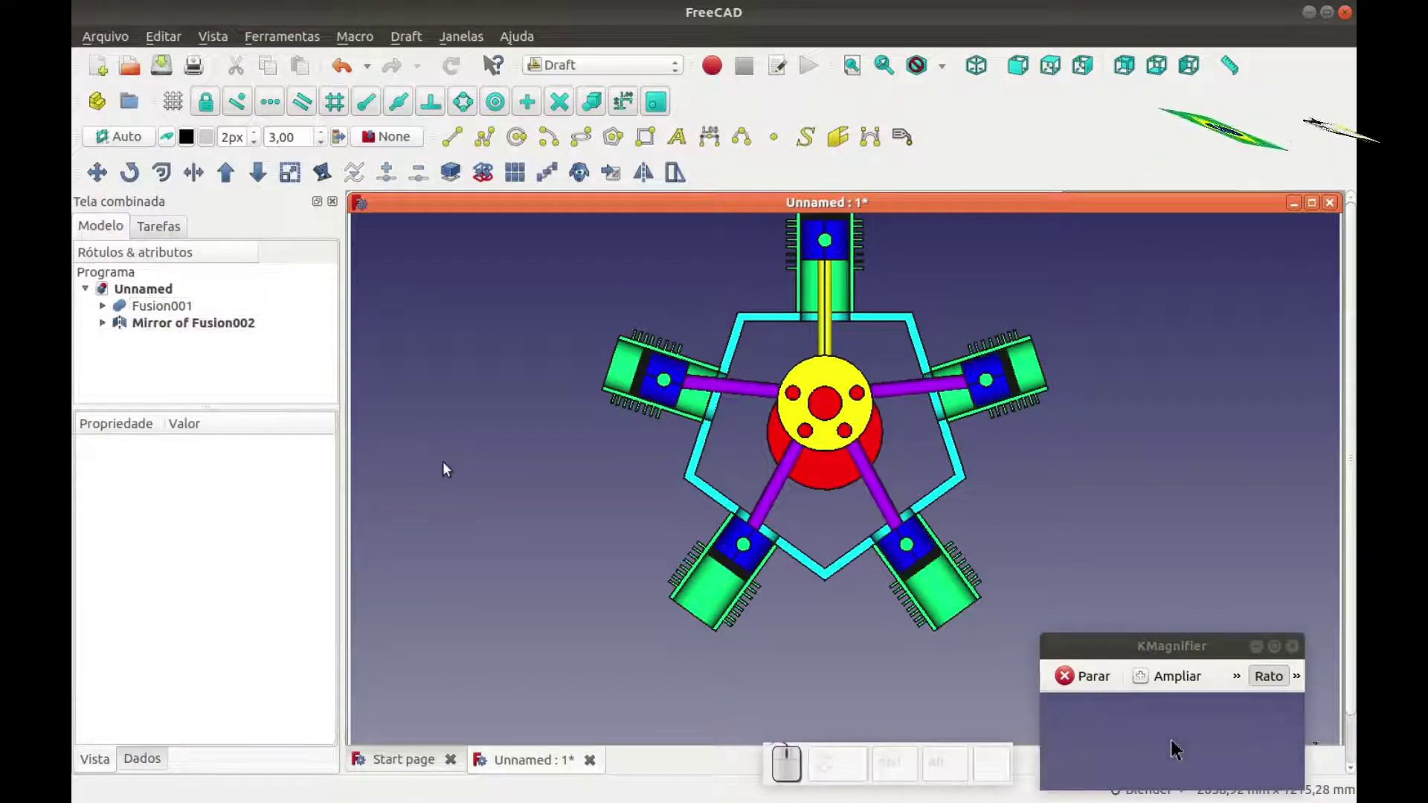
Inspect the completed engine and adjust the Transform increment values.
middle_click(450, 467)
left_click_drag(444, 463, 590, 392)
scroll("up", 3)
left_click_drag(657, 413, 699, 461)
key("0")
scroll("down", 3)
key("1")
scroll("down", 3)
scroll("down", 3)
Trial-rotate the fused engine in 72° steps and confirm its placement back at 0°.
left_click(1077, 470)
left_click_drag(844, 379, 1020, 233)
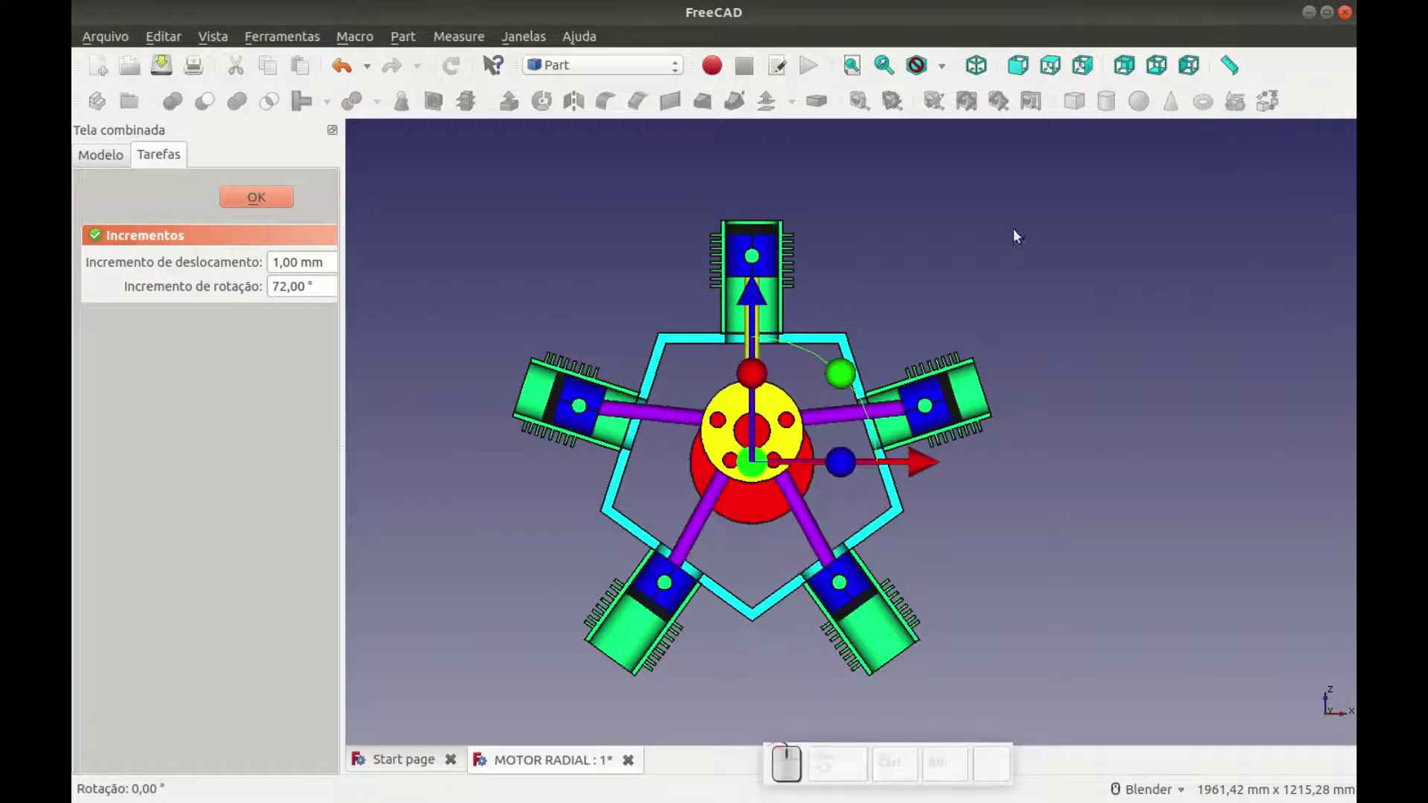
left_click(1015, 234)
left_click_drag(270, 194, 549, 216)
left_click(549, 220)
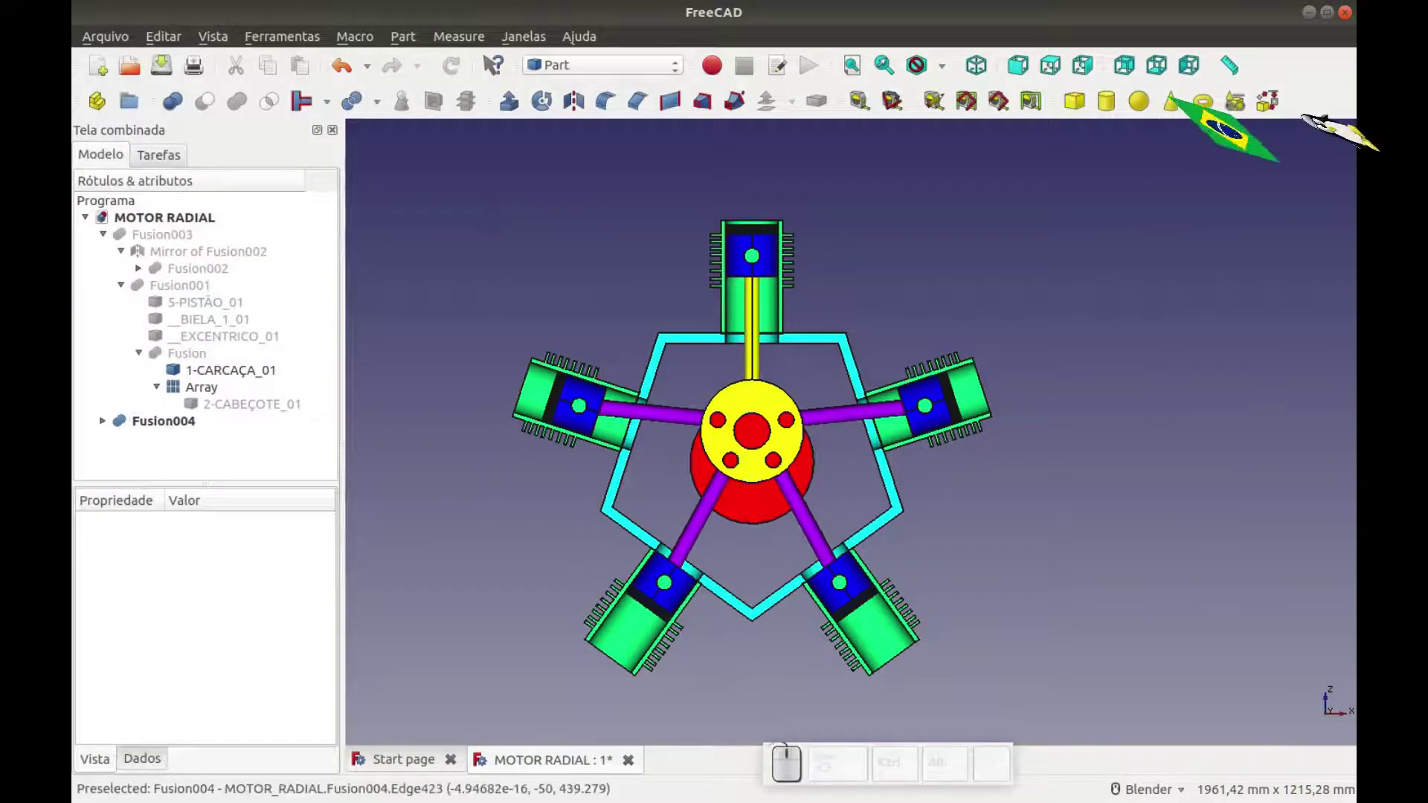